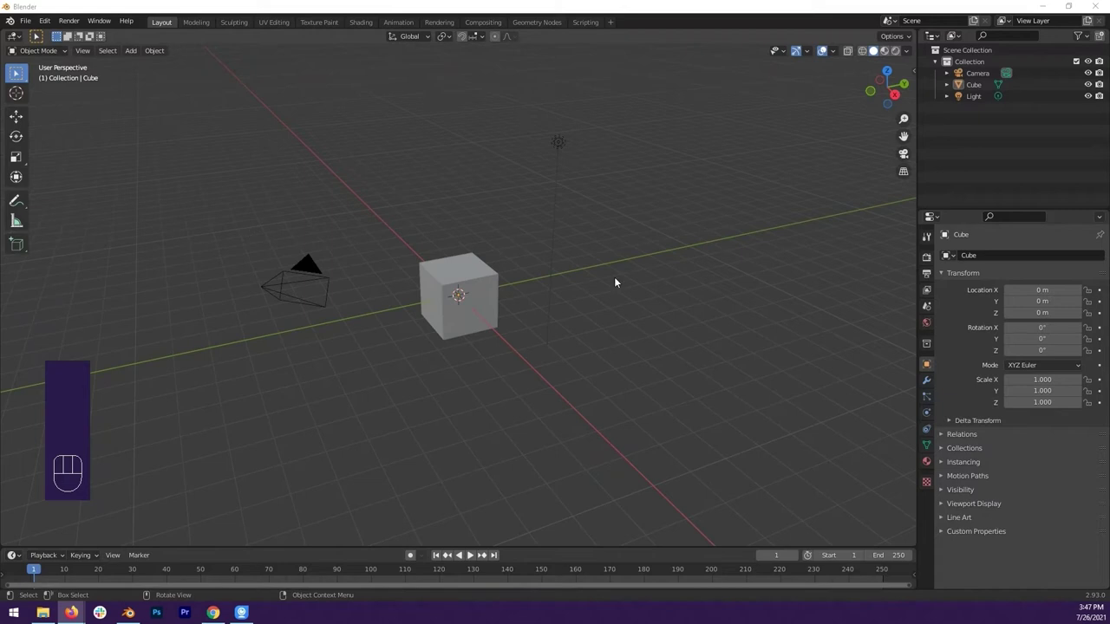
# Step: Orbit and pan the view around the default scene's cube
pyautogui.moveTo(646, 295); pyautogui.dragTo(642, 292)
pyautogui.middleClick(631, 385)
pyautogui.press('space')
pyautogui.press('space')
pyautogui.middleClick(232, 462)
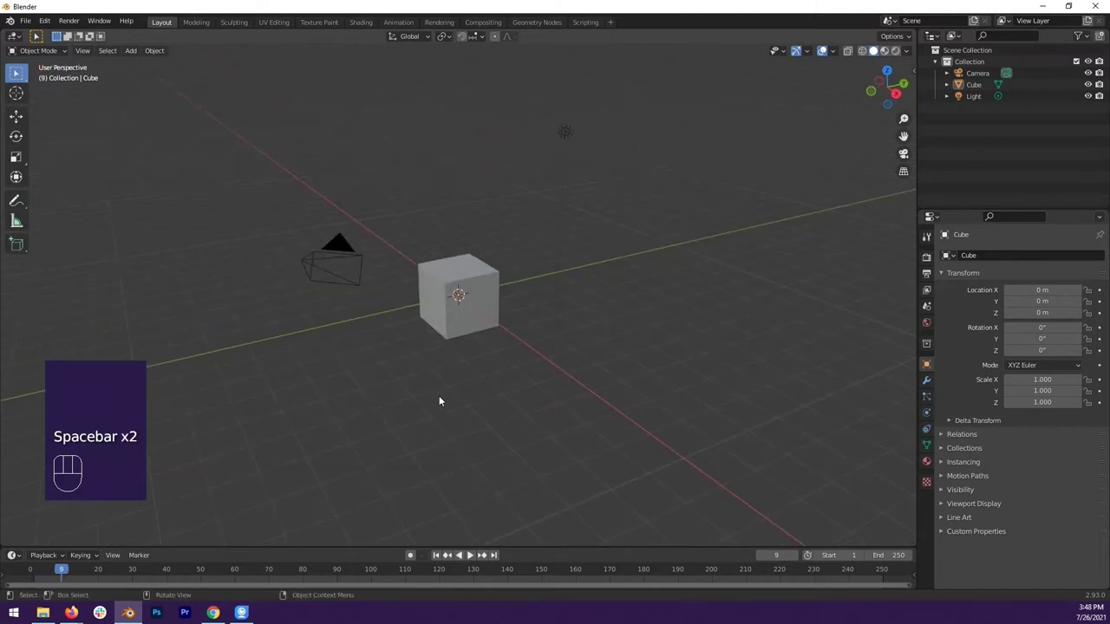
pyautogui.middleClick(514, 278)
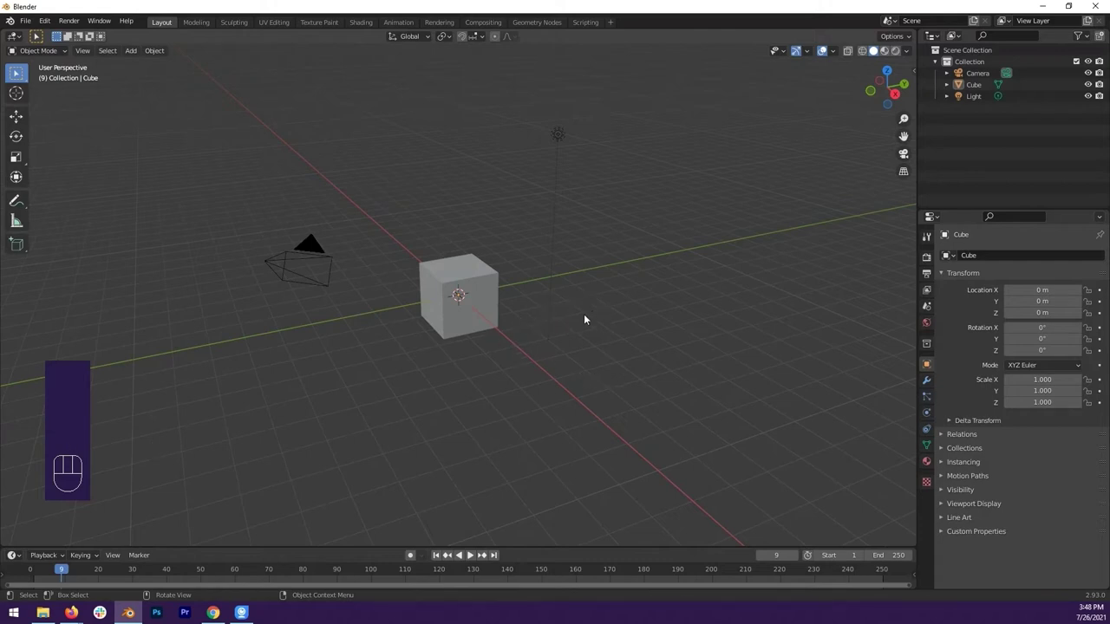
pyautogui.moveTo(623, 332); pyautogui.dragTo(620, 334)
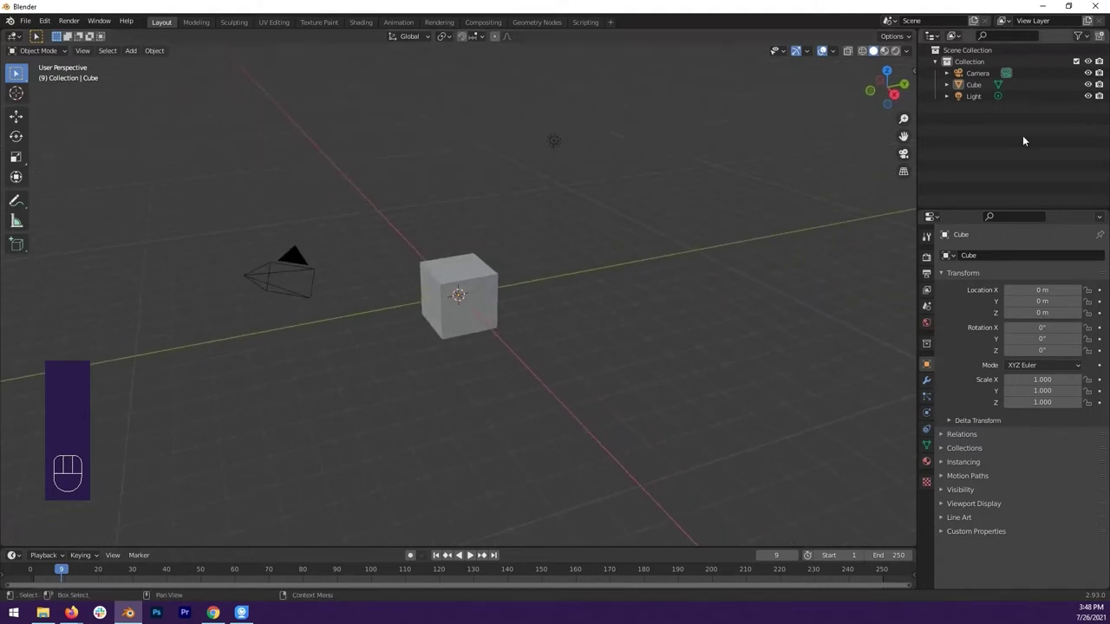
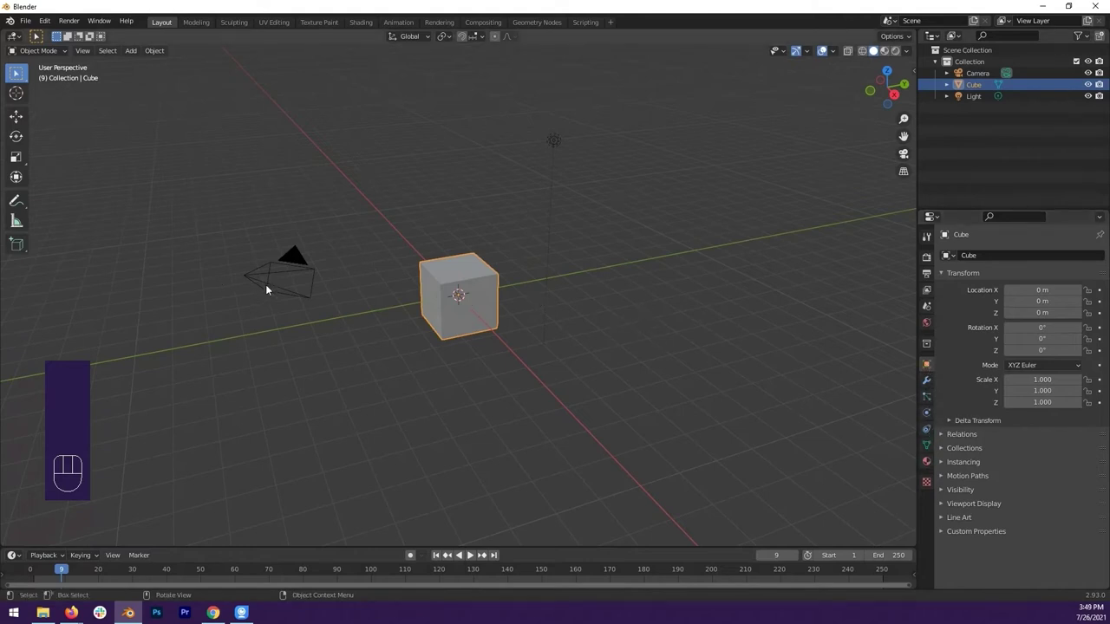
# Step: Select the Light, then make the Cube the selected object again
pyautogui.click(256, 276)
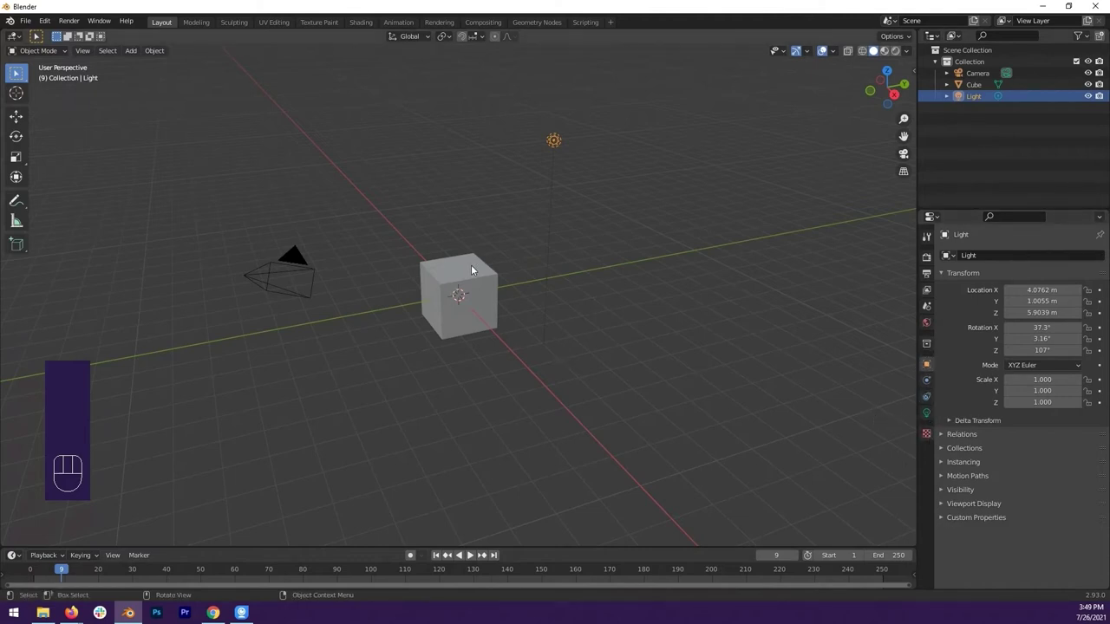
pyautogui.click(477, 270)
pyautogui.click(281, 267)
pyautogui.click(479, 268)
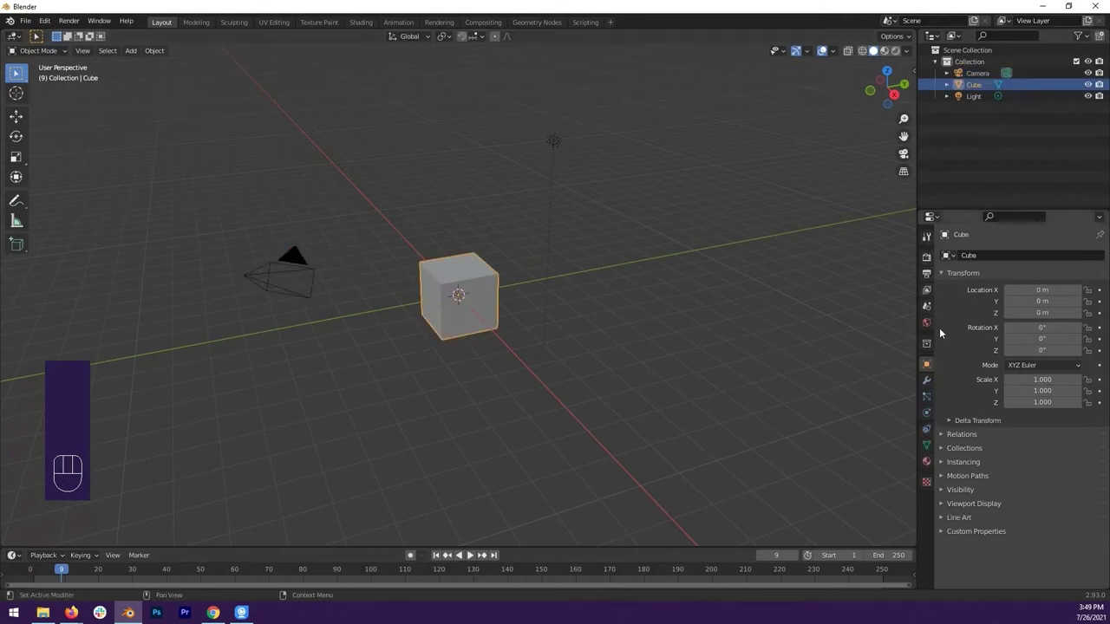
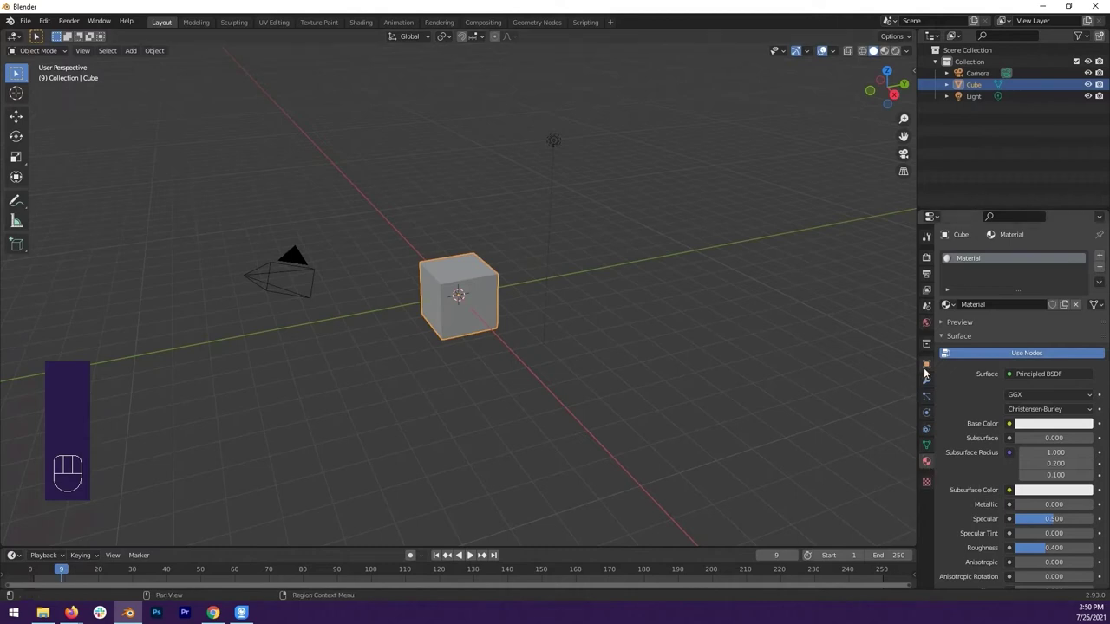
pyautogui.click(931, 367)
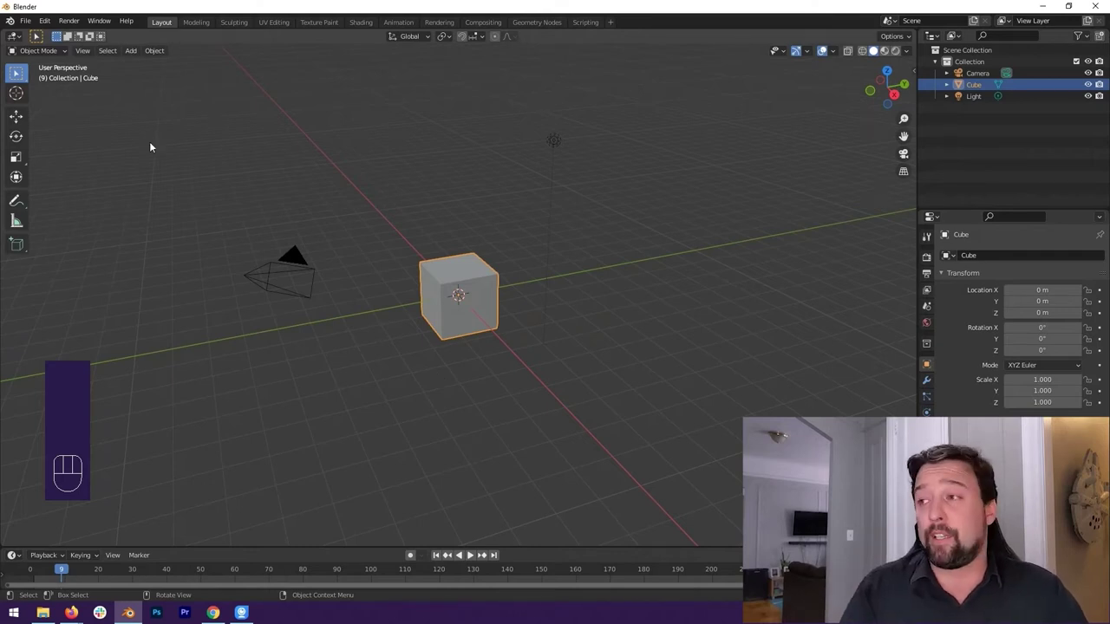
# Step: Build a selection of the Light, Cube and Camera together in the viewport
pyautogui.moveTo(301, 141); pyautogui.dragTo(338, 200)
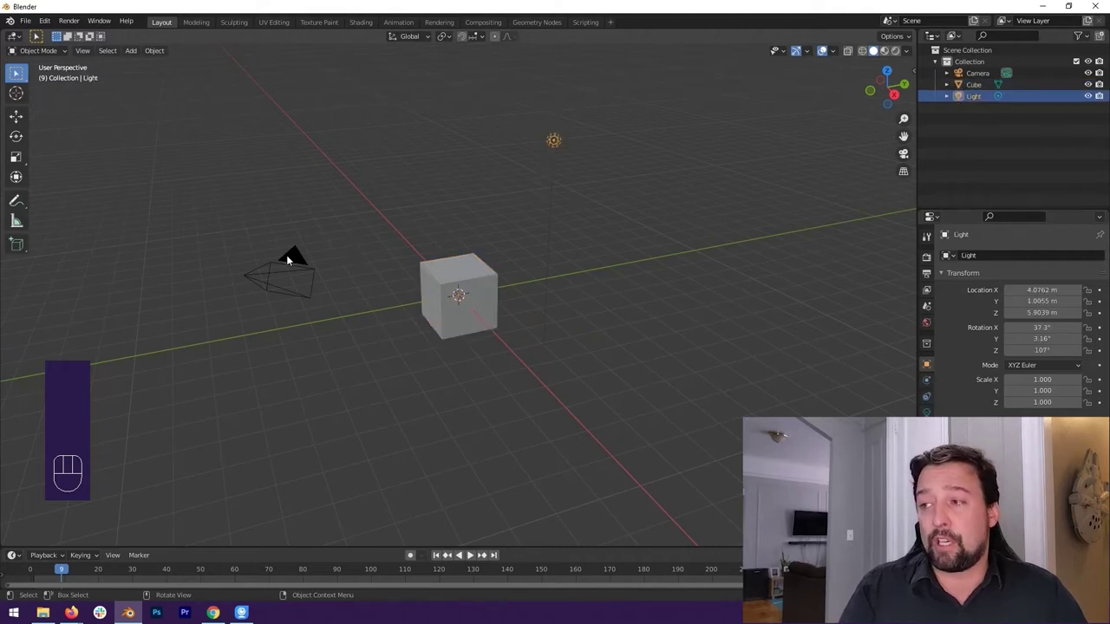
pyautogui.moveTo(222, 115); pyautogui.dragTo(733, 499)
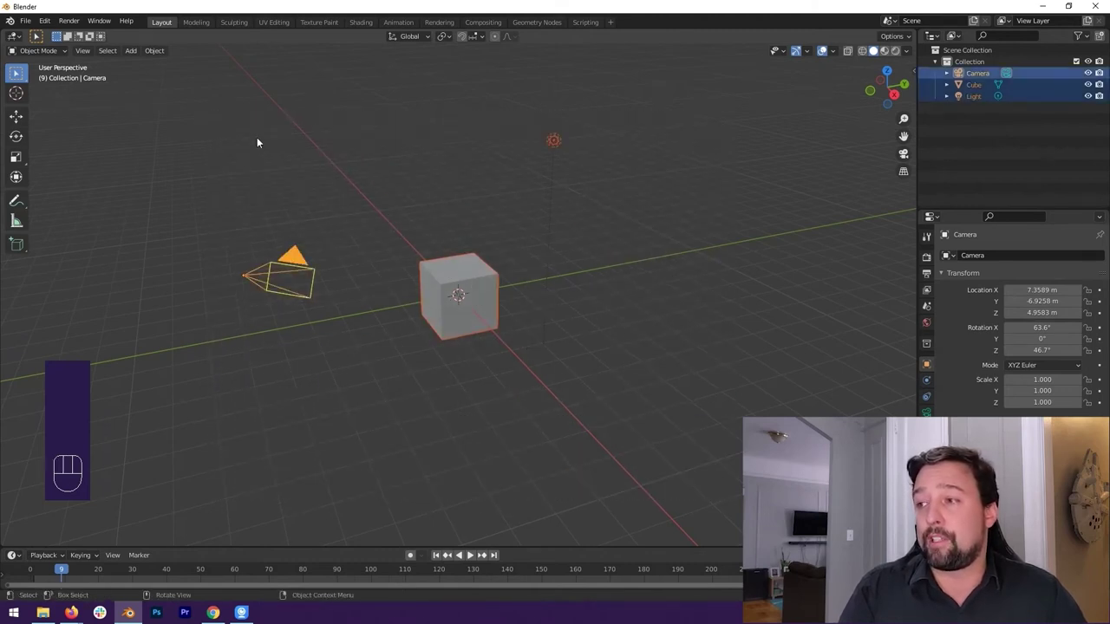
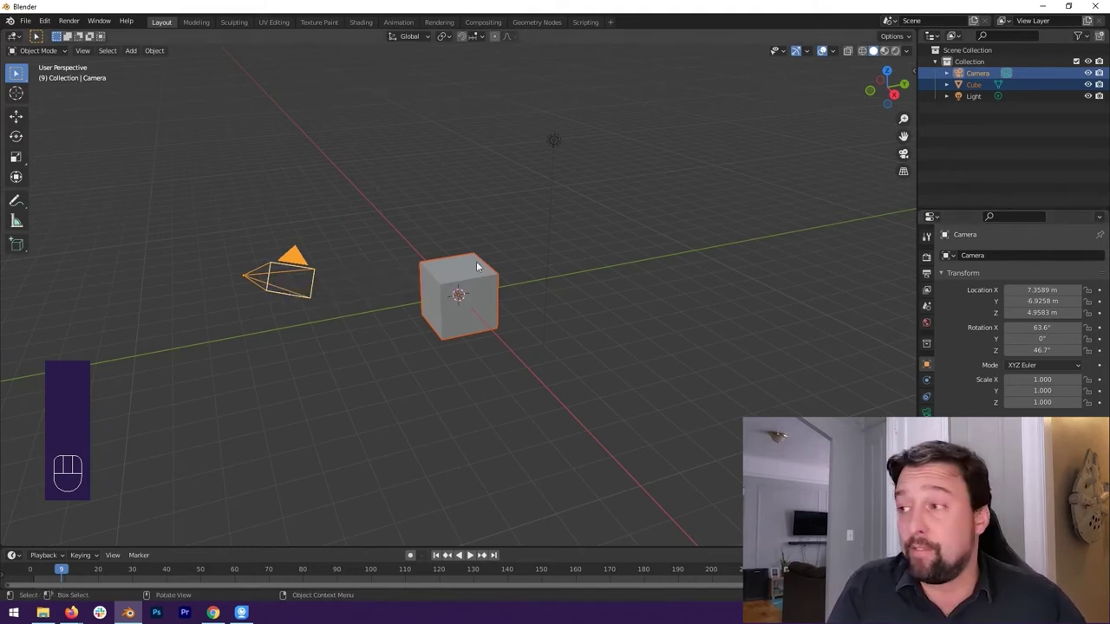
pyautogui.moveTo(567, 301); pyautogui.dragTo(655, 473)
pyautogui.click(389, 194)
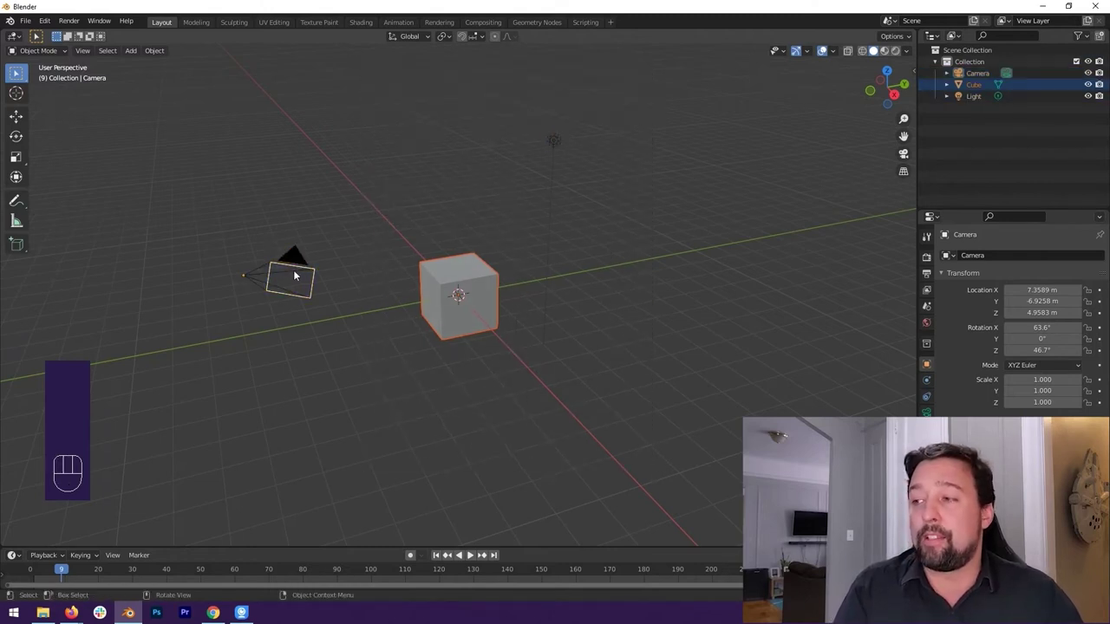
pyautogui.click(365, 71)
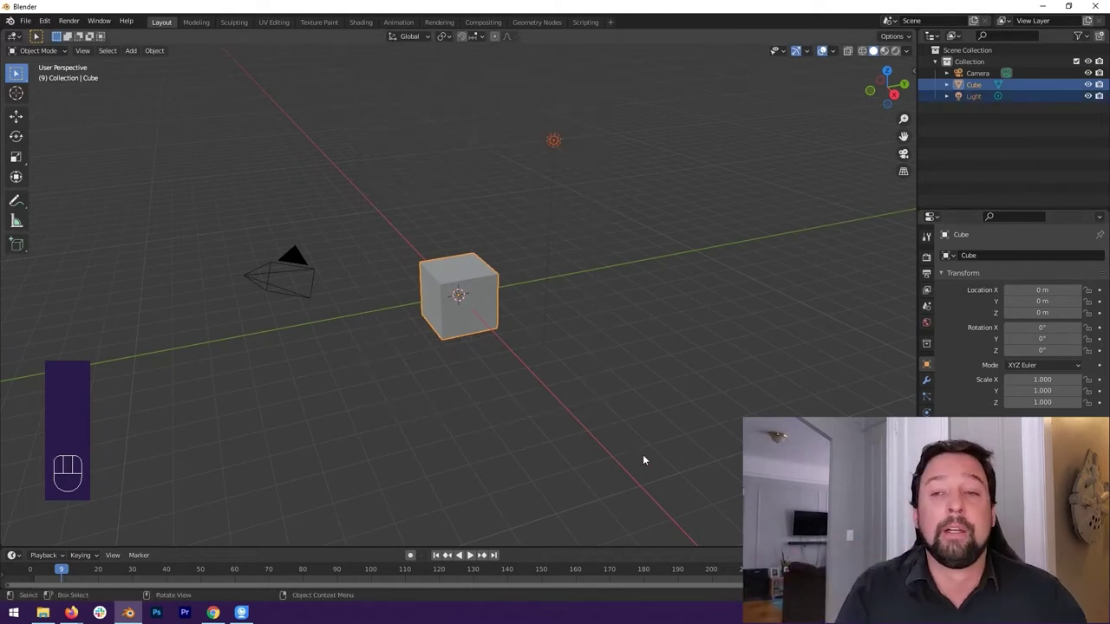
pyautogui.click(470, 552)
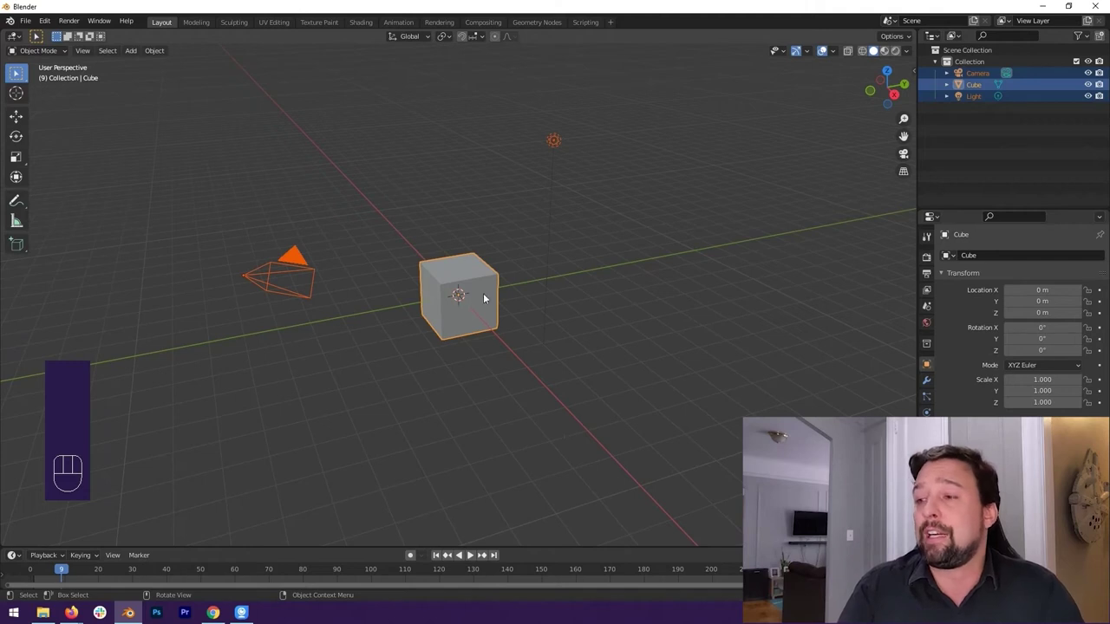
pyautogui.moveTo(466, 255); pyautogui.dragTo(460, 258)
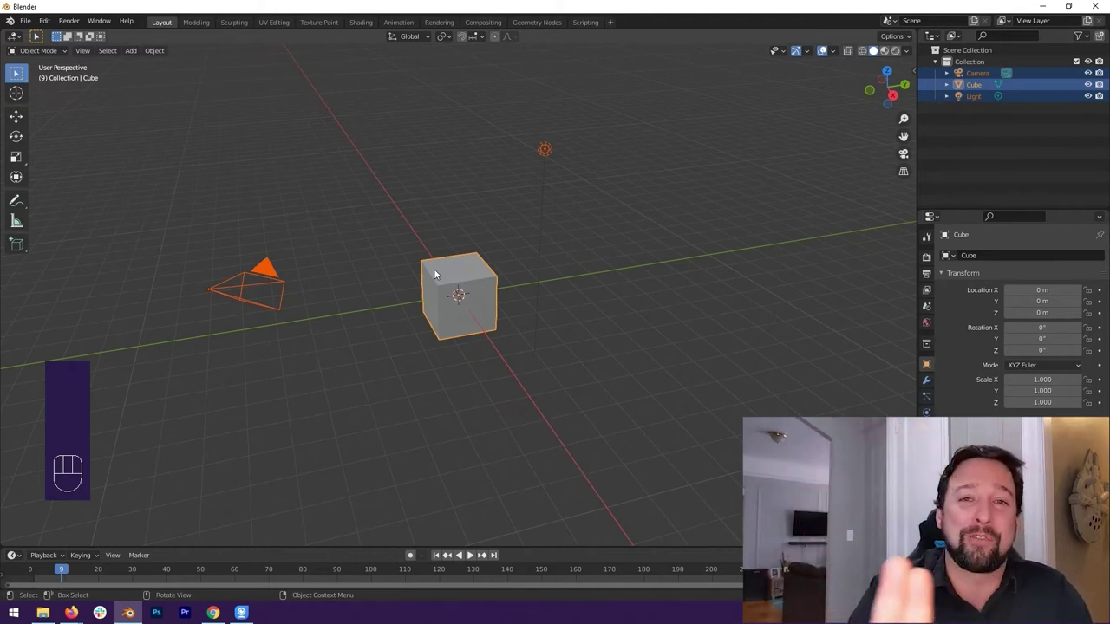
pyautogui.moveTo(483, 283); pyautogui.dragTo(456, 286)
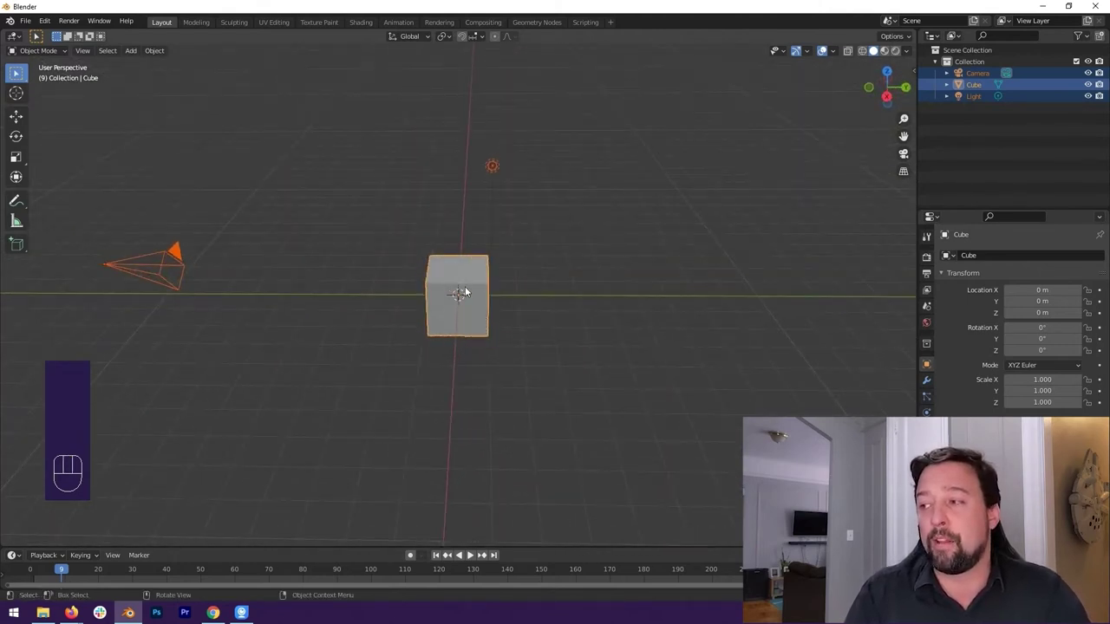
pyautogui.moveTo(485, 302); pyautogui.dragTo(508, 299)
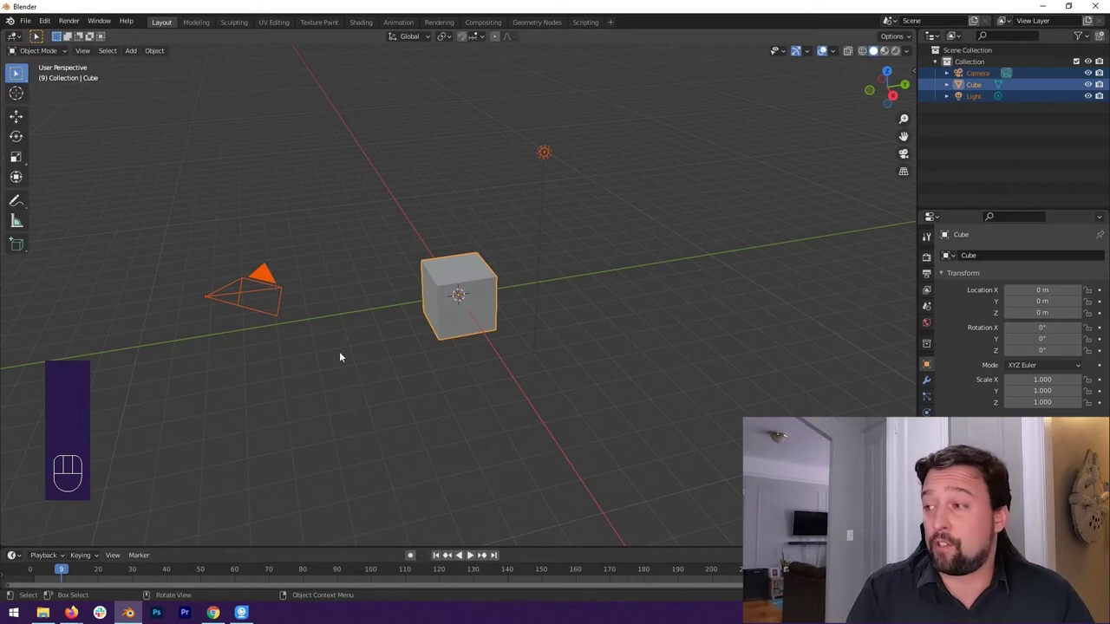
pyautogui.moveTo(465, 271); pyautogui.dragTo(378, 256)
pyautogui.moveTo(527, 233); pyautogui.dragTo(435, 243)
pyautogui.moveTo(557, 219); pyautogui.dragTo(454, 226)
pyautogui.moveTo(572, 241); pyautogui.dragTo(478, 222)
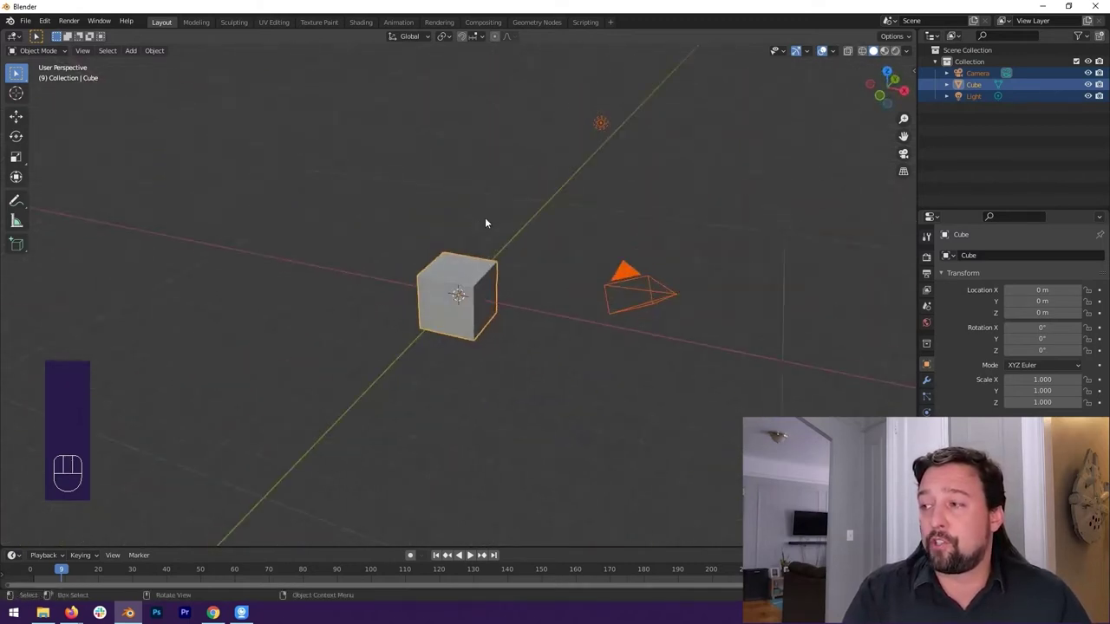
pyautogui.moveTo(575, 234); pyautogui.dragTo(514, 233)
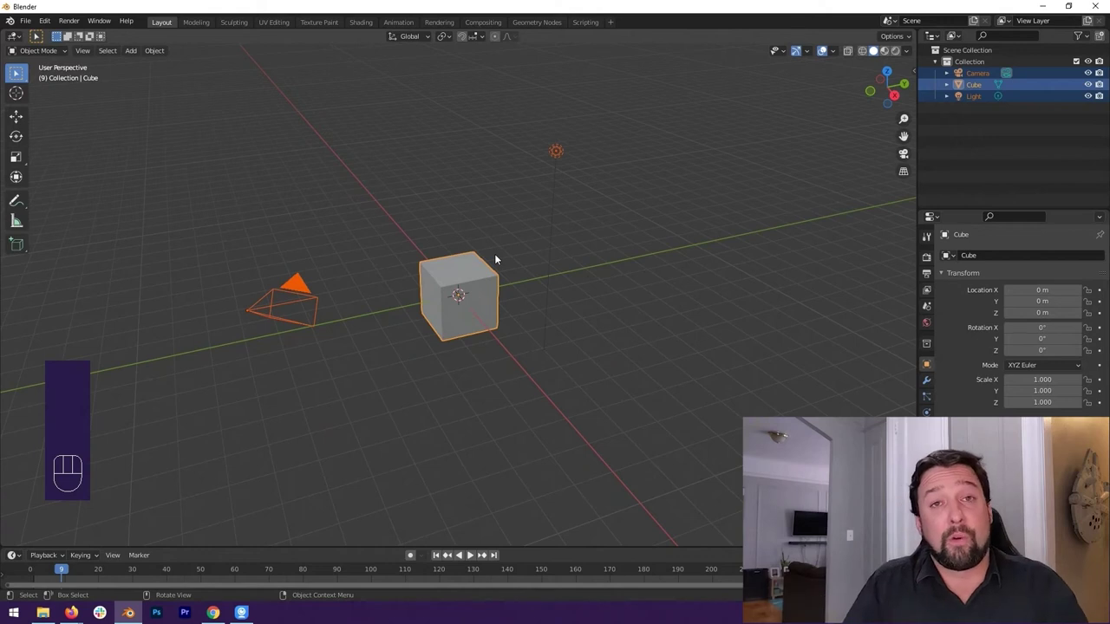
pyautogui.moveTo(486, 312); pyautogui.dragTo(491, 312)
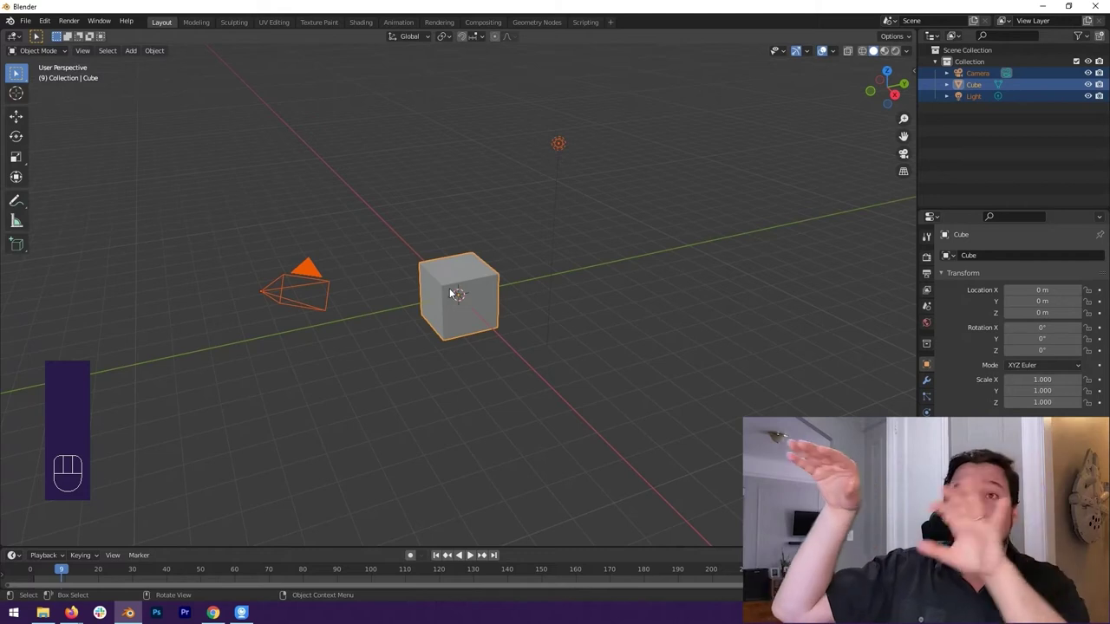
pyautogui.moveTo(509, 278); pyautogui.dragTo(488, 282)
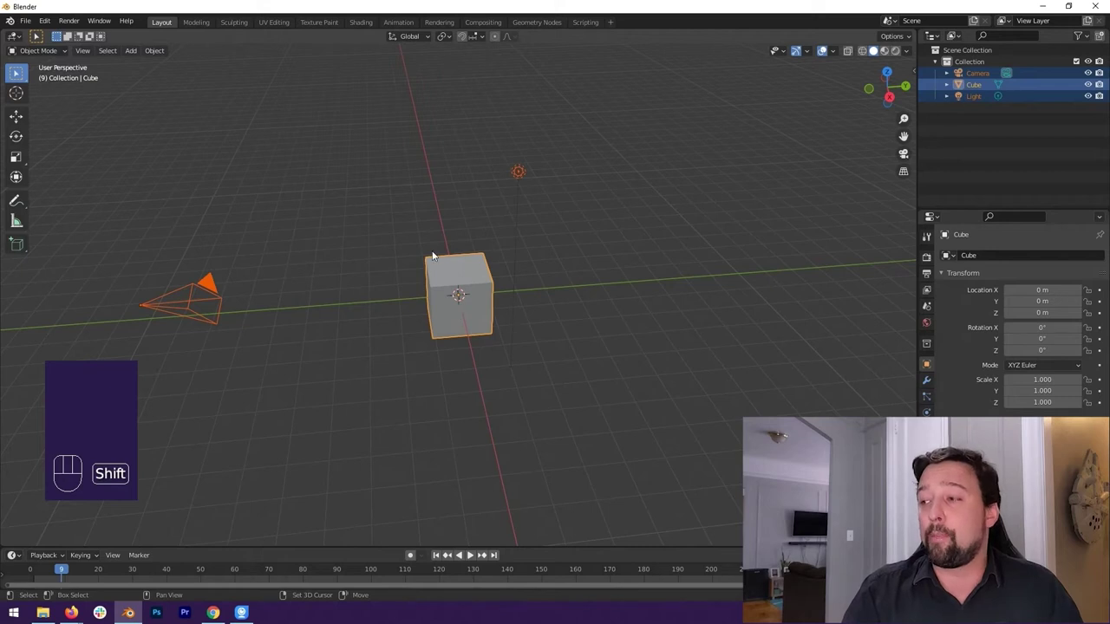
pyautogui.moveTo(498, 262); pyautogui.dragTo(498, 230)
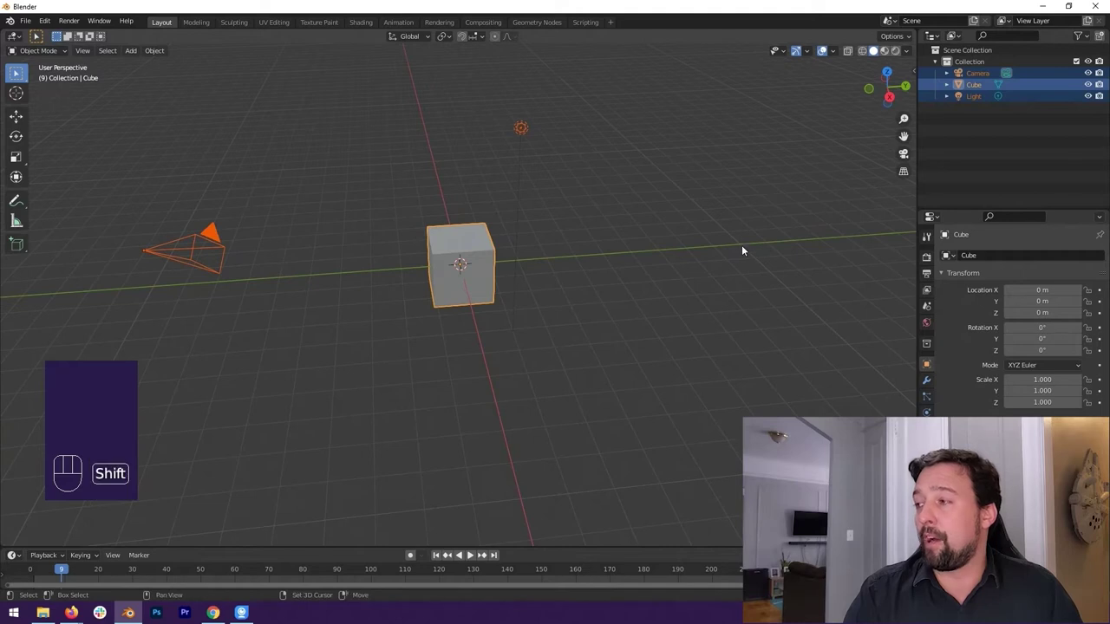
pyautogui.moveTo(740, 252); pyautogui.dragTo(435, 275)
pyautogui.middleClick(641, 276)
pyautogui.moveTo(695, 278); pyautogui.dragTo(529, 267)
pyautogui.moveTo(696, 296); pyautogui.dragTo(516, 288)
pyautogui.middleClick(604, 313)
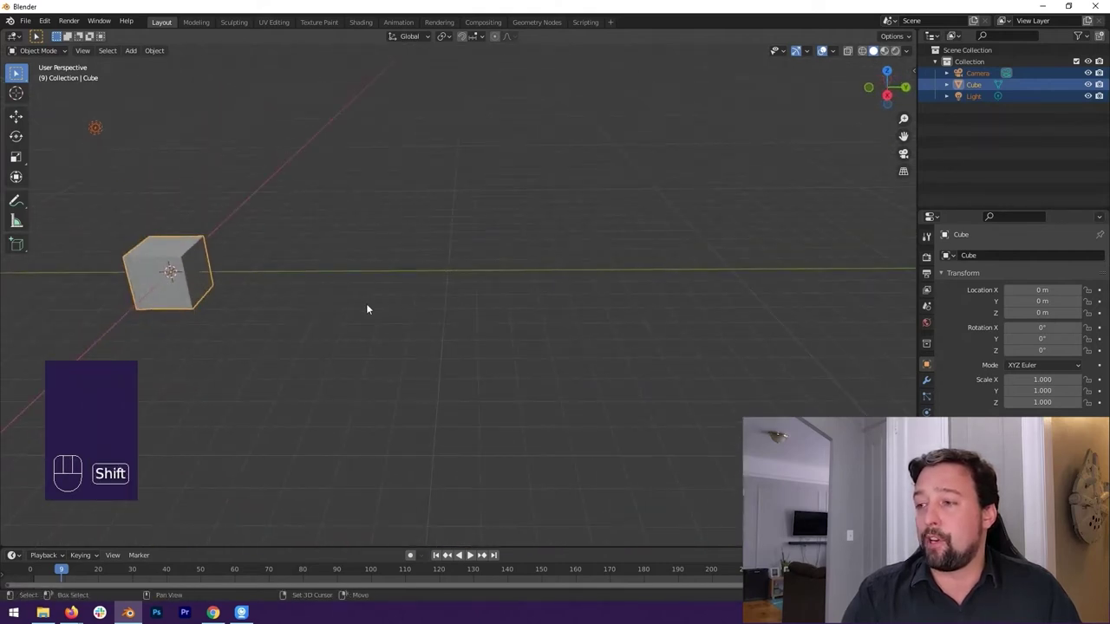
pyautogui.moveTo(338, 310); pyautogui.dragTo(676, 319)
pyautogui.moveTo(671, 317); pyautogui.dragTo(544, 312)
pyautogui.moveTo(749, 349); pyautogui.dragTo(532, 350)
pyautogui.moveTo(716, 332); pyautogui.dragTo(561, 337)
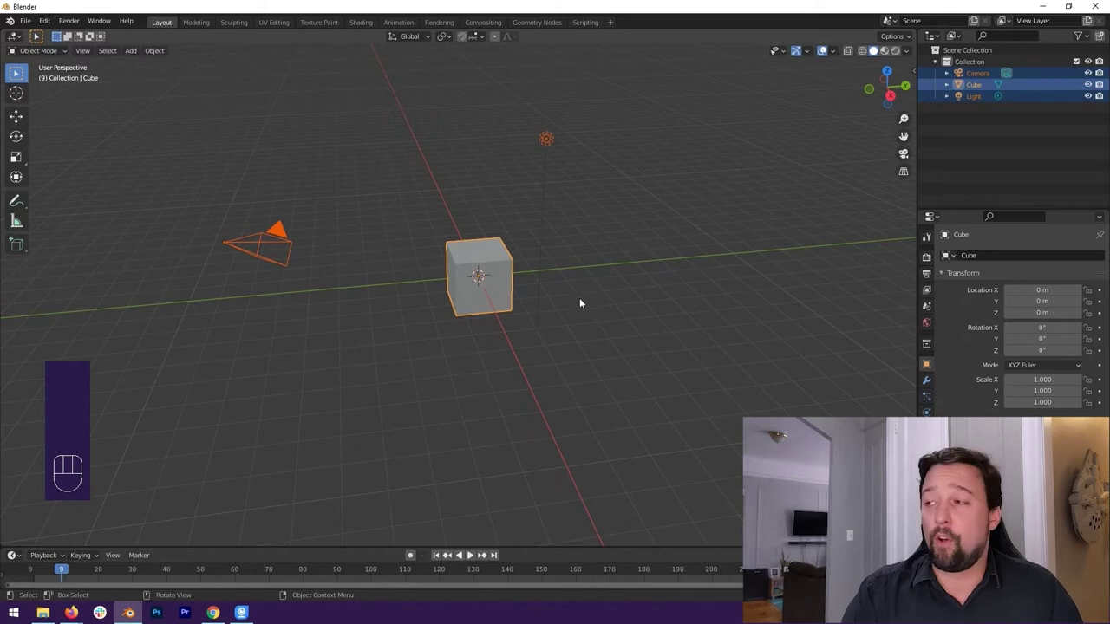
pyautogui.moveTo(631, 294); pyautogui.dragTo(611, 294)
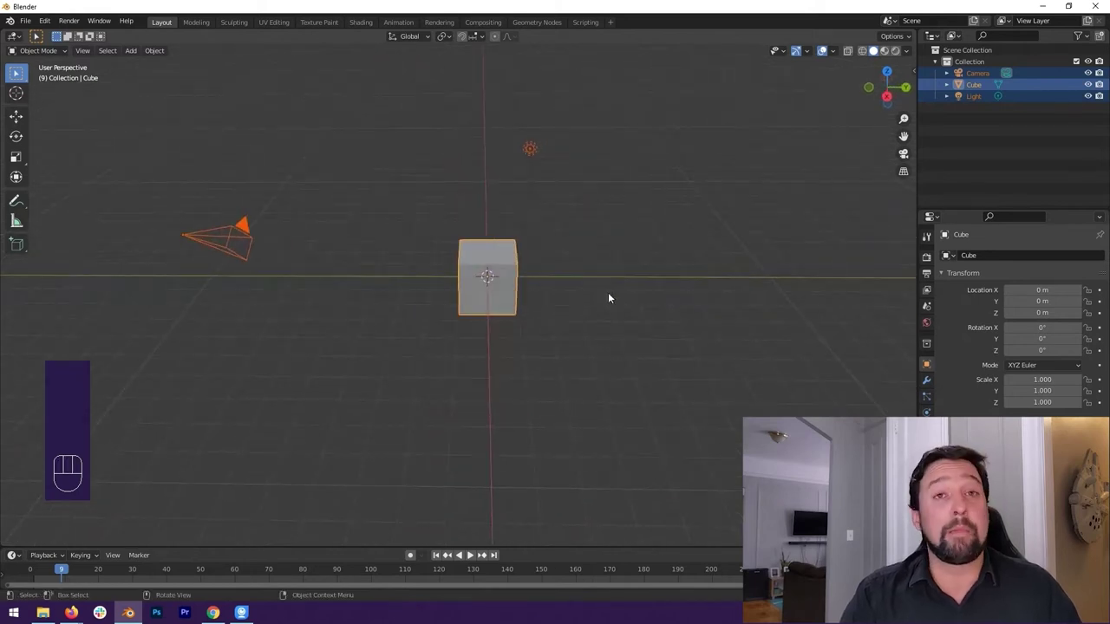
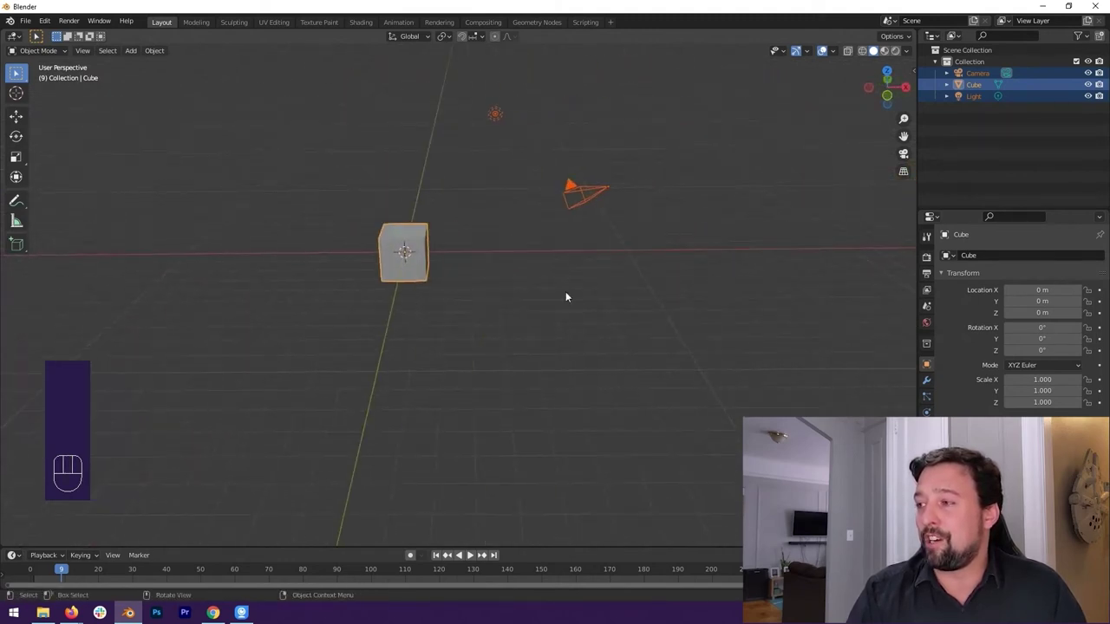
pyautogui.moveTo(642, 287); pyautogui.dragTo(504, 301)
pyautogui.moveTo(659, 280); pyautogui.dragTo(469, 224)
pyautogui.moveTo(579, 243); pyautogui.dragTo(594, 232)
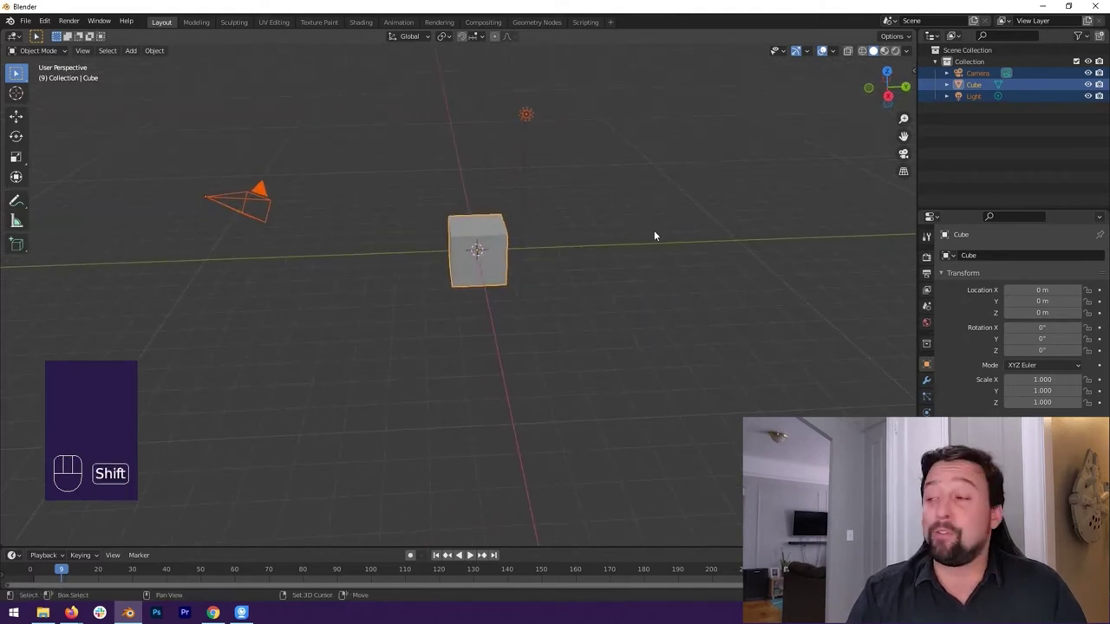
pyautogui.moveTo(660, 233); pyautogui.dragTo(402, 253)
pyautogui.moveTo(522, 230); pyautogui.dragTo(397, 225)
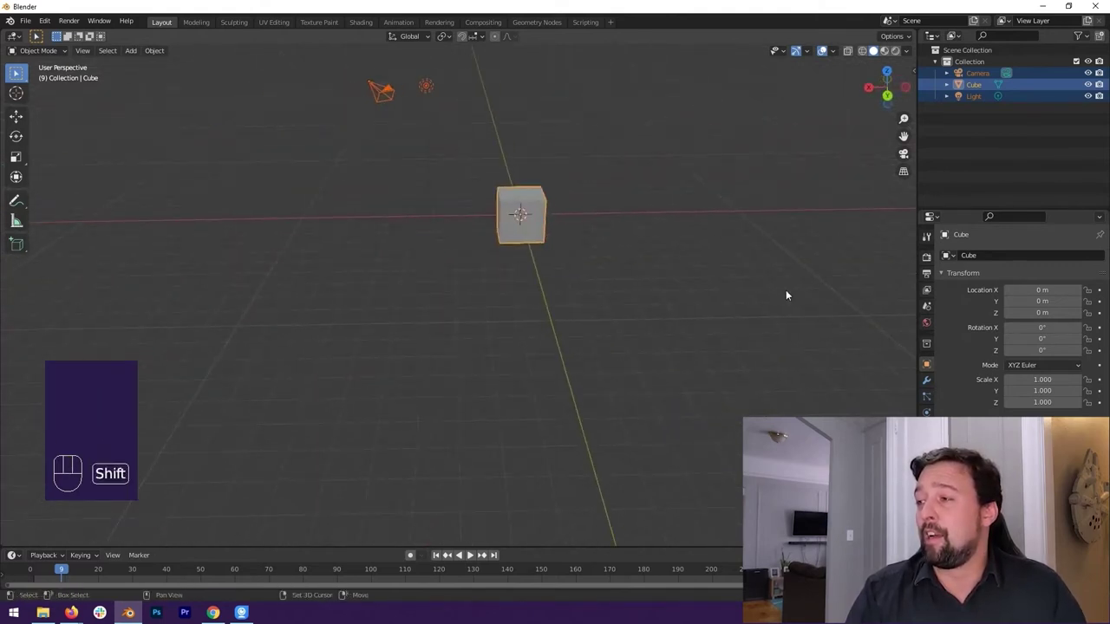
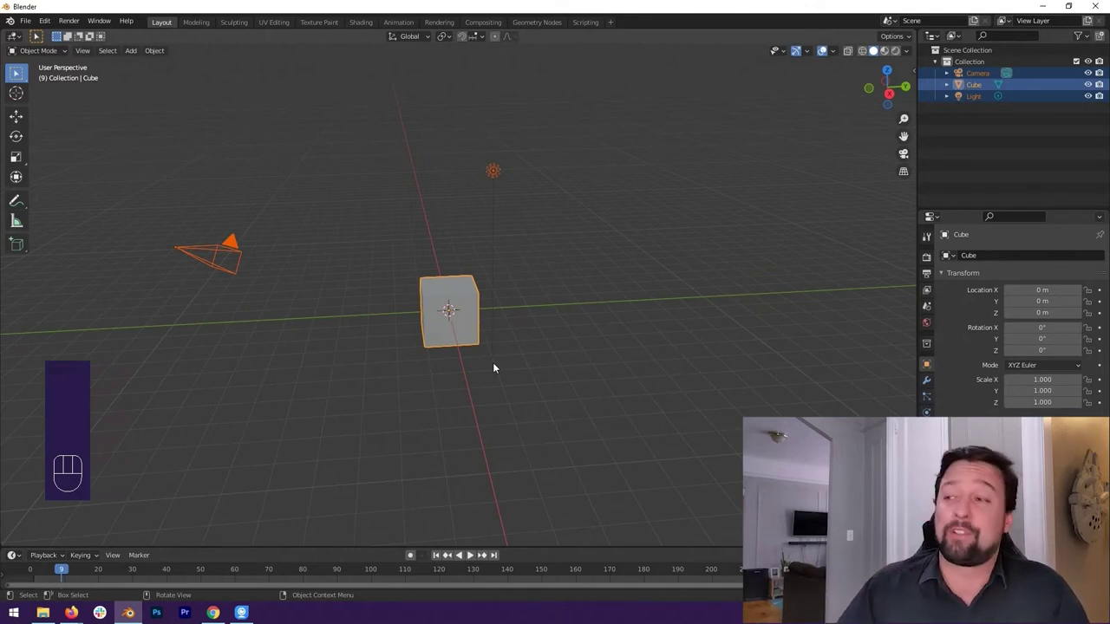
pyautogui.moveTo(470, 281); pyautogui.dragTo(480, 287)
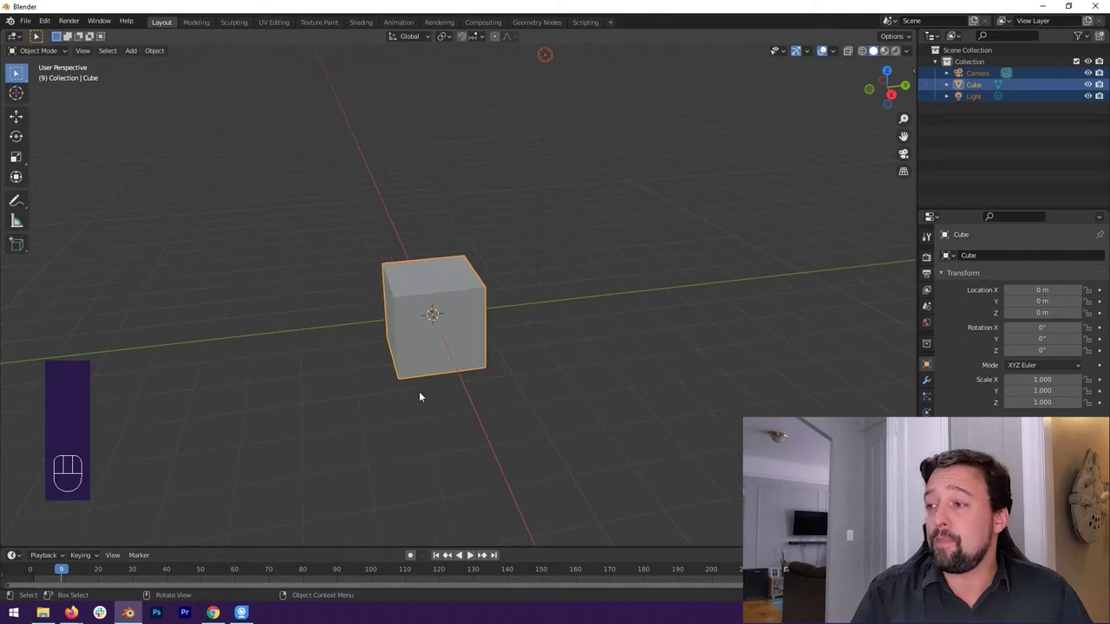
pyautogui.moveTo(469, 361); pyautogui.dragTo(495, 359)
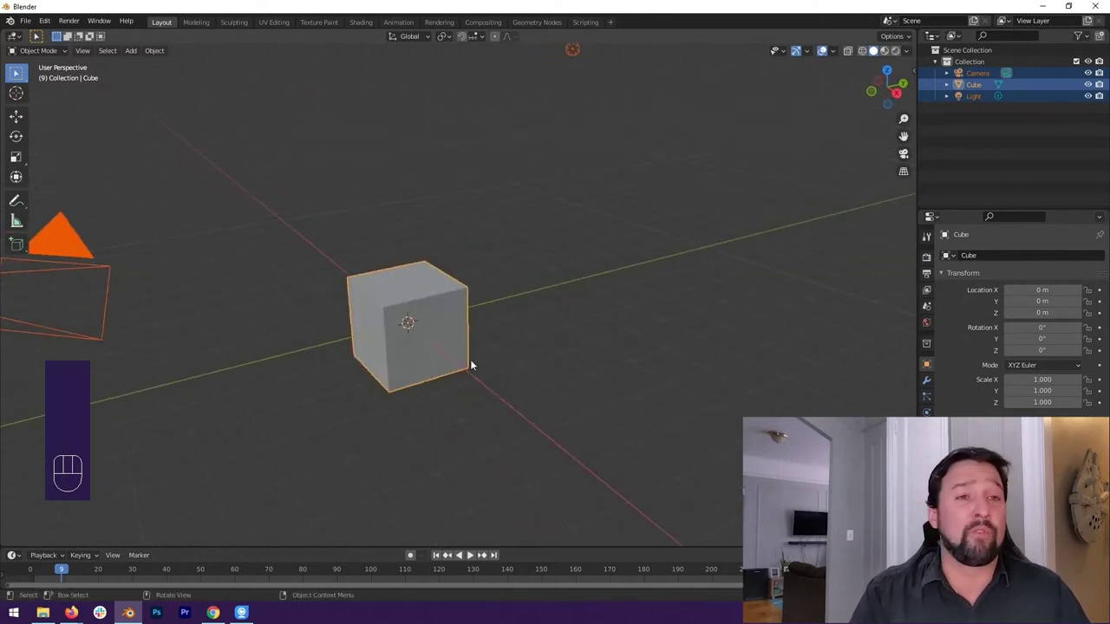
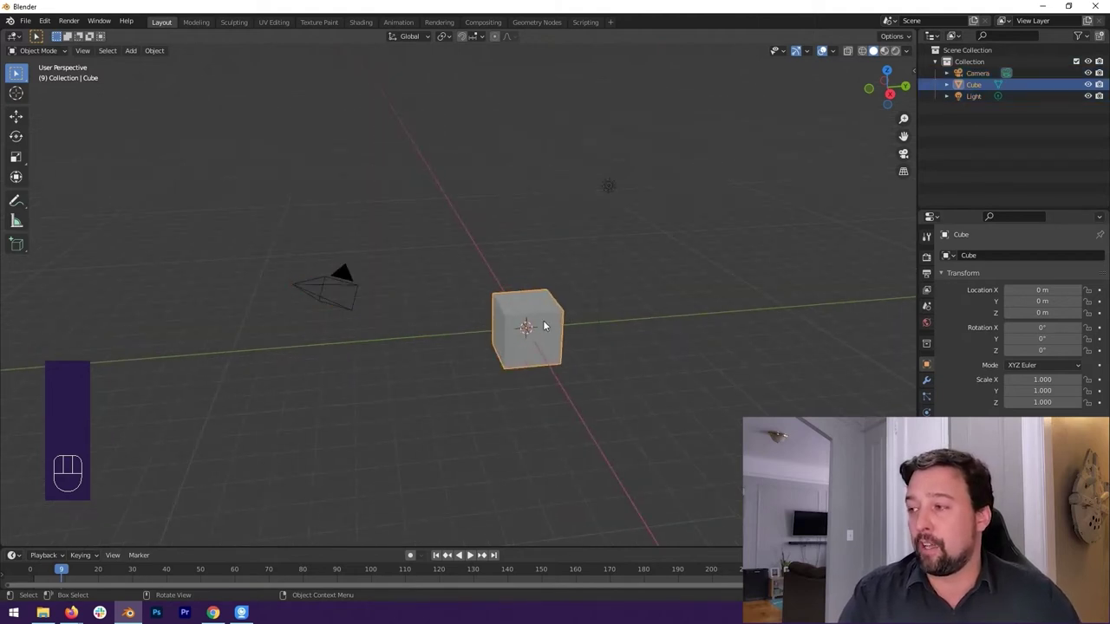
pyautogui.moveTo(619, 330); pyautogui.dragTo(563, 286)
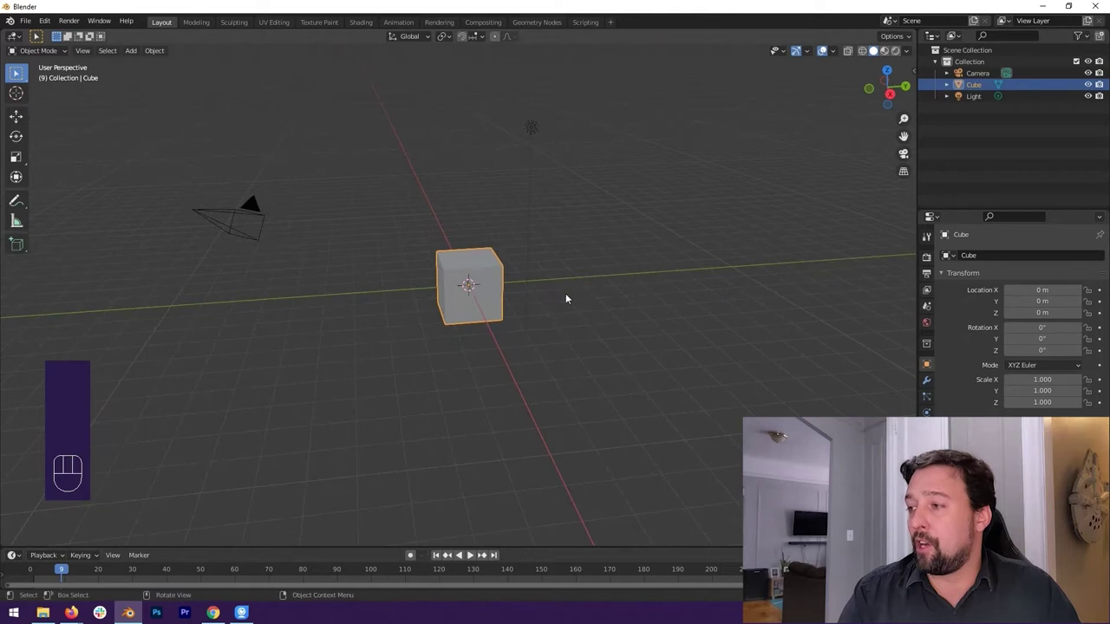
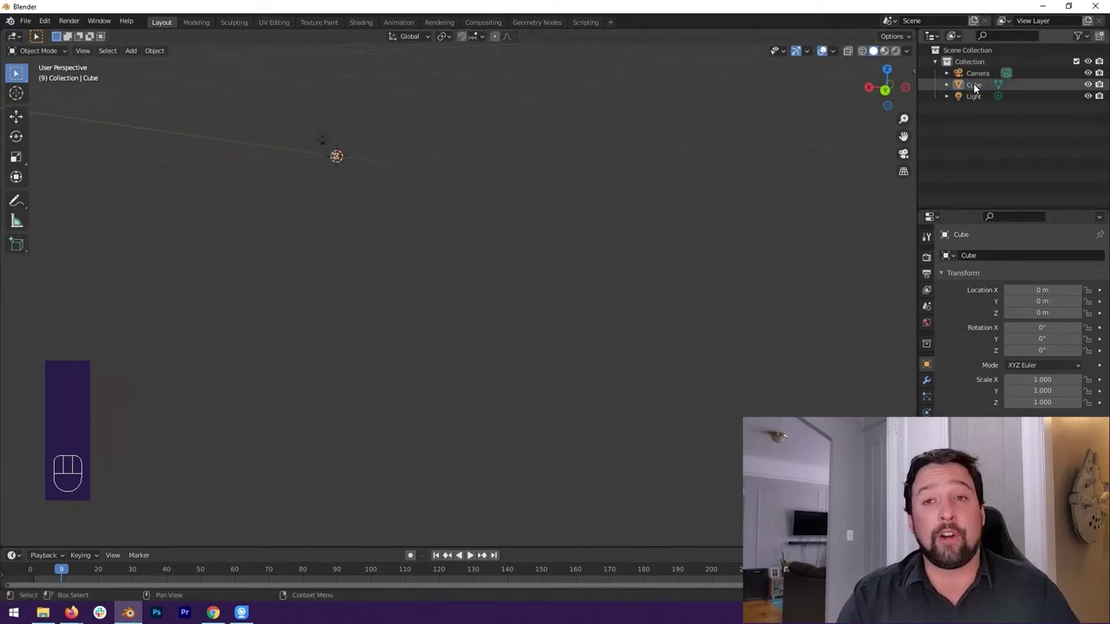
# Step: Select the Cube and frame it in the viewport
pyautogui.click(977, 86)
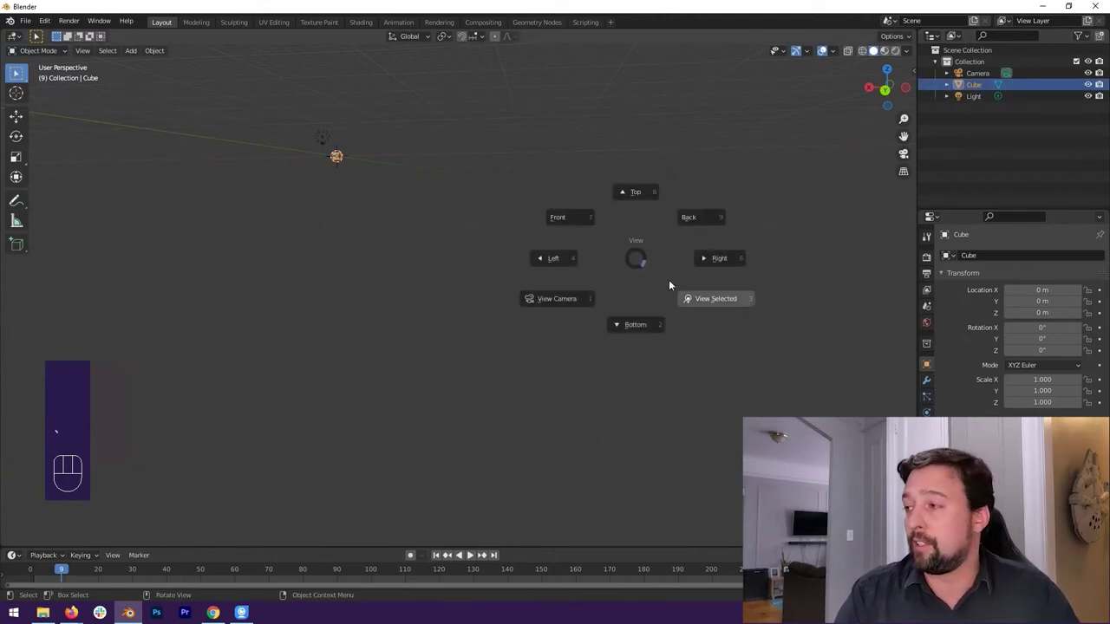
pyautogui.moveTo(432, 226); pyautogui.dragTo(547, 253)
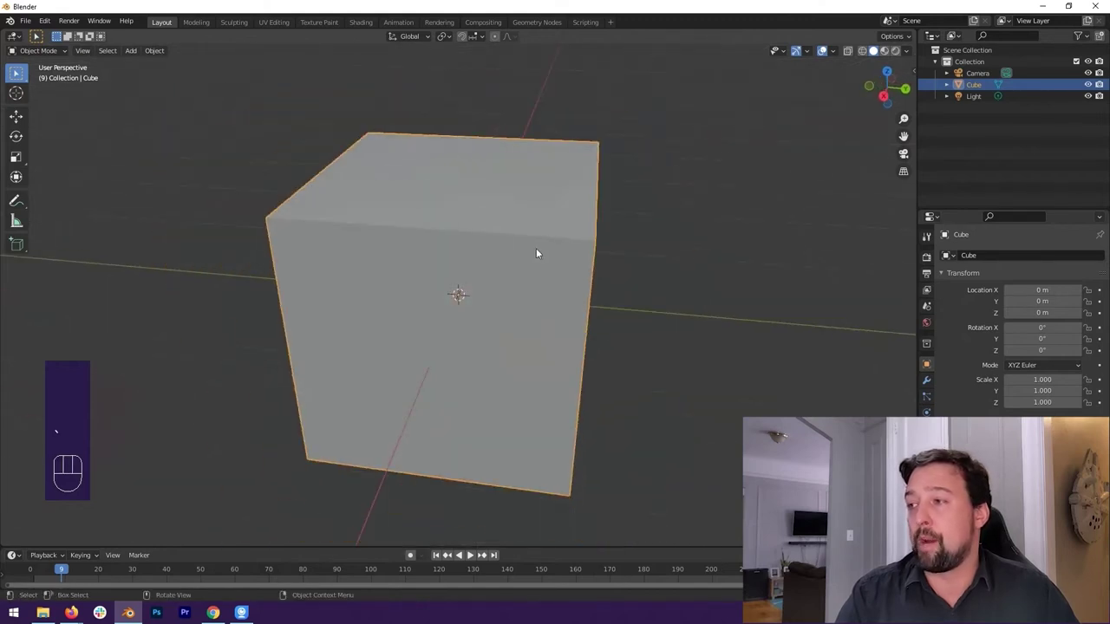
pyautogui.moveTo(477, 240); pyautogui.dragTo(522, 230)
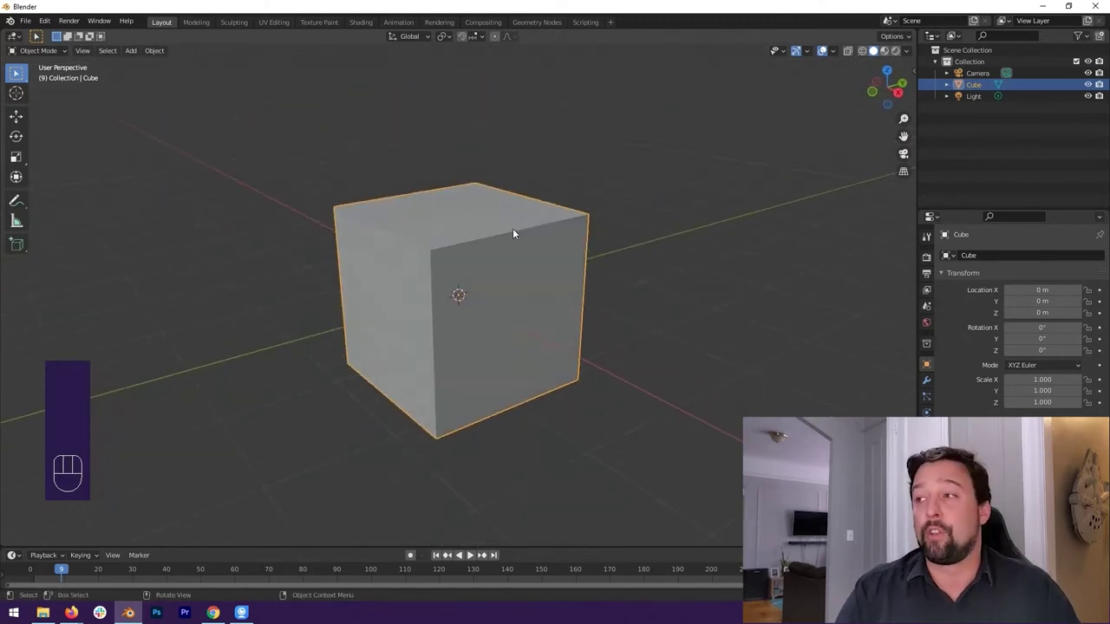
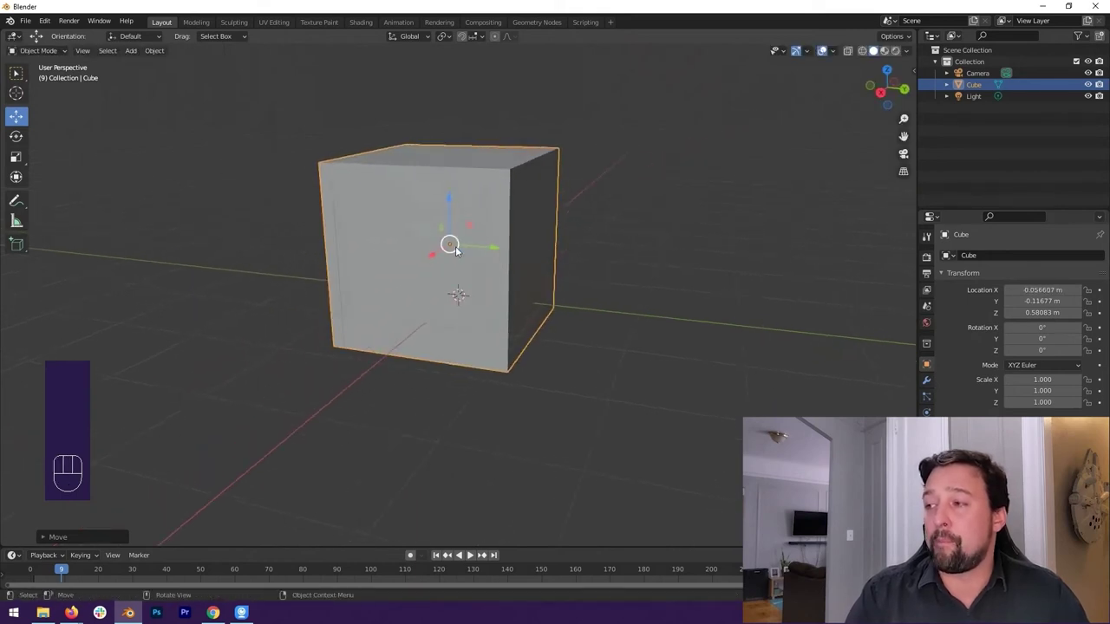
# Step: Try moving the cube, undo back to the origin, and reselect it for another attempt
pyautogui.moveTo(456, 249); pyautogui.dragTo(463, 263)
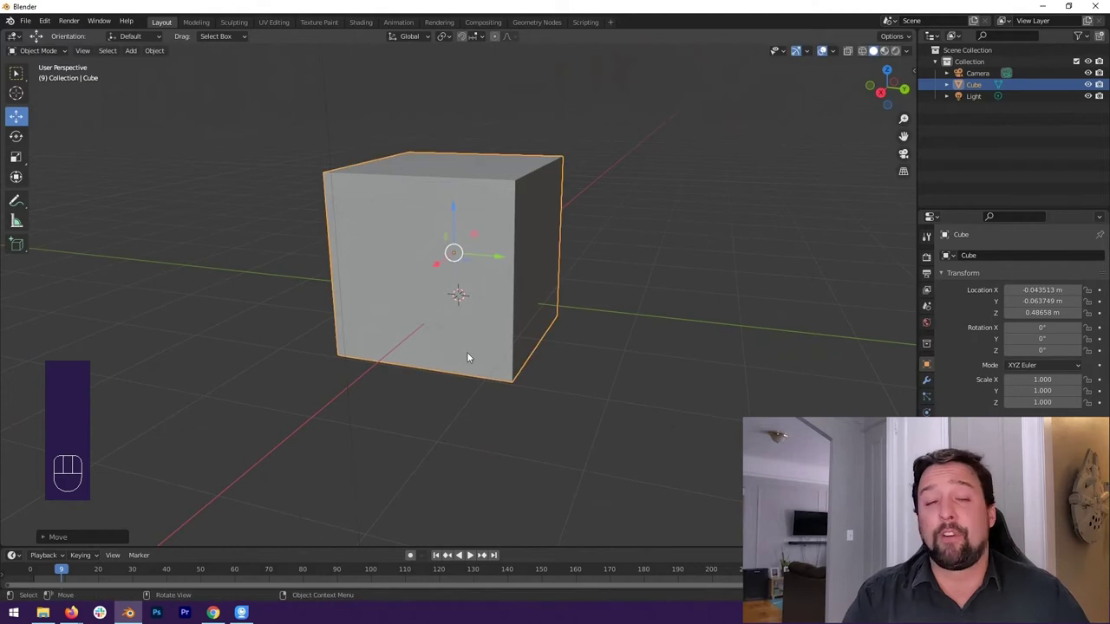
pyautogui.moveTo(468, 357); pyautogui.dragTo(457, 358)
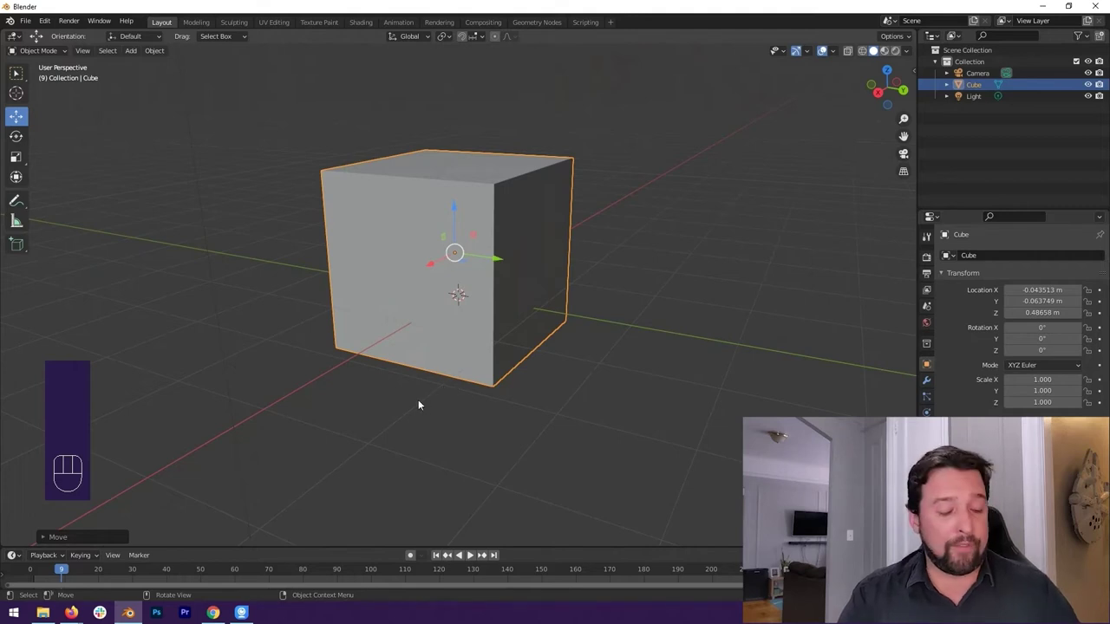
pyautogui.press('ctrl+z')
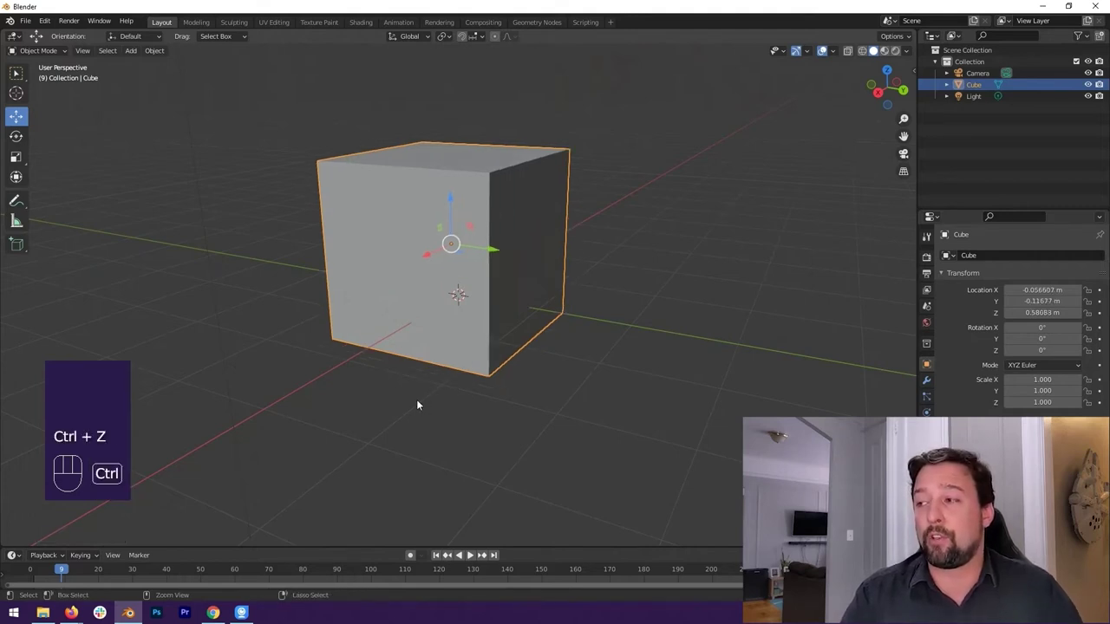
pyautogui.press('ctrl+z')
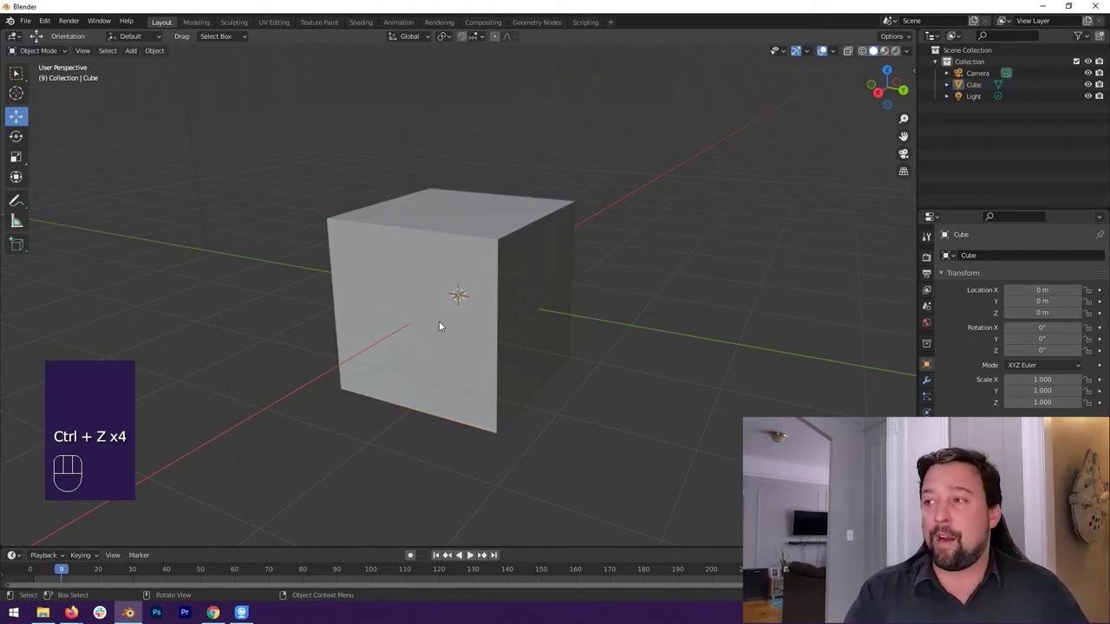
pyautogui.moveTo(459, 327); pyautogui.dragTo(495, 313)
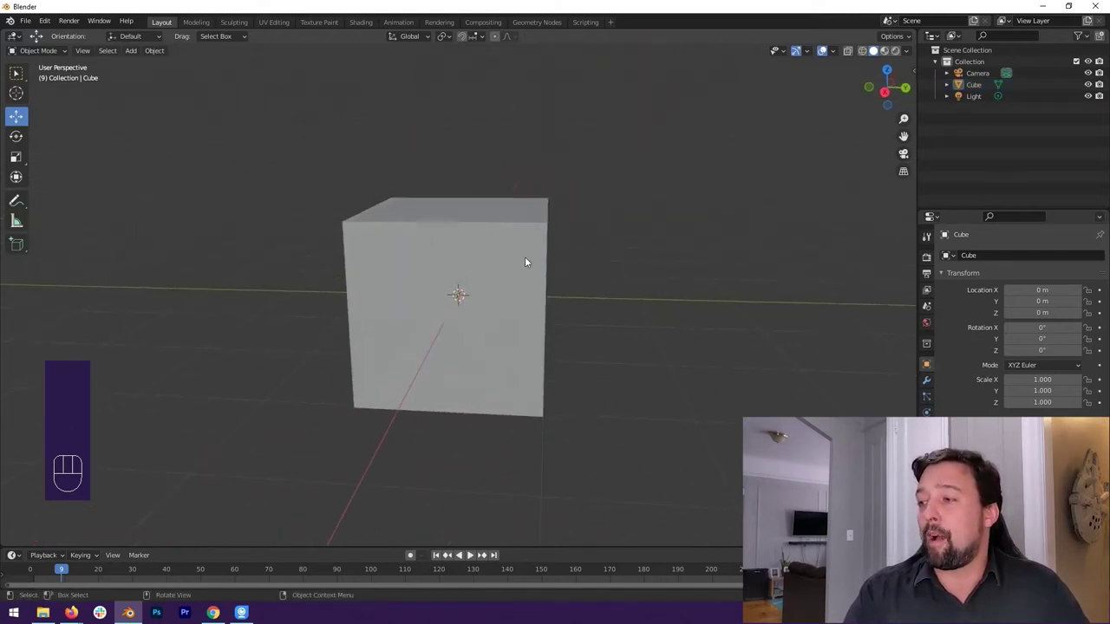
pyautogui.click(511, 257)
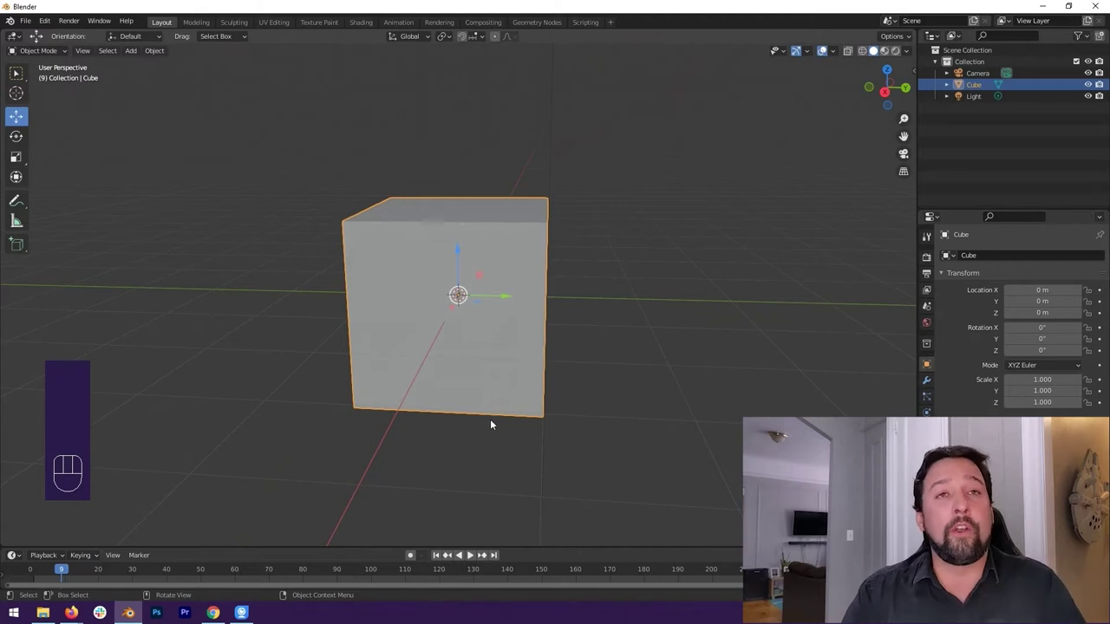
pyautogui.moveTo(508, 410); pyautogui.dragTo(475, 451)
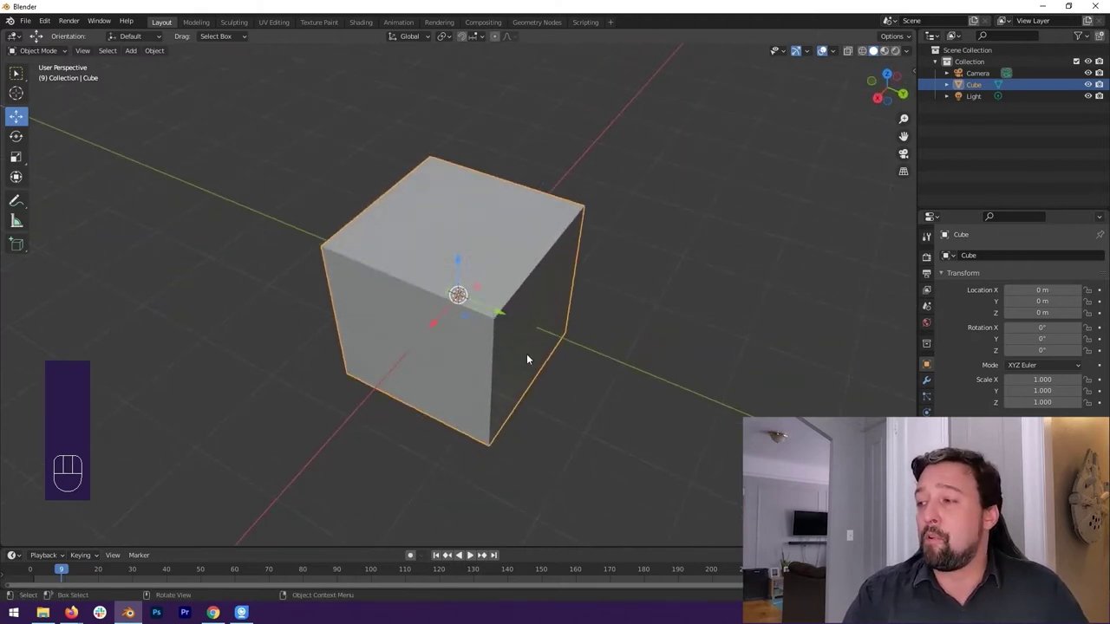
pyautogui.moveTo(512, 340); pyautogui.dragTo(483, 332)
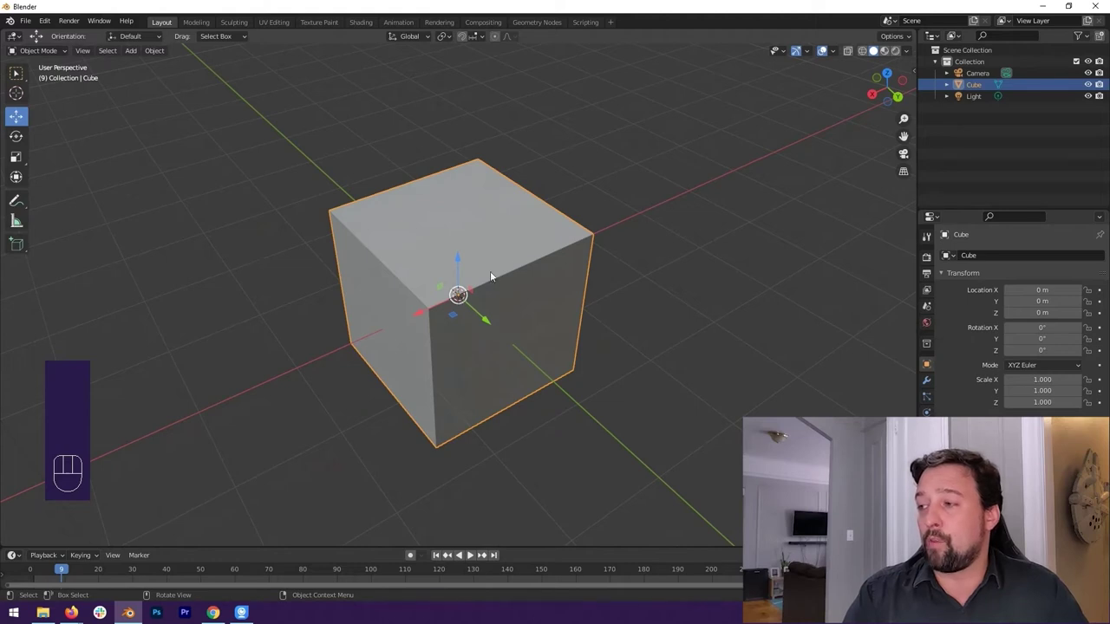
pyautogui.moveTo(612, 425); pyautogui.dragTo(666, 368)
pyautogui.moveTo(510, 403); pyautogui.dragTo(516, 417)
pyautogui.moveTo(612, 330); pyautogui.dragTo(568, 338)
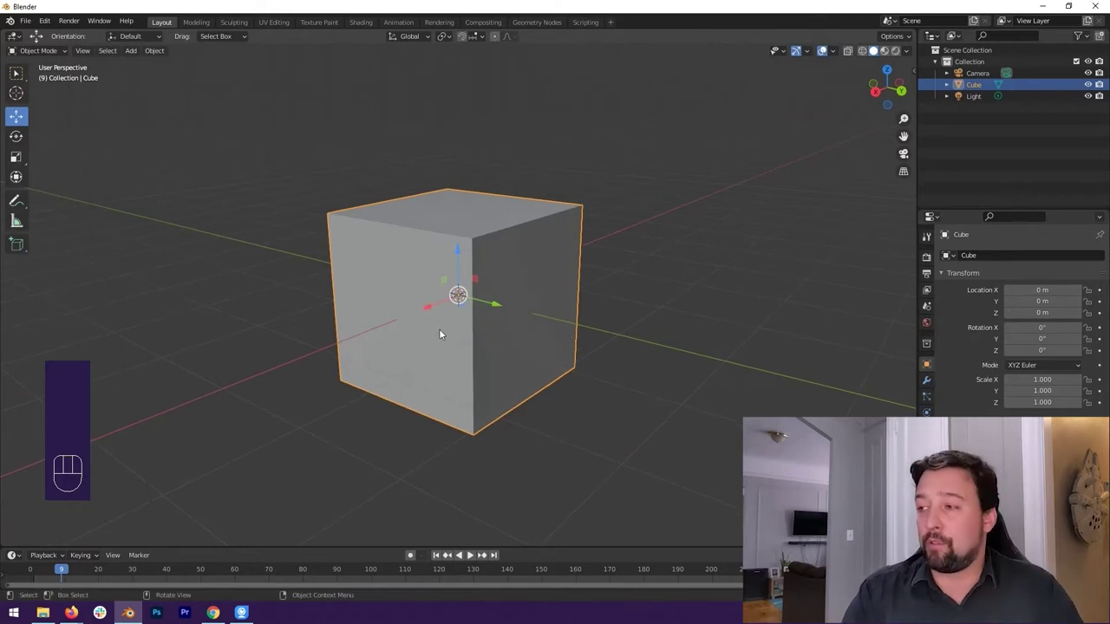
# Step: Move the cube so one corner meets the origin (Location ≈ -1, 1, 1) and check the alignment
pyautogui.moveTo(578, 345); pyautogui.dragTo(598, 376)
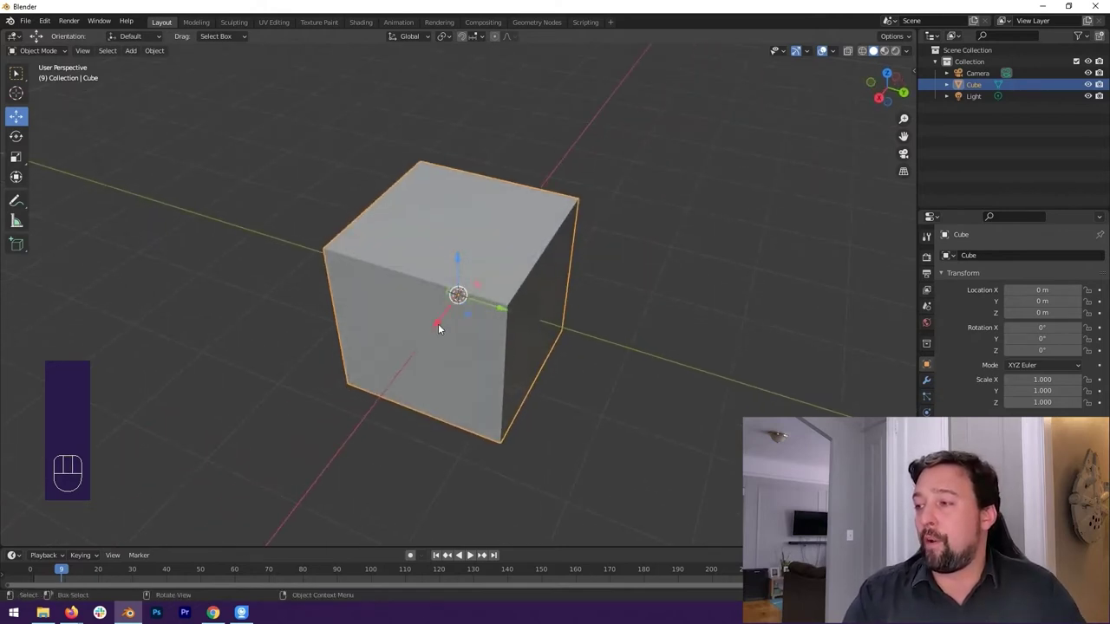
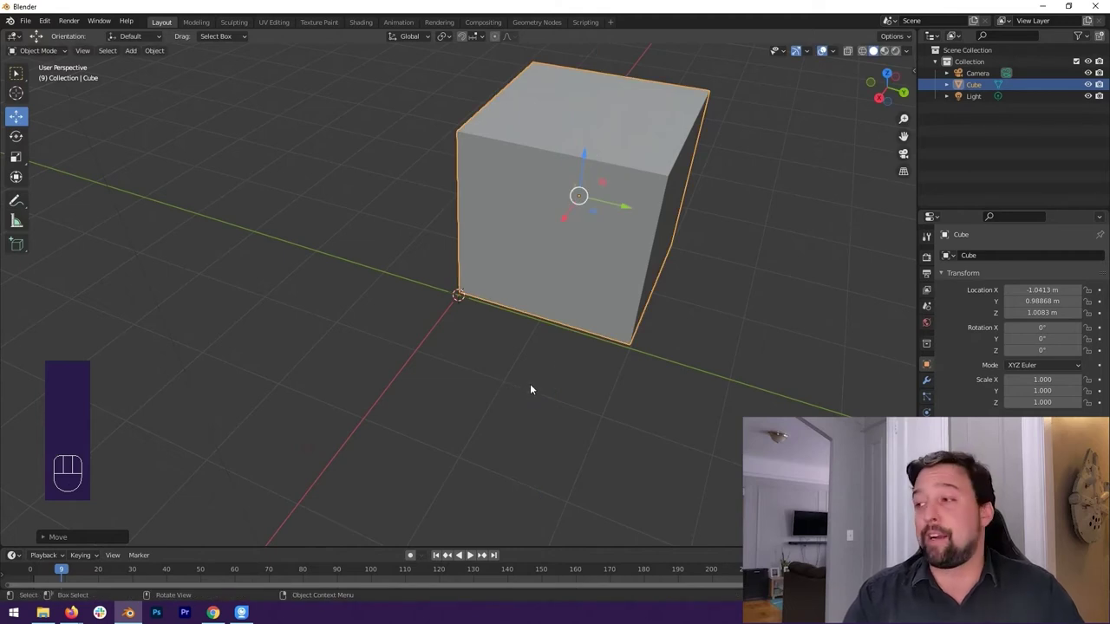
pyautogui.moveTo(563, 358); pyautogui.dragTo(606, 325)
pyautogui.moveTo(505, 313); pyautogui.dragTo(500, 362)
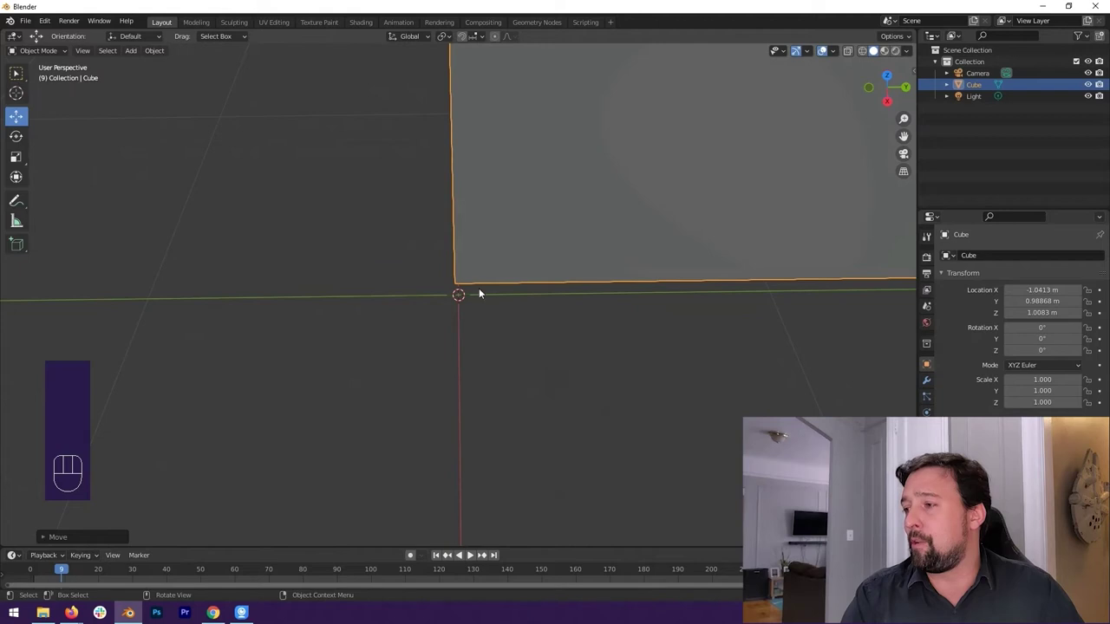
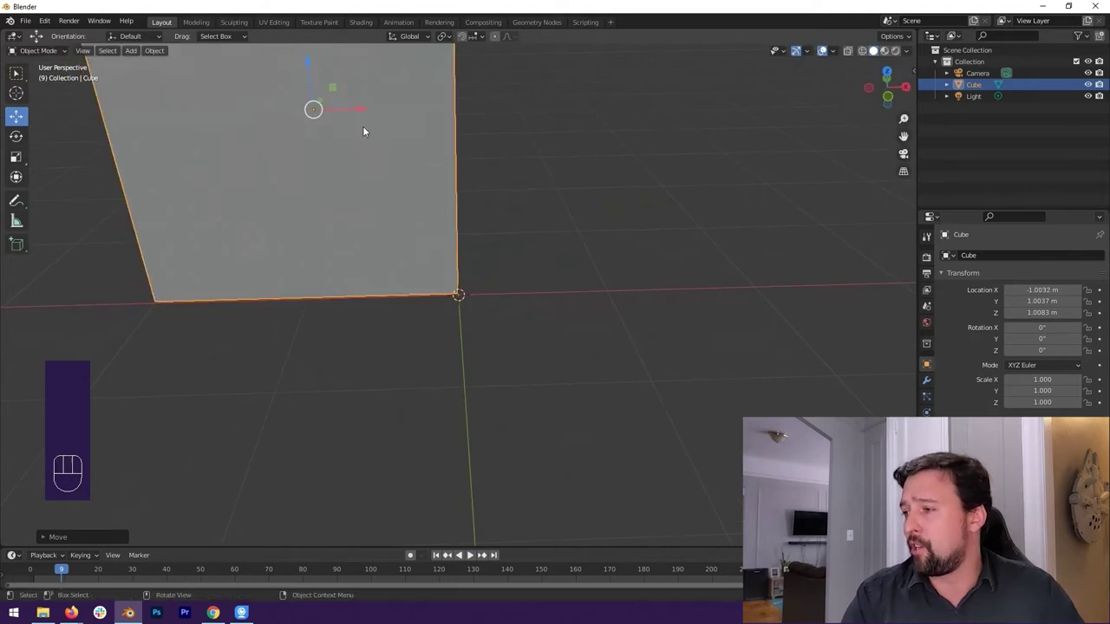
pyautogui.moveTo(477, 375); pyautogui.dragTo(481, 334)
pyautogui.moveTo(479, 331); pyautogui.dragTo(431, 344)
pyautogui.middleClick(456, 345)
pyautogui.moveTo(495, 340); pyautogui.dragTo(432, 375)
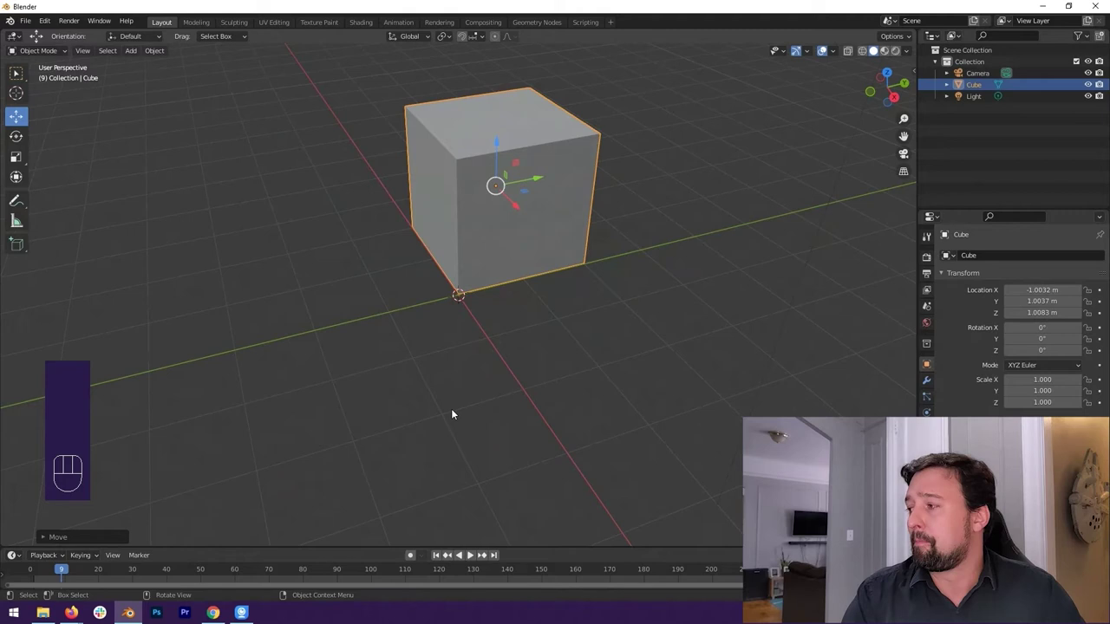
pyautogui.moveTo(504, 352); pyautogui.dragTo(426, 334)
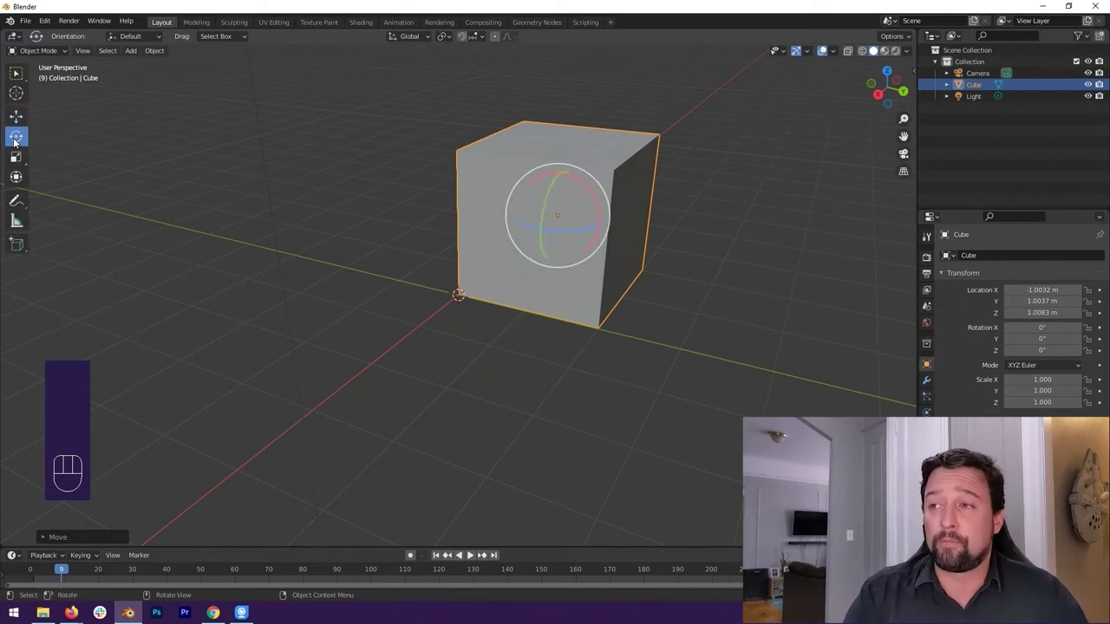
# Step: Inspect the cube's corner at the origin from several angles, undoing a stray change
pyautogui.moveTo(770, 308); pyautogui.dragTo(682, 301)
pyautogui.moveTo(628, 261); pyautogui.dragTo(644, 259)
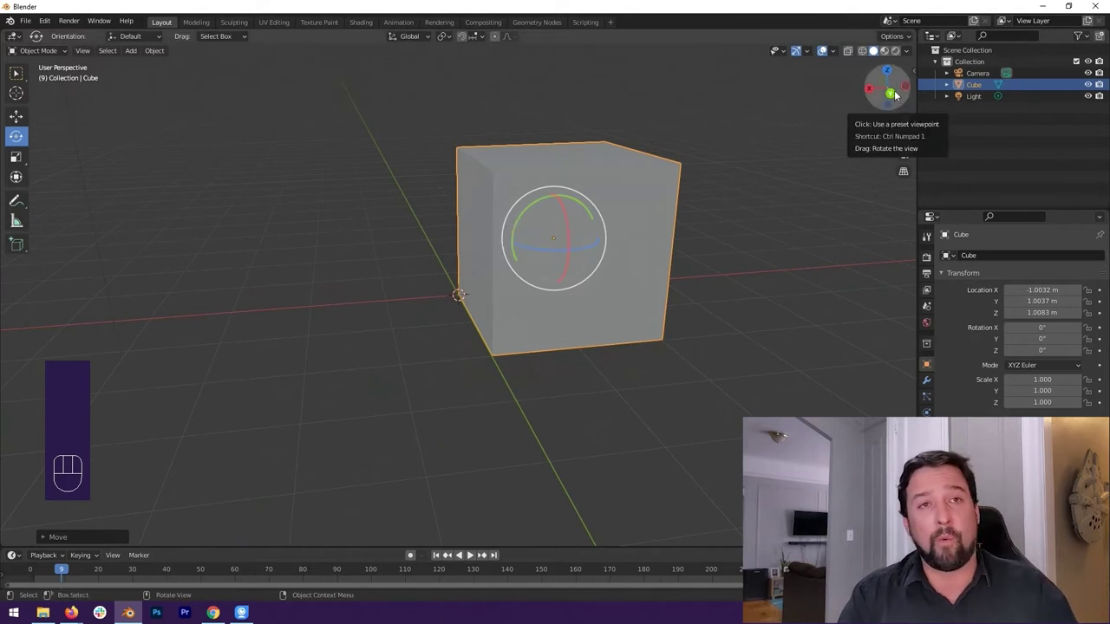
pyautogui.moveTo(774, 269); pyautogui.dragTo(841, 267)
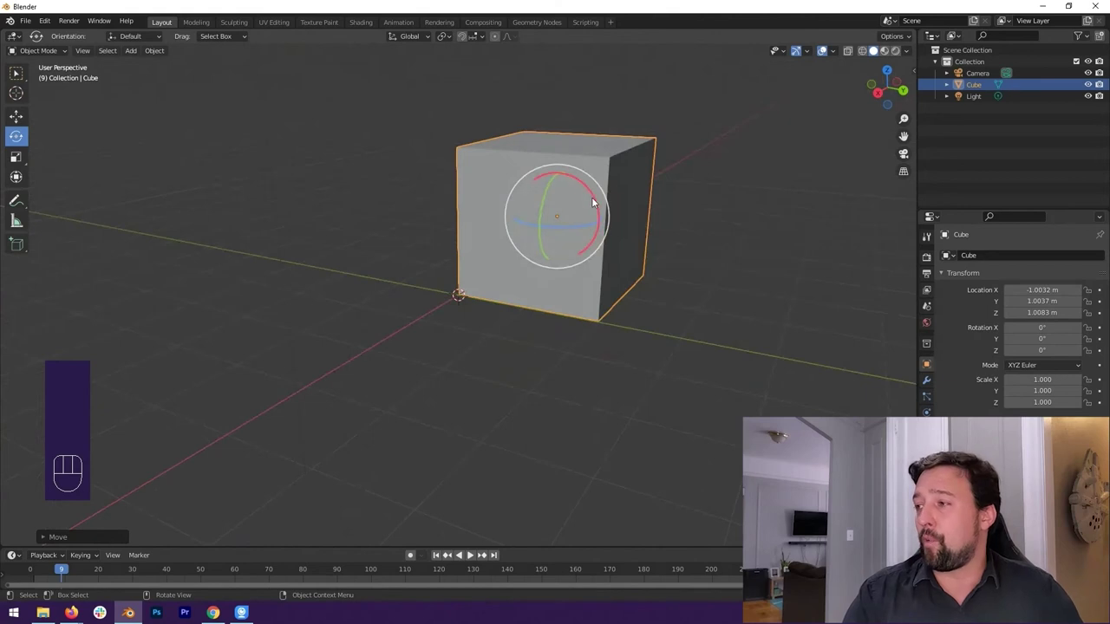
pyautogui.moveTo(788, 205); pyautogui.dragTo(814, 188)
pyautogui.moveTo(792, 190); pyautogui.dragTo(747, 238)
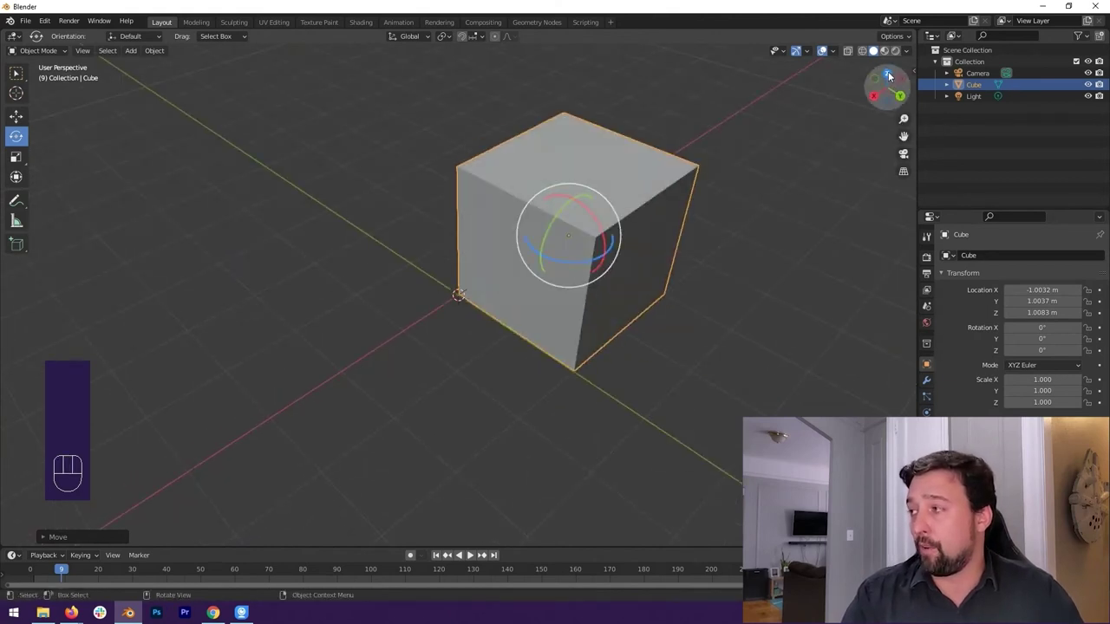
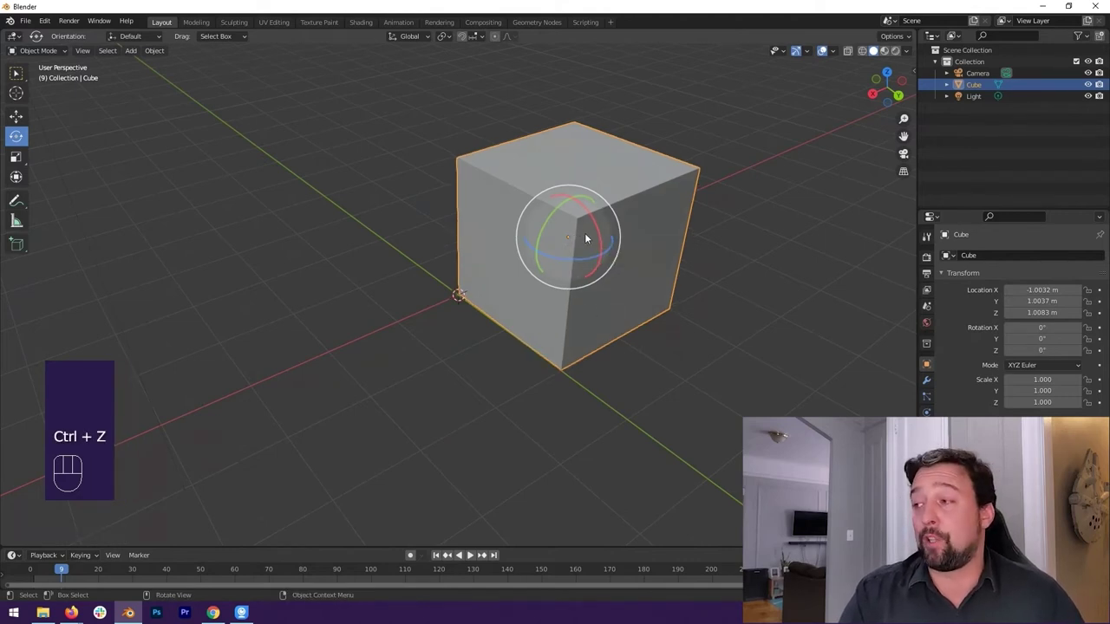
pyautogui.moveTo(584, 231); pyautogui.dragTo(669, 205)
pyautogui.moveTo(631, 273); pyautogui.dragTo(647, 270)
pyautogui.press('ctrl+z')
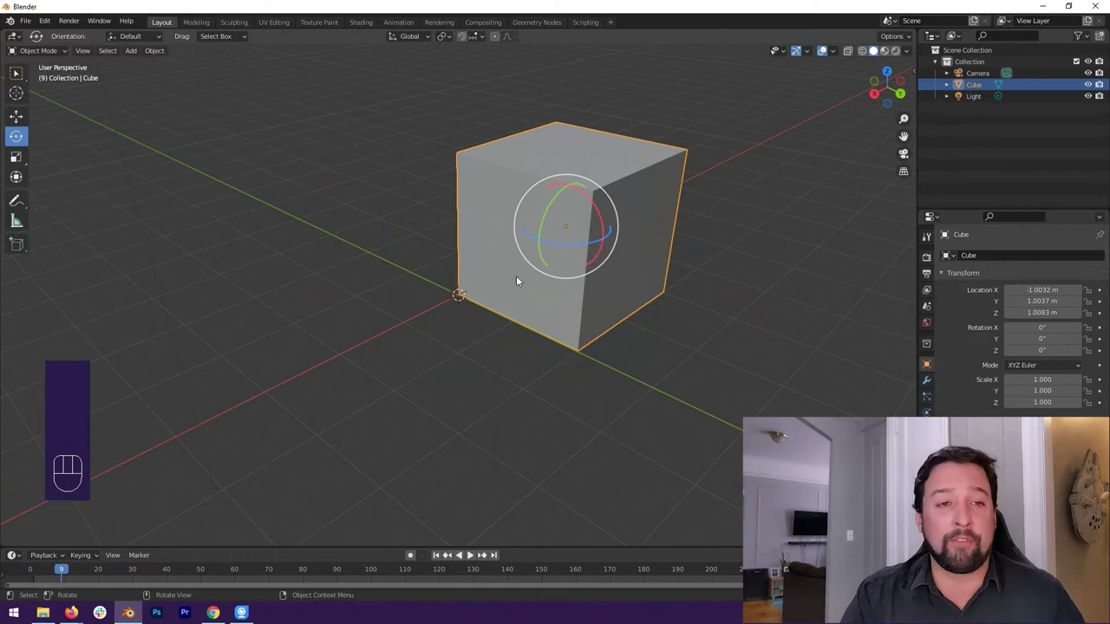
pyautogui.moveTo(534, 281); pyautogui.dragTo(498, 293)
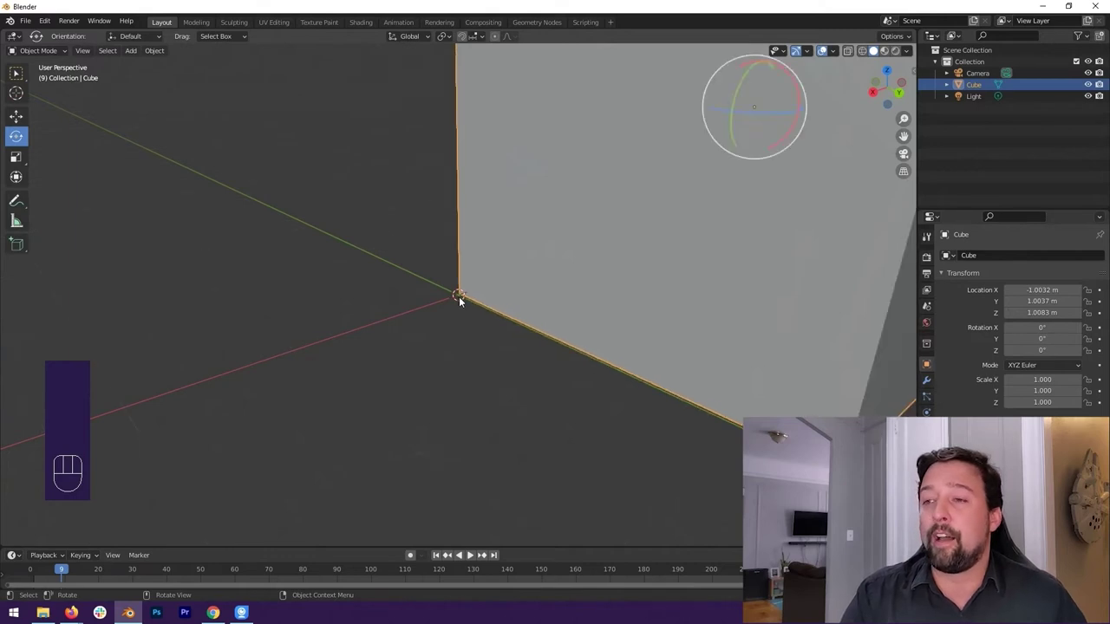
pyautogui.moveTo(658, 212); pyautogui.dragTo(637, 221)
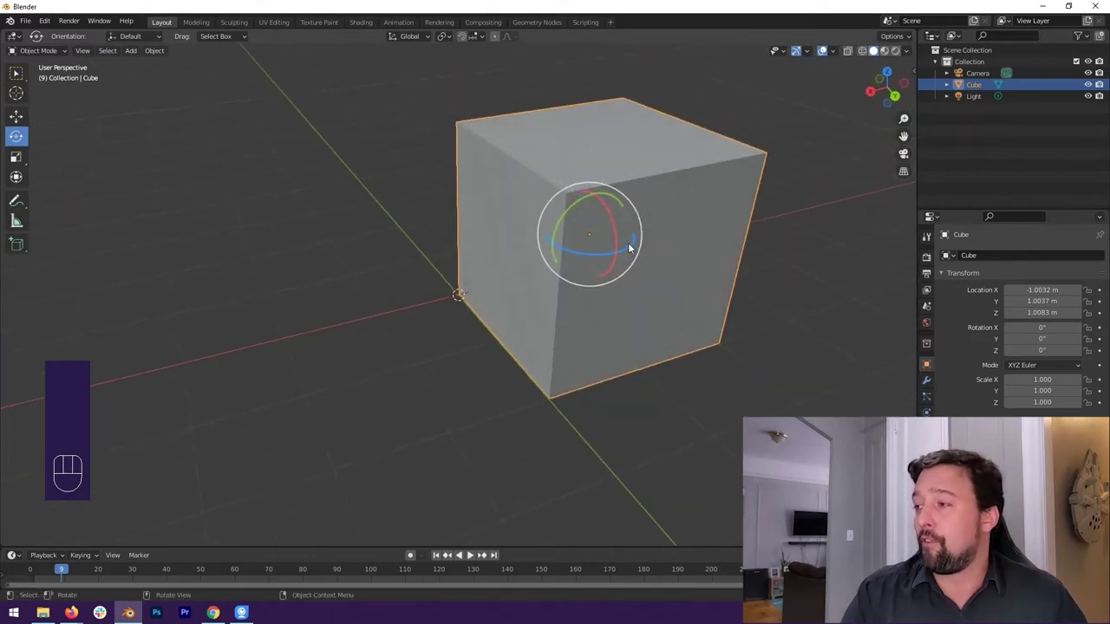
# Step: Tilt the cube about 45.5° around X and 39° around Y with the rotation rings
pyautogui.moveTo(619, 229); pyautogui.dragTo(612, 199)
pyautogui.moveTo(640, 235); pyautogui.dragTo(593, 207)
pyautogui.moveTo(597, 195); pyautogui.dragTo(568, 184)
pyautogui.moveTo(593, 259); pyautogui.dragTo(713, 259)
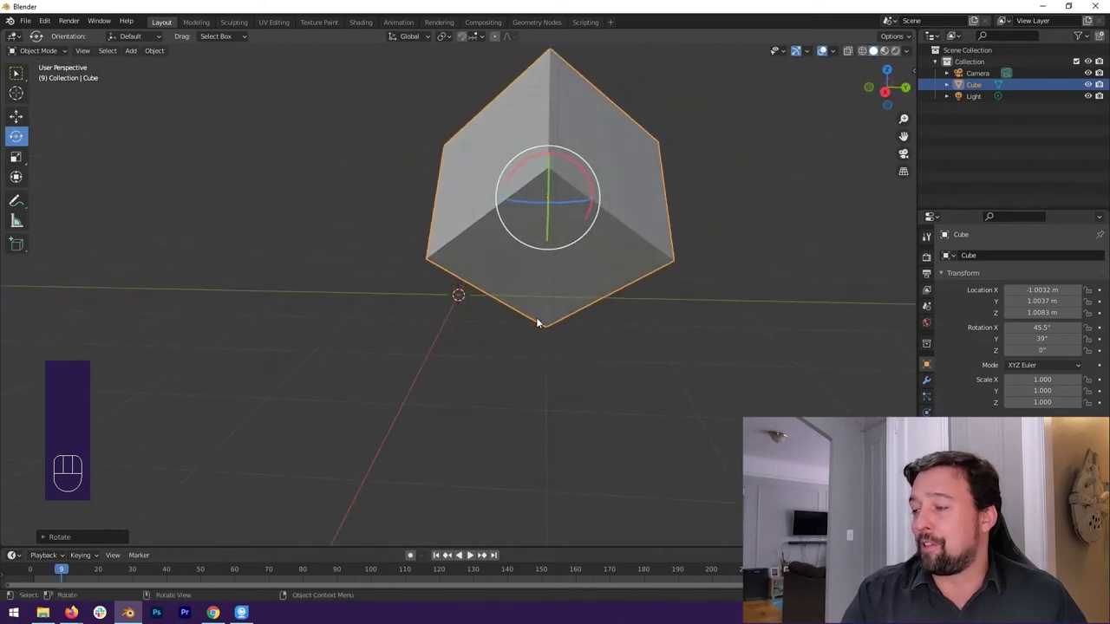
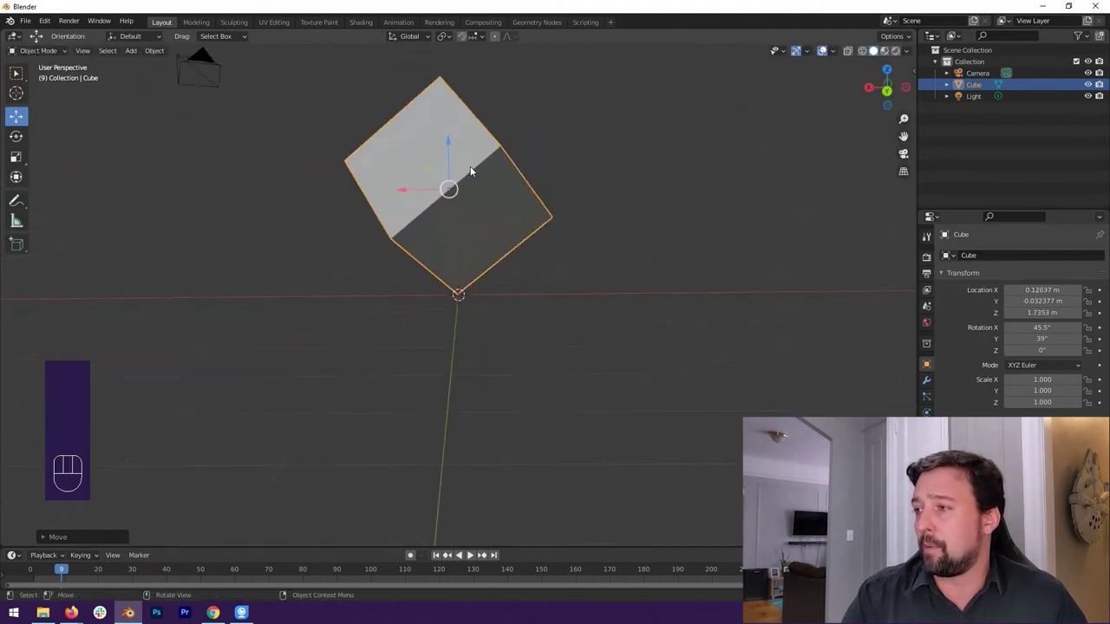
# Step: Orbit around the tilted cube to check it balancing near Z 1.74 m
pyautogui.middleClick(523, 215)
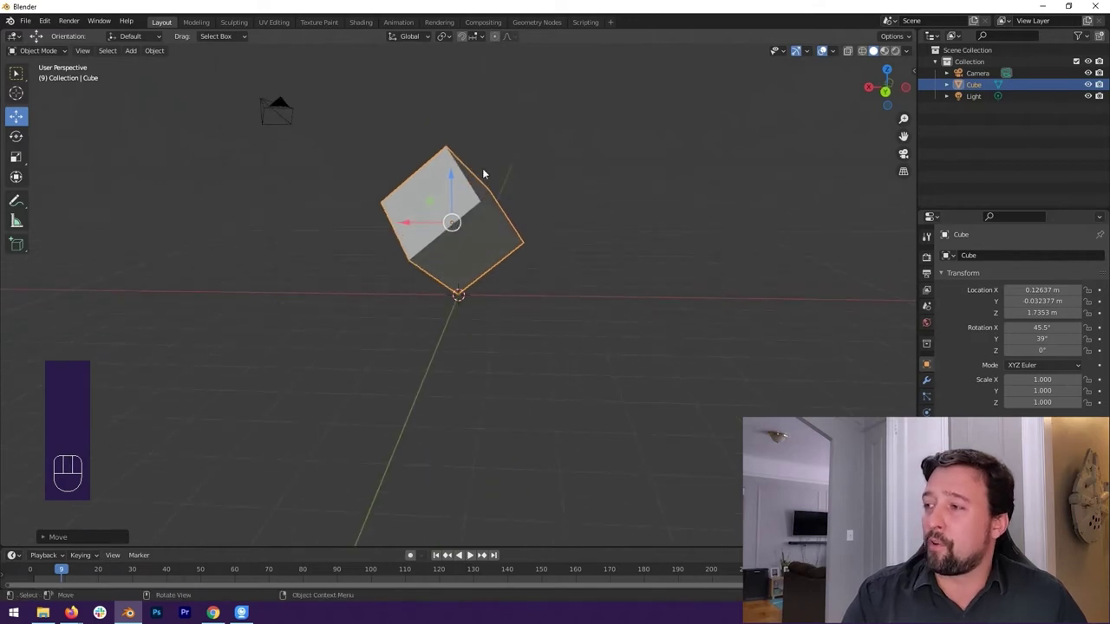
pyautogui.moveTo(501, 198); pyautogui.dragTo(507, 213)
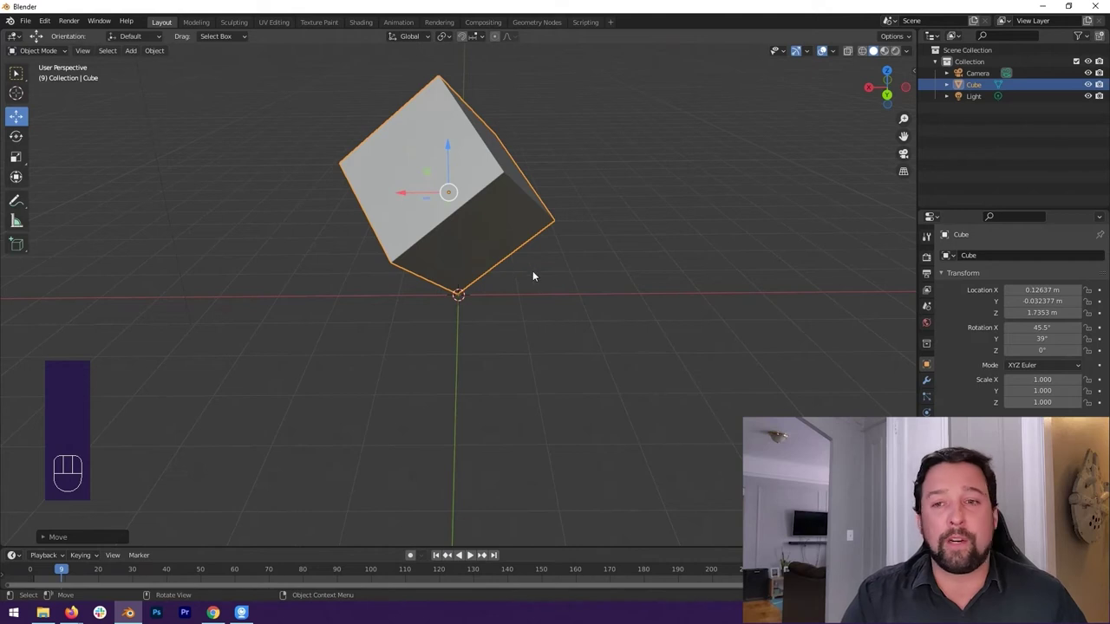
pyautogui.moveTo(530, 299); pyautogui.dragTo(649, 294)
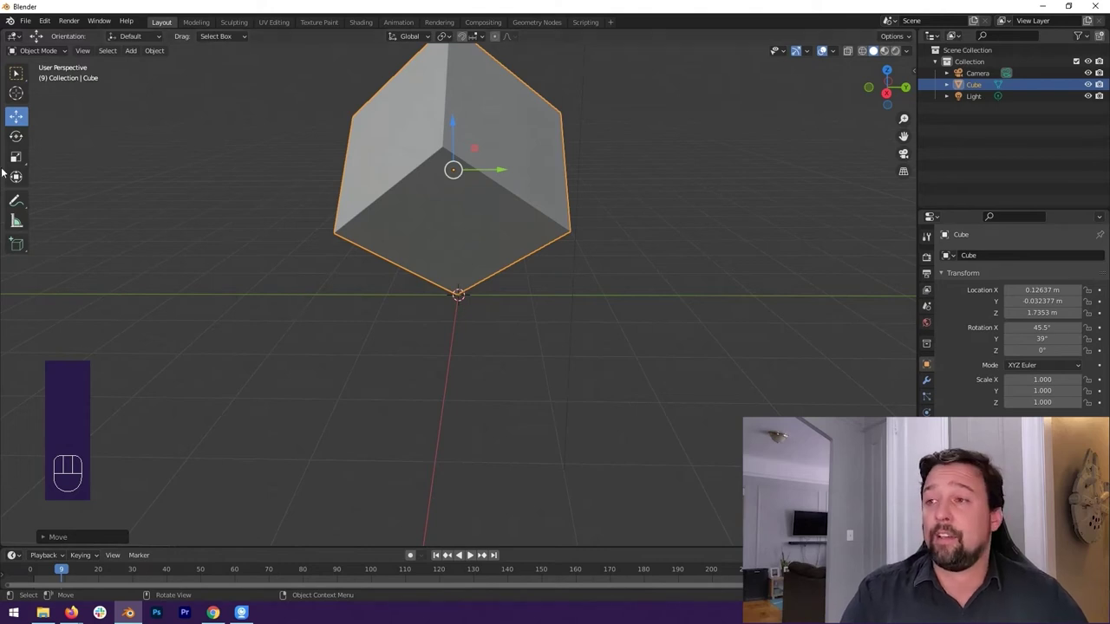
pyautogui.moveTo(507, 247); pyautogui.dragTo(481, 269)
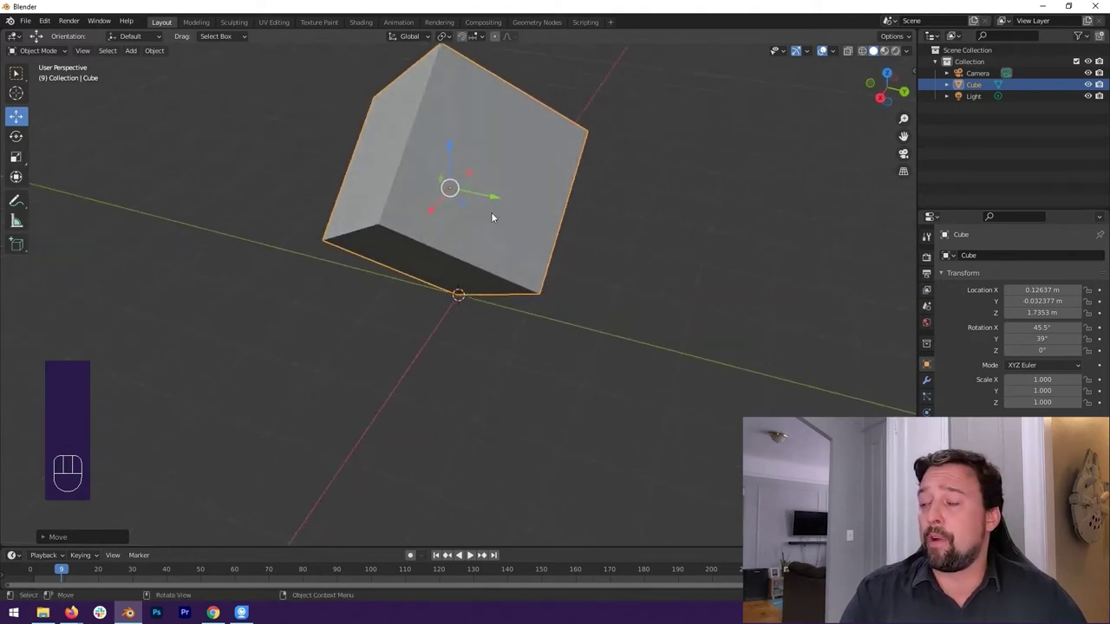
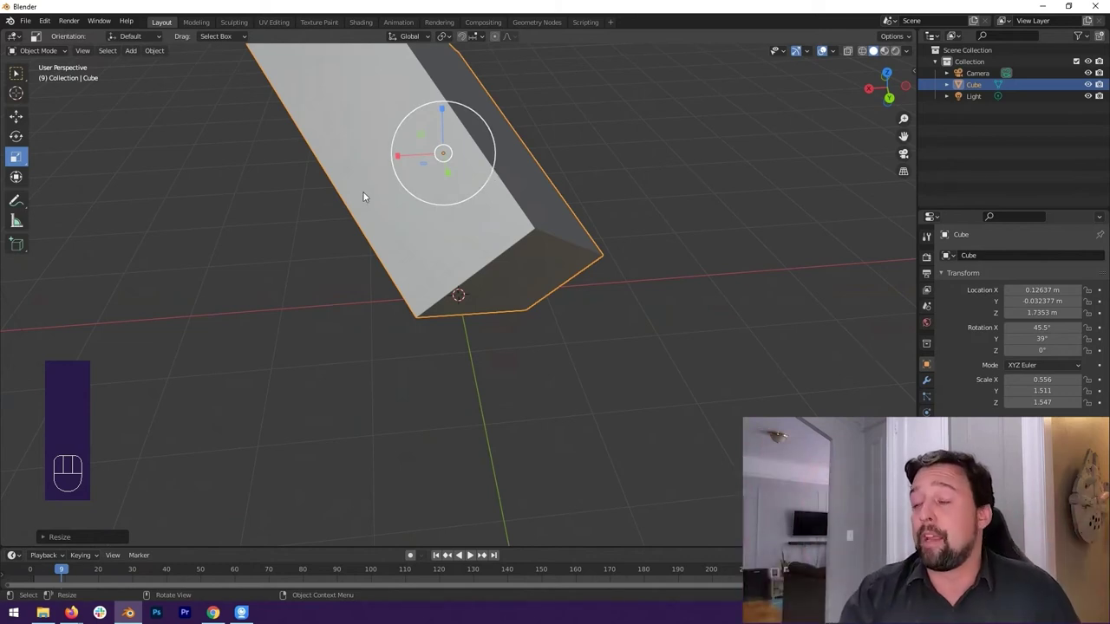
# Step: Undo the stretch and the last small move so the cube returns to scale 1
pyautogui.press('ctrl+z')
pyautogui.press('ctrl+z')
pyautogui.moveTo(506, 221); pyautogui.dragTo(535, 208)
pyautogui.middleClick(515, 214)
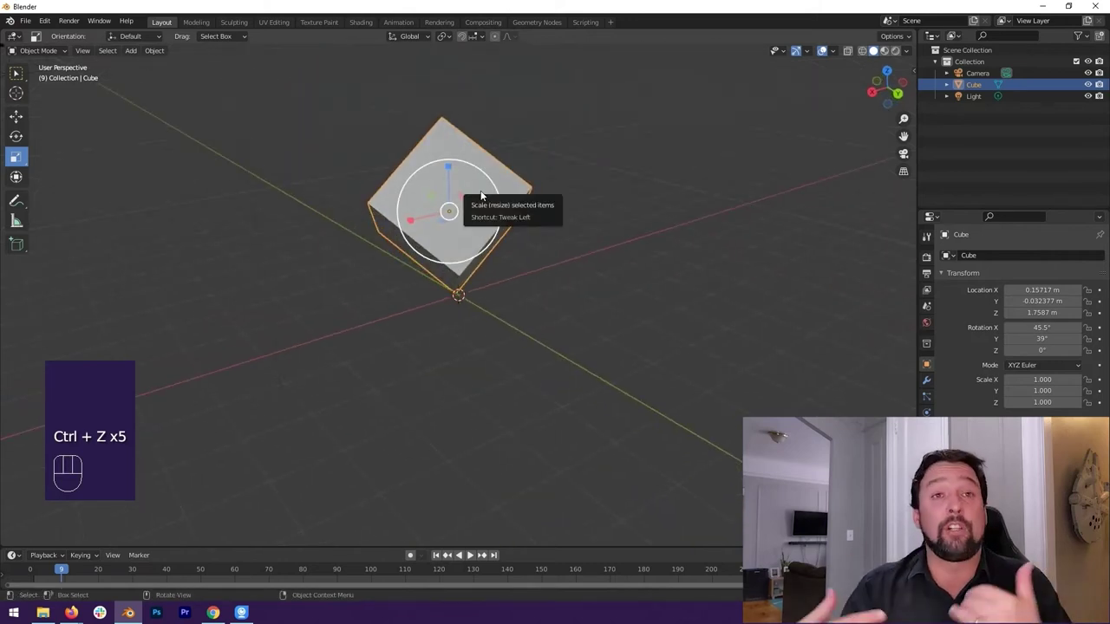
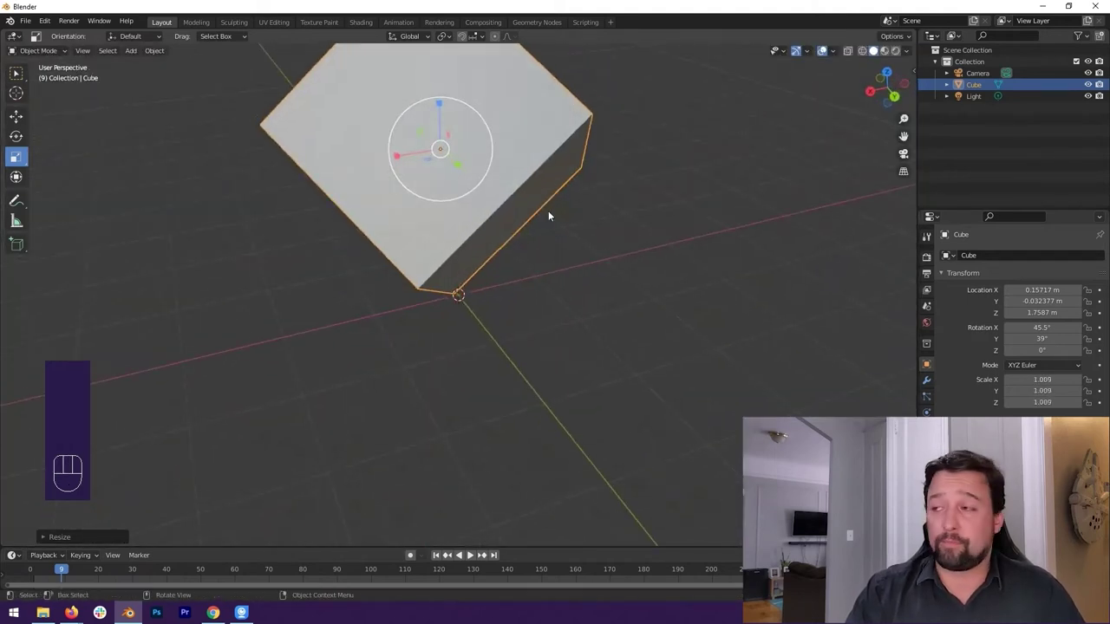
pyautogui.moveTo(485, 252); pyautogui.dragTo(514, 246)
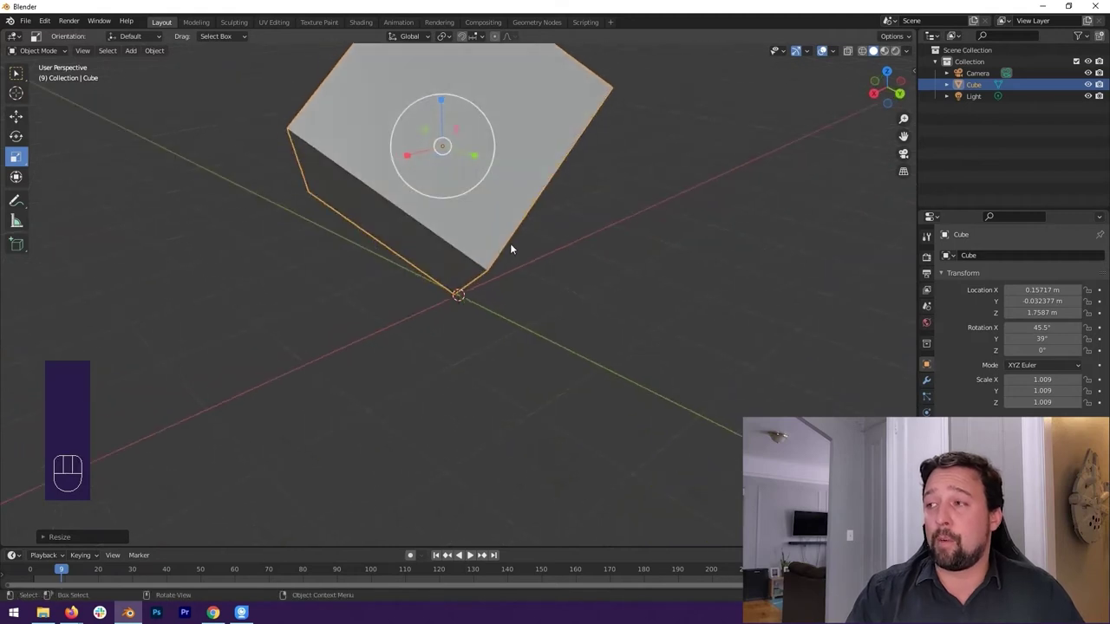
# Step: Undo repeatedly back through the cube's earlier transforms
pyautogui.press('ctrl+z')
pyautogui.press('ctrl+z')
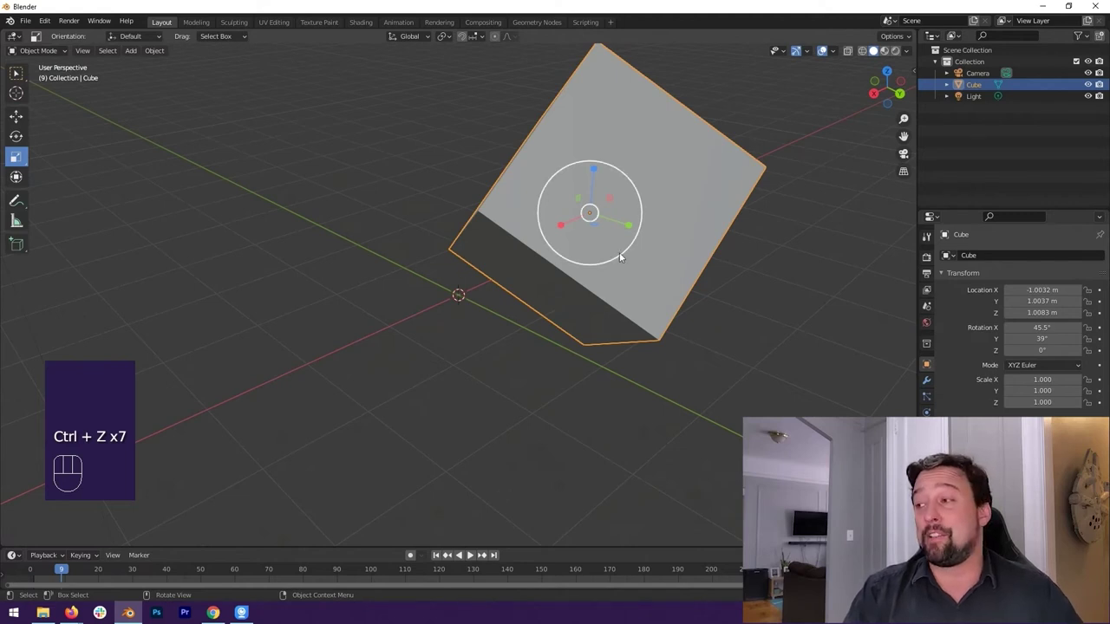
pyautogui.press('ctrl+z')
pyautogui.press('ctrl+z')
pyautogui.press('ctrl+z')
pyautogui.press('ctrl+z')
# Step: Clear the scene and add a fresh default cube at the world origin
pyautogui.click(507, 228)
pyautogui.moveTo(527, 240); pyautogui.dragTo(633, 236)
pyautogui.moveTo(615, 244); pyautogui.dragTo(582, 260)
pyautogui.moveTo(426, 187); pyautogui.dragTo(392, 166)
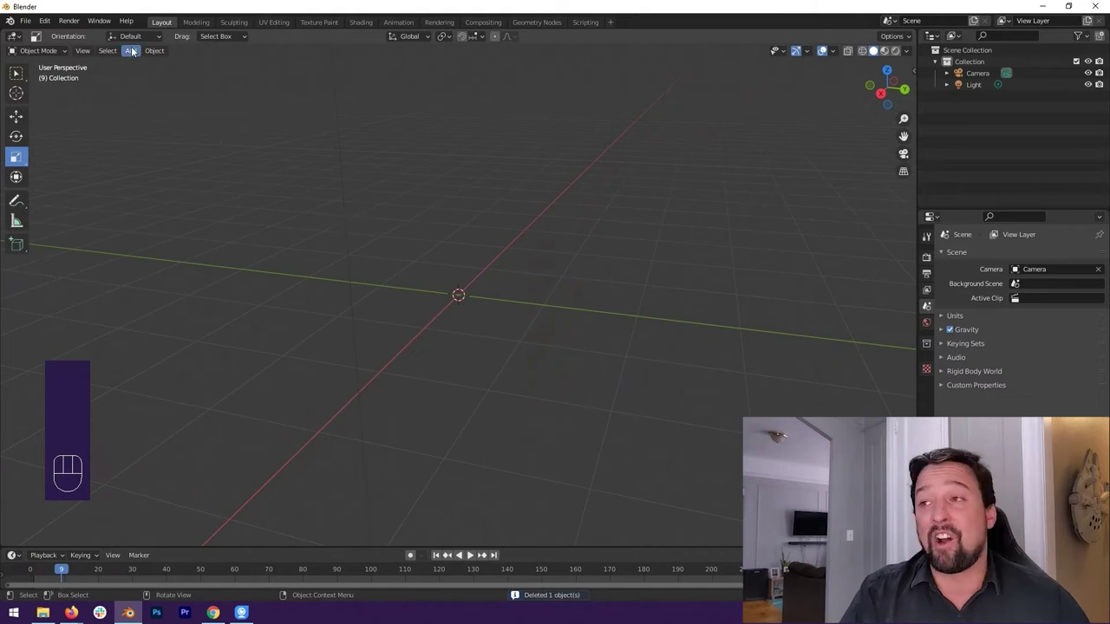
pyautogui.moveTo(137, 52); pyautogui.dragTo(246, 78)
pyautogui.moveTo(466, 199); pyautogui.dragTo(427, 214)
pyautogui.moveTo(560, 274); pyautogui.dragTo(672, 270)
pyautogui.moveTo(600, 231); pyautogui.dragTo(542, 235)
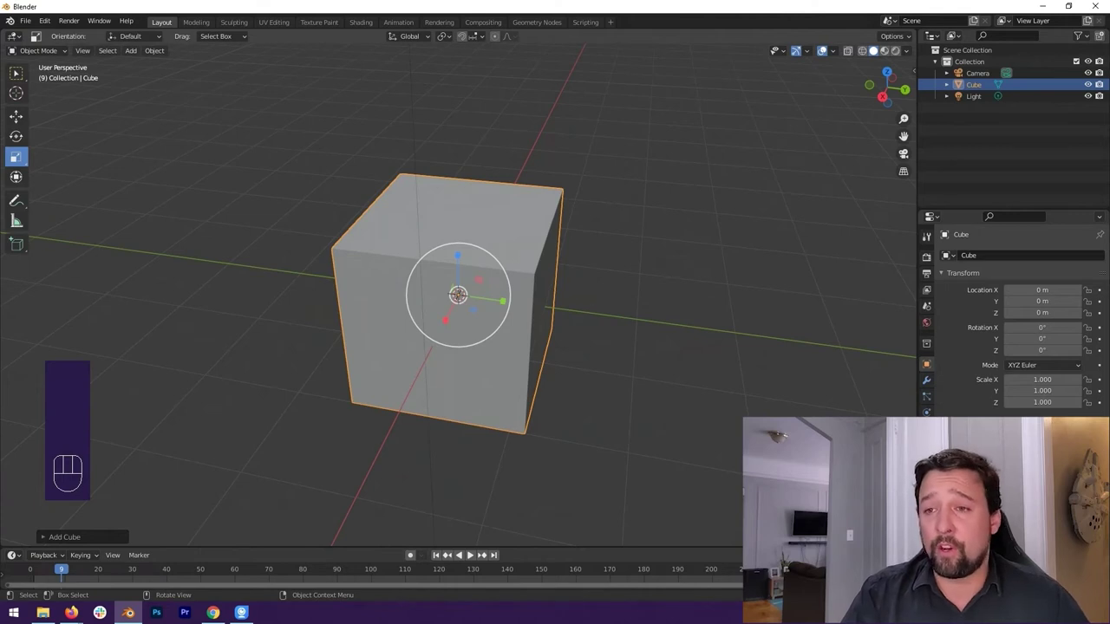
# Step: Inspect the new cube from the Right and Left orthographic views
pyautogui.moveTo(568, 263); pyautogui.dragTo(633, 250)
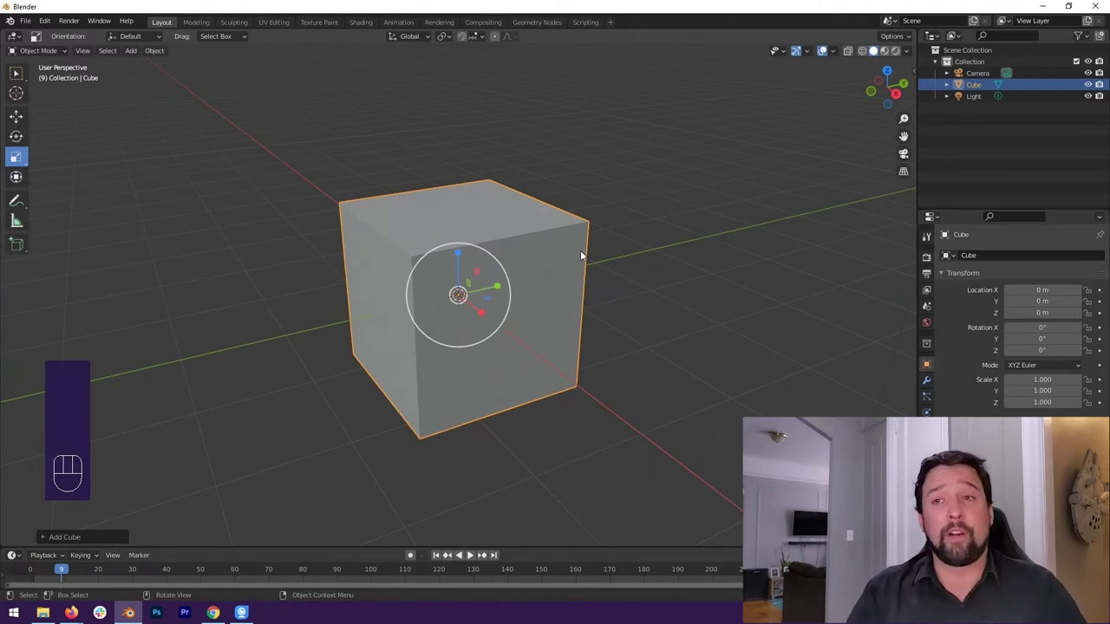
pyautogui.moveTo(600, 225); pyautogui.dragTo(598, 216)
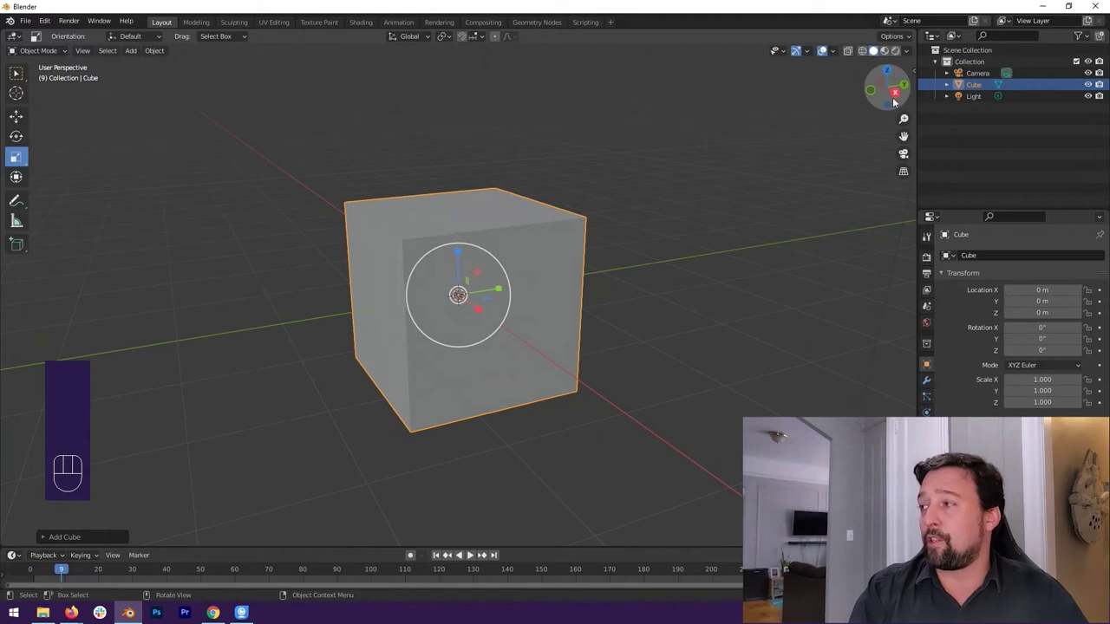
pyautogui.click(899, 93)
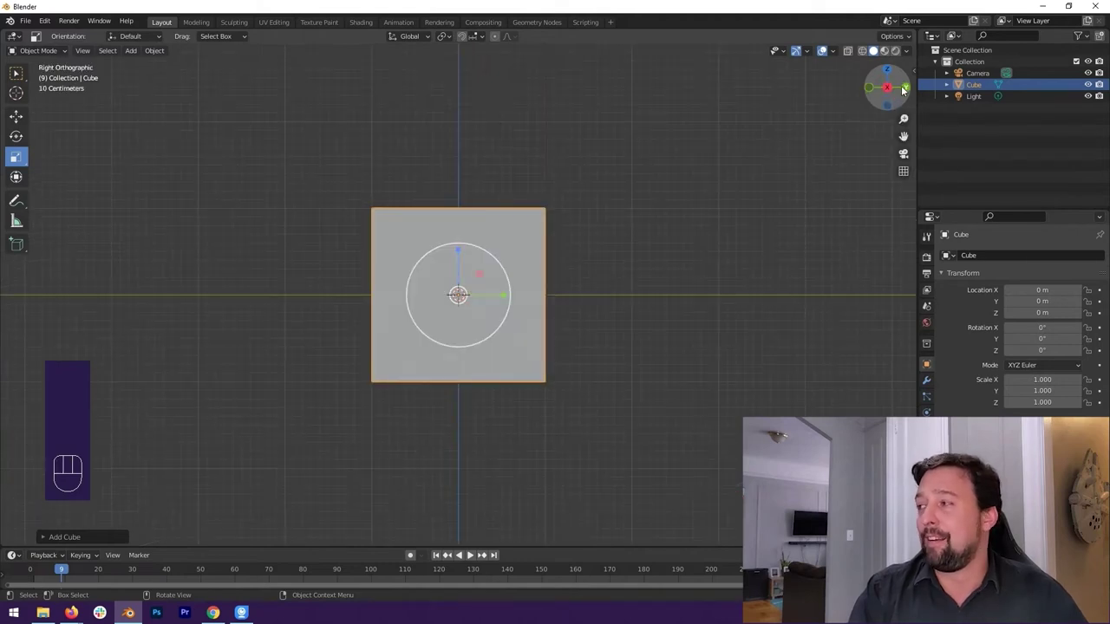
pyautogui.click(908, 89)
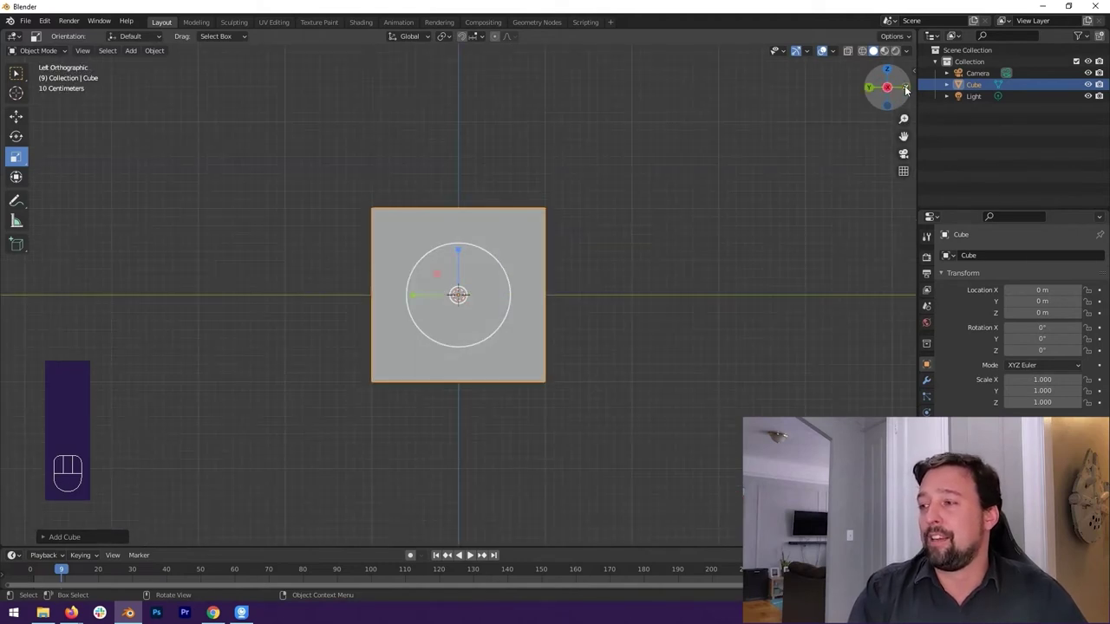
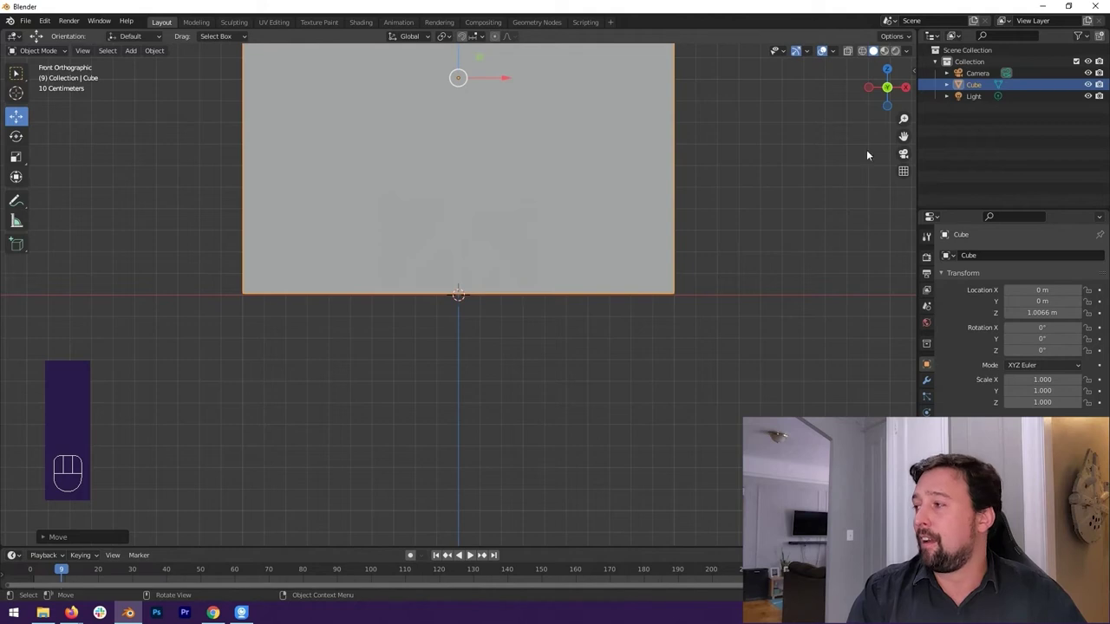
# Step: Check the raised cube from the right orthographic view
pyautogui.click(908, 88)
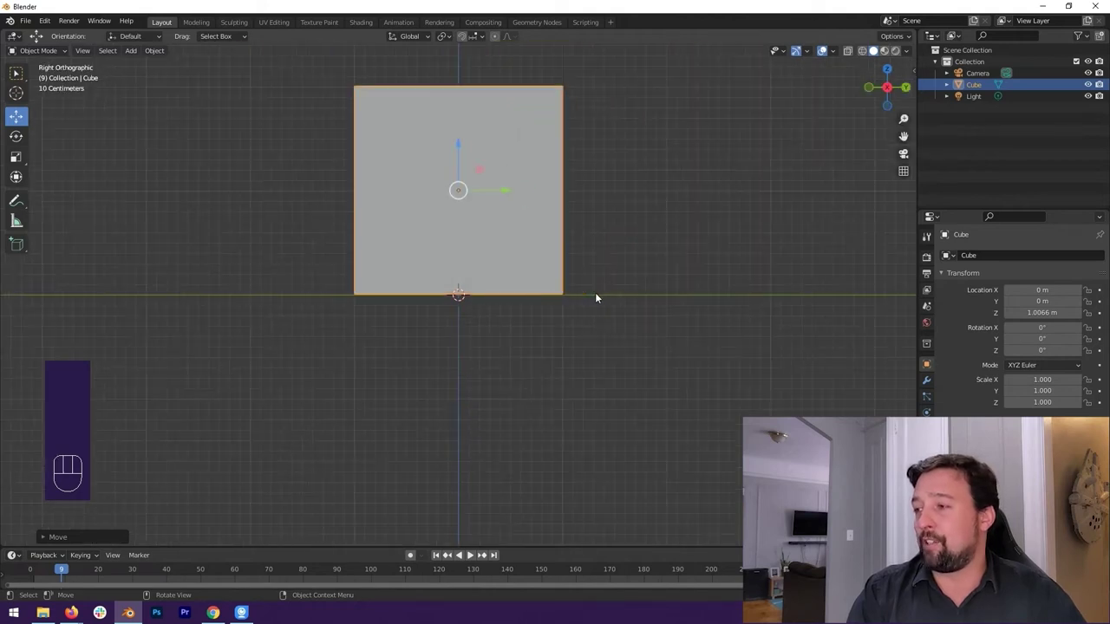
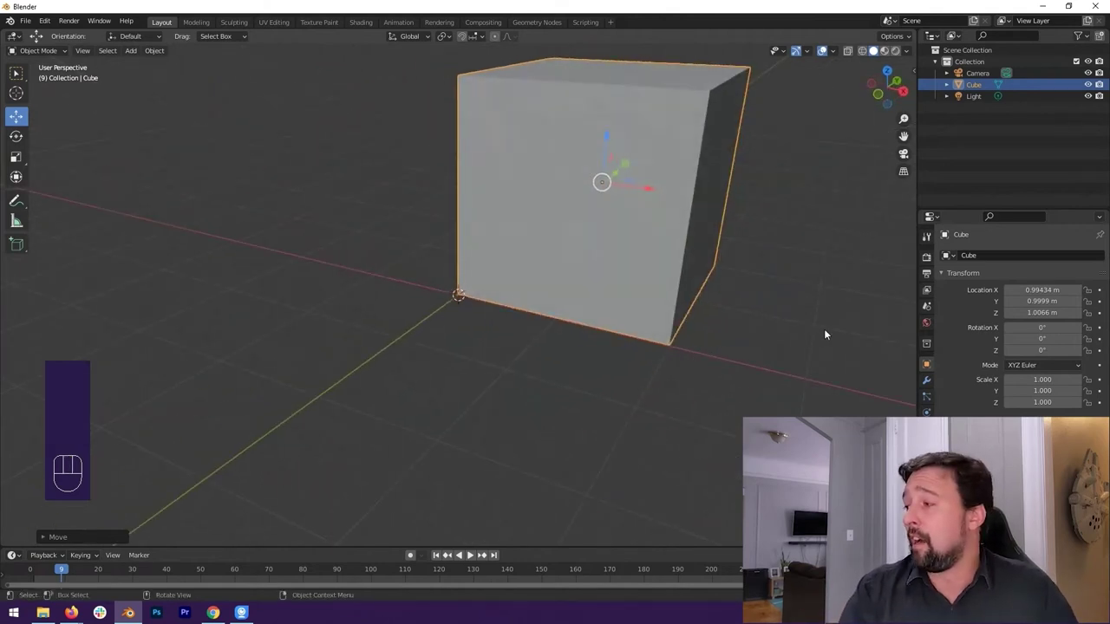
# Step: Undo the cube back to the origin and orbit around to check its lower corner rests on the world origin
pyautogui.press('ctrl+z')
pyautogui.press('ctrl+z')
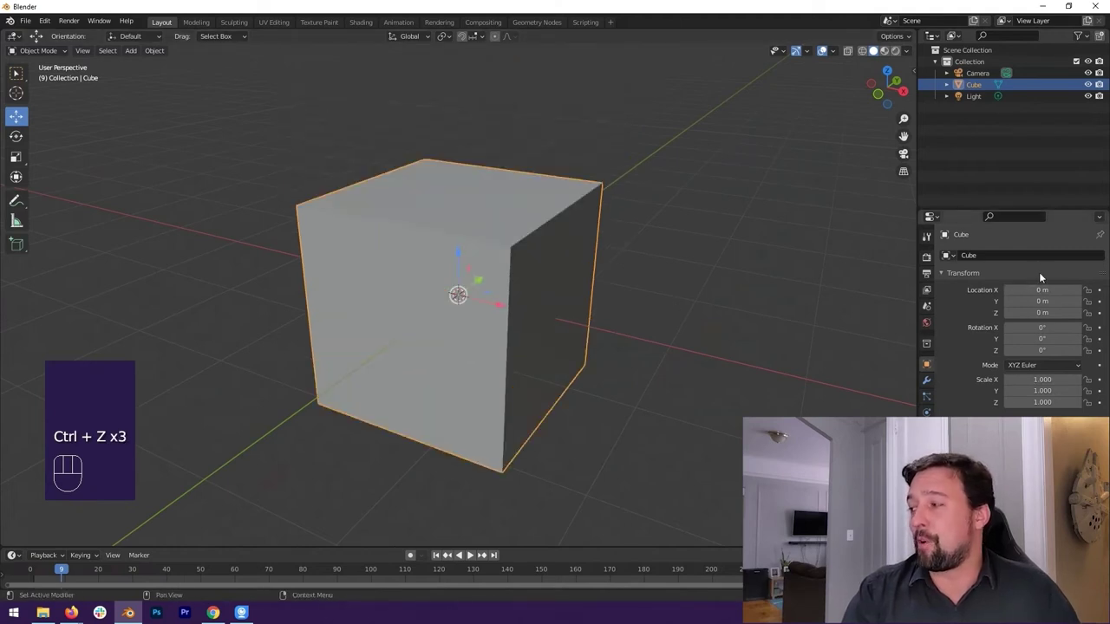
pyautogui.moveTo(670, 296); pyautogui.dragTo(579, 279)
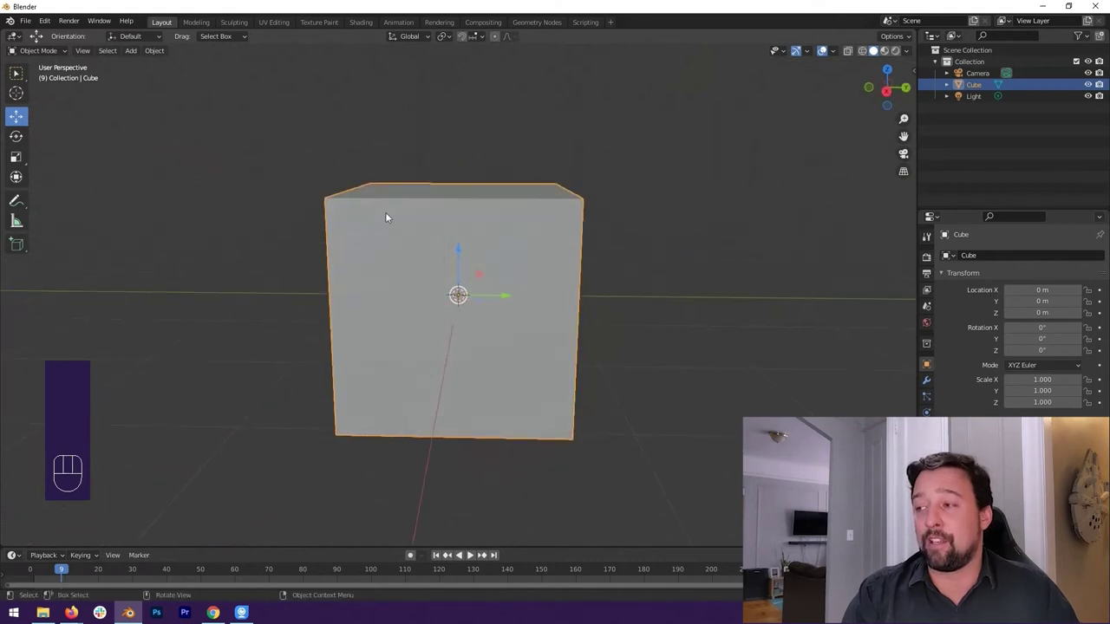
pyautogui.moveTo(521, 331); pyautogui.dragTo(581, 321)
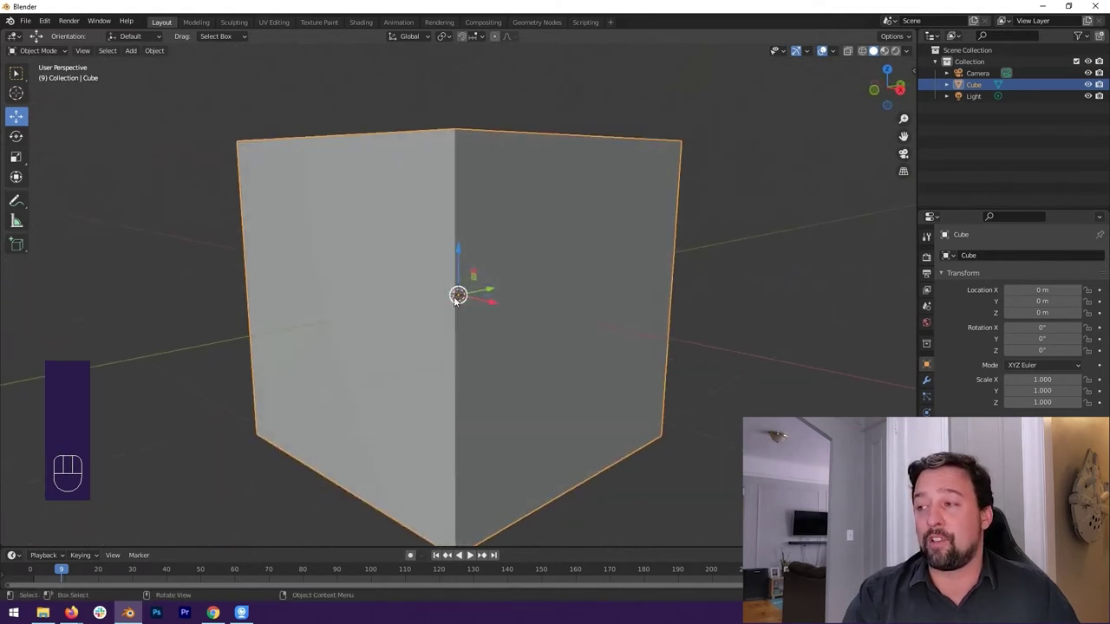
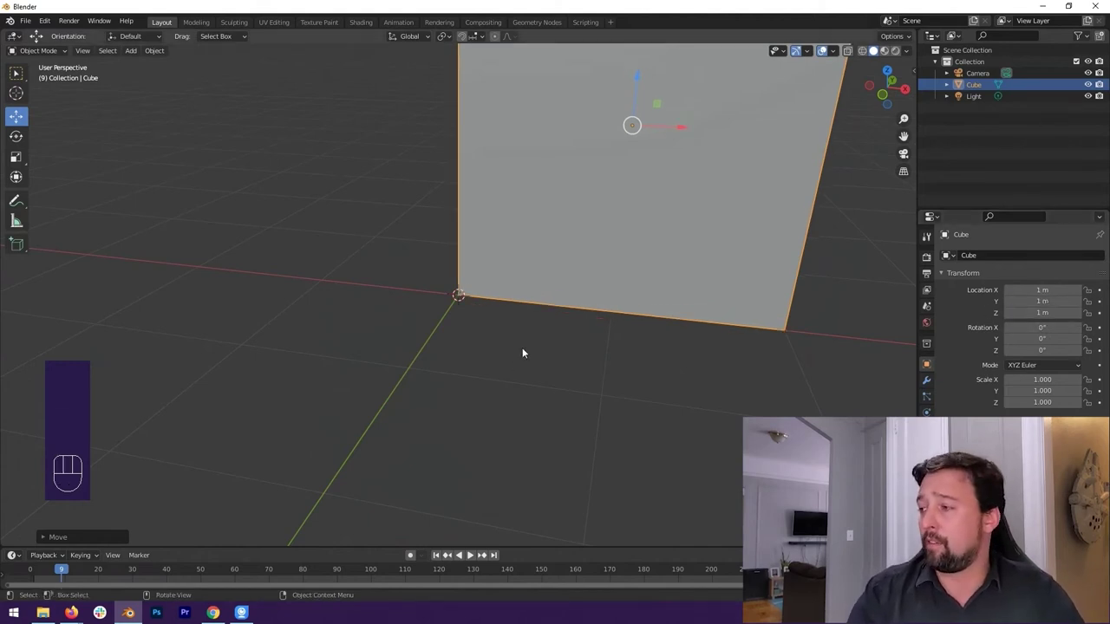
pyautogui.moveTo(522, 348); pyautogui.dragTo(681, 347)
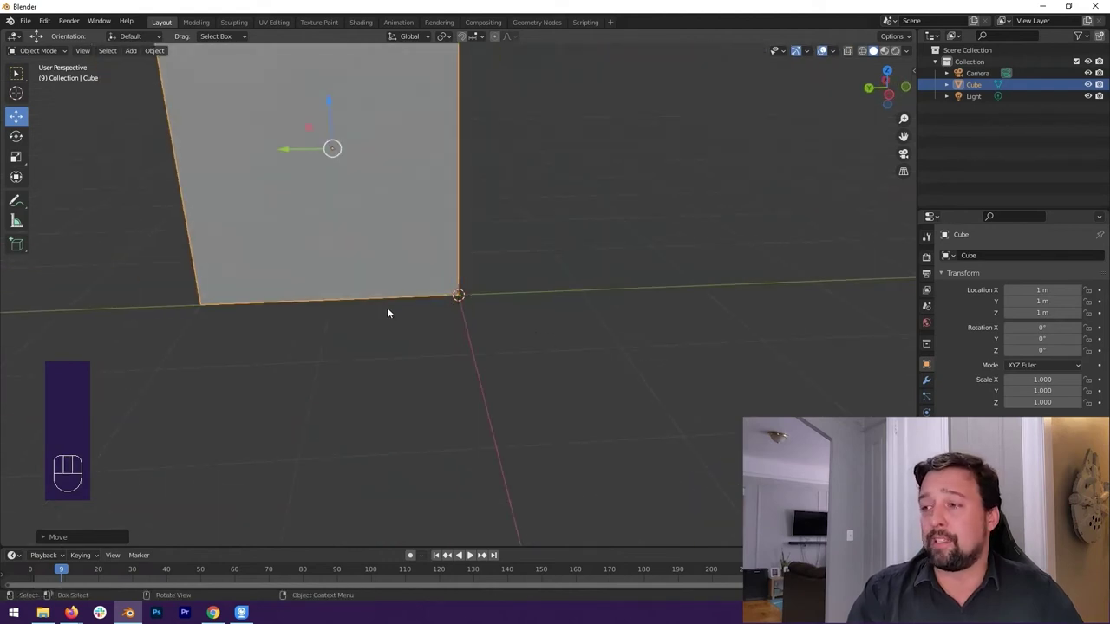
pyautogui.moveTo(545, 336); pyautogui.dragTo(408, 322)
pyautogui.moveTo(466, 302); pyautogui.dragTo(489, 319)
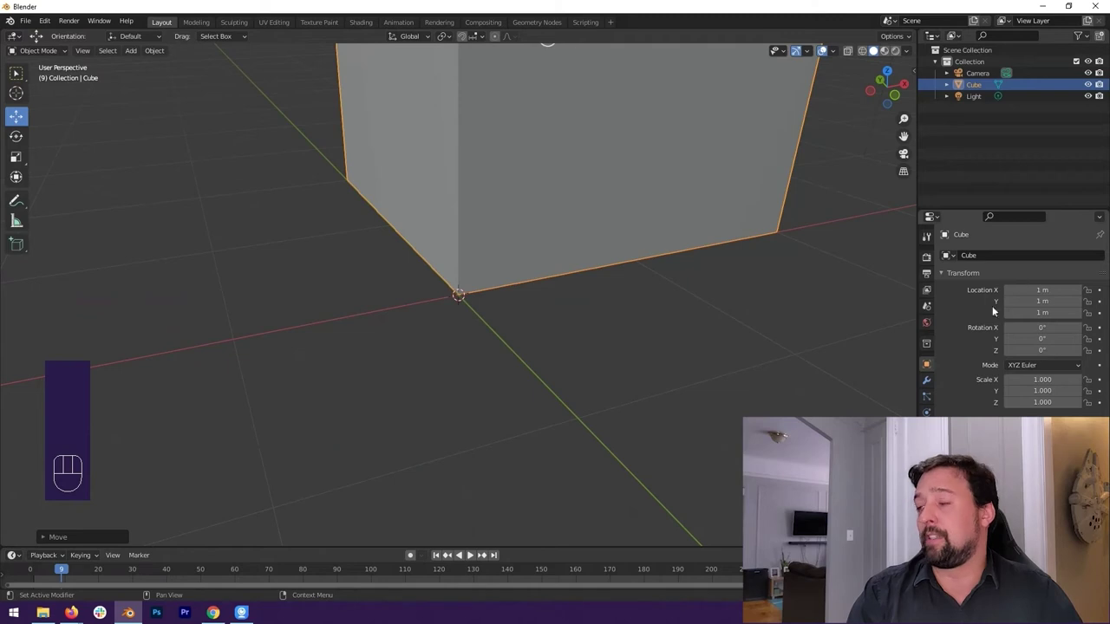
pyautogui.moveTo(624, 340); pyautogui.dragTo(542, 328)
pyautogui.middleClick(606, 326)
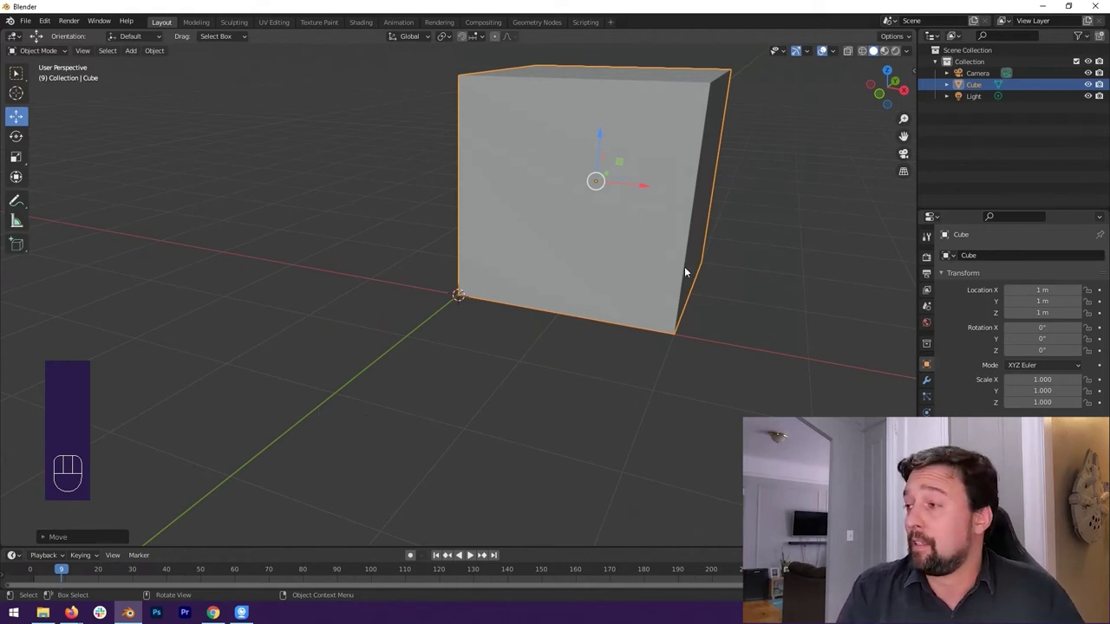
pyautogui.moveTo(484, 196); pyautogui.dragTo(465, 201)
pyautogui.moveTo(588, 219); pyautogui.dragTo(611, 222)
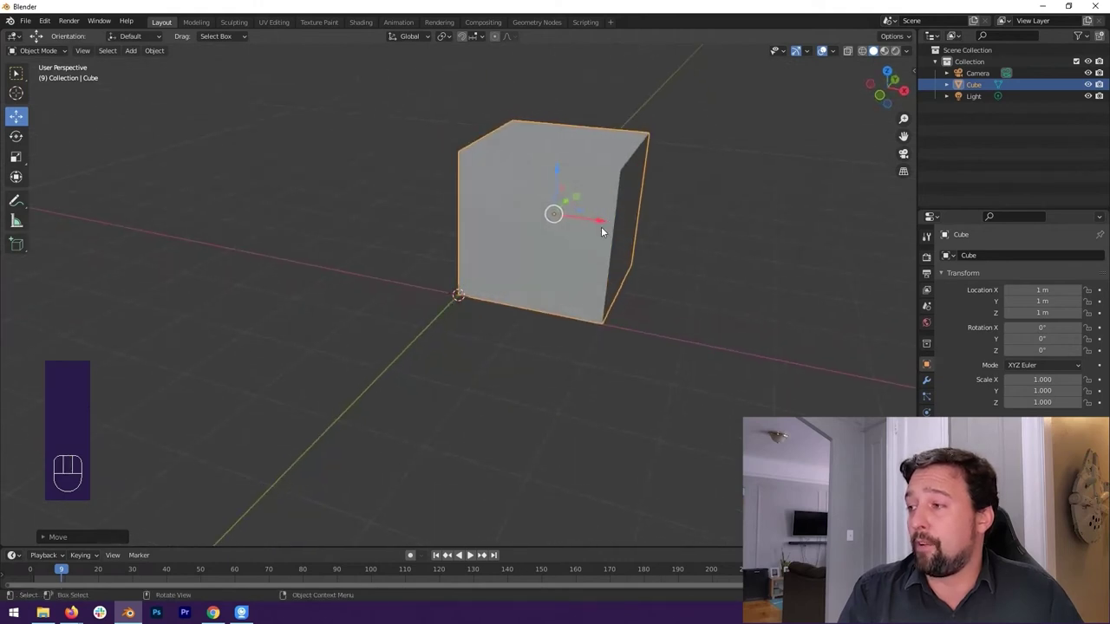
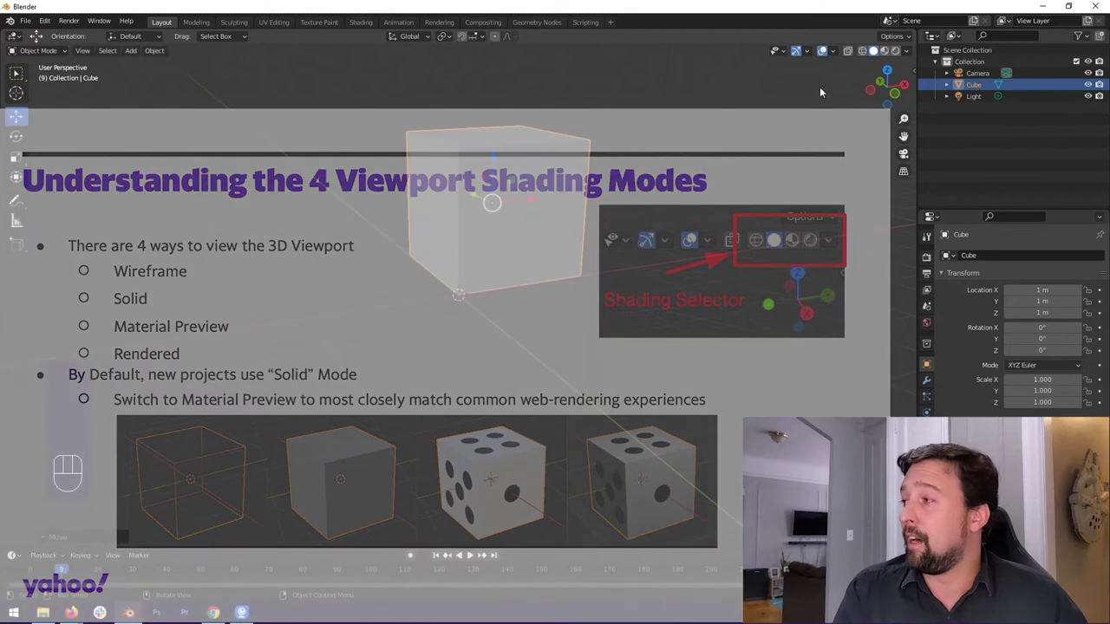
pyautogui.moveTo(546, 171); pyautogui.dragTo(545, 168)
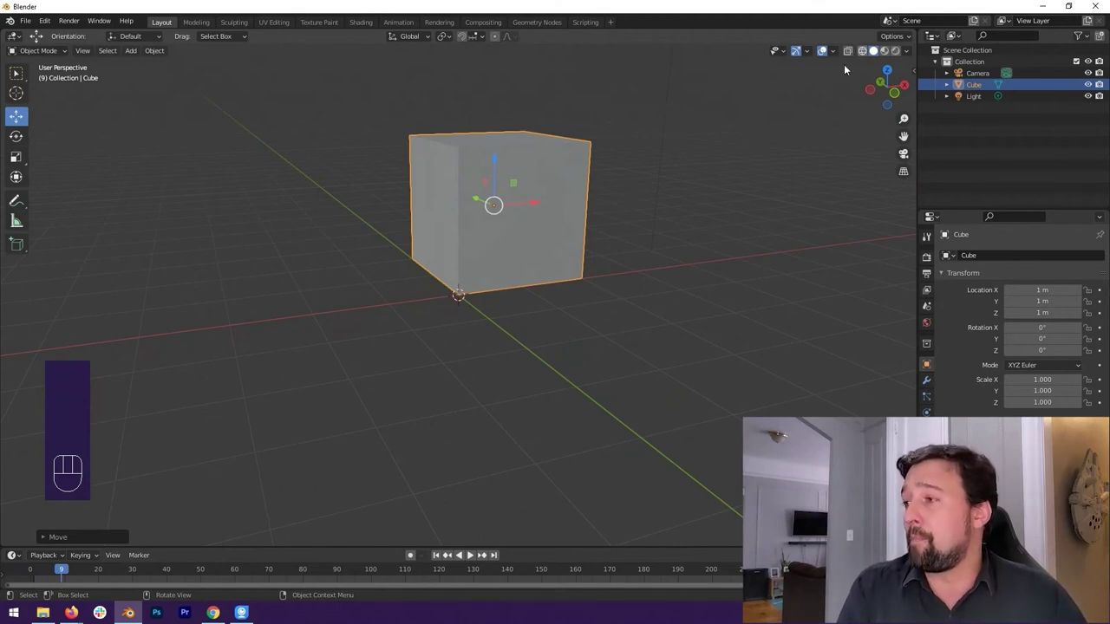
# Step: Switch the cube between Wireframe and Material Preview shading, orbiting slightly to compare the two looks
pyautogui.moveTo(608, 163); pyautogui.dragTo(655, 158)
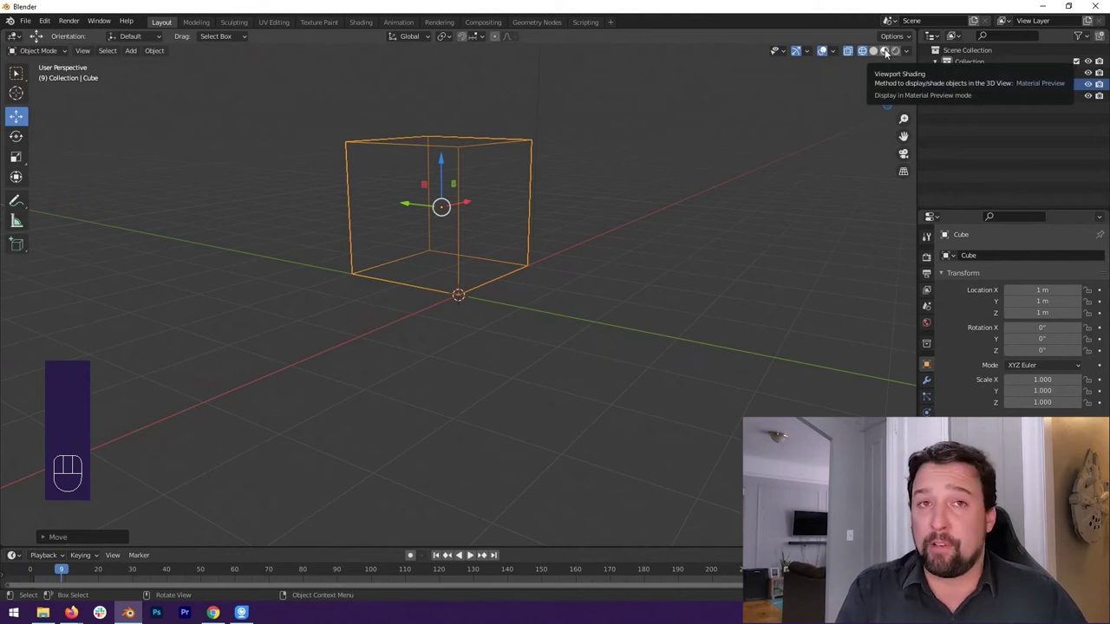
pyautogui.click(890, 53)
pyautogui.moveTo(618, 153); pyautogui.dragTo(584, 151)
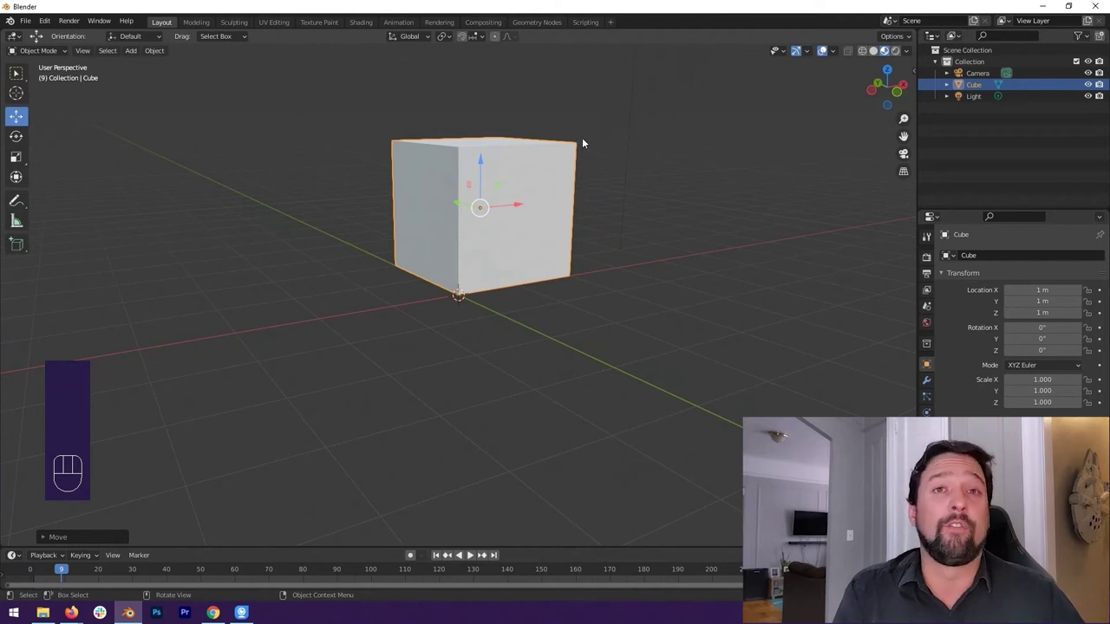
pyautogui.click(876, 54)
pyautogui.moveTo(578, 162); pyautogui.dragTo(579, 166)
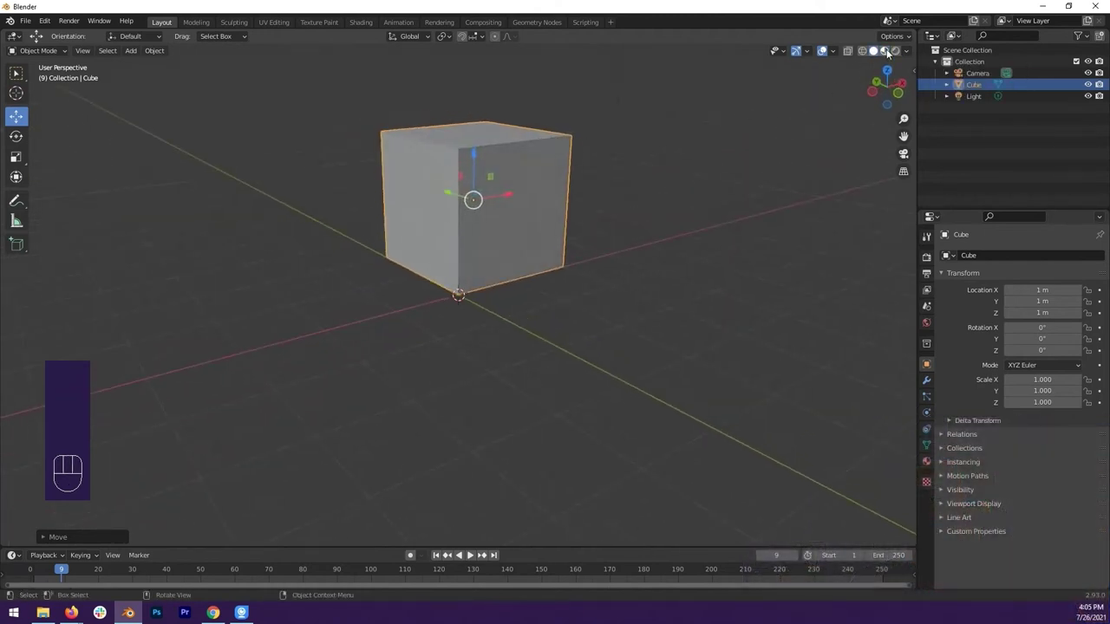
# Step: Bring up the cube's Material Properties, whose material list is still empty
pyautogui.click(891, 53)
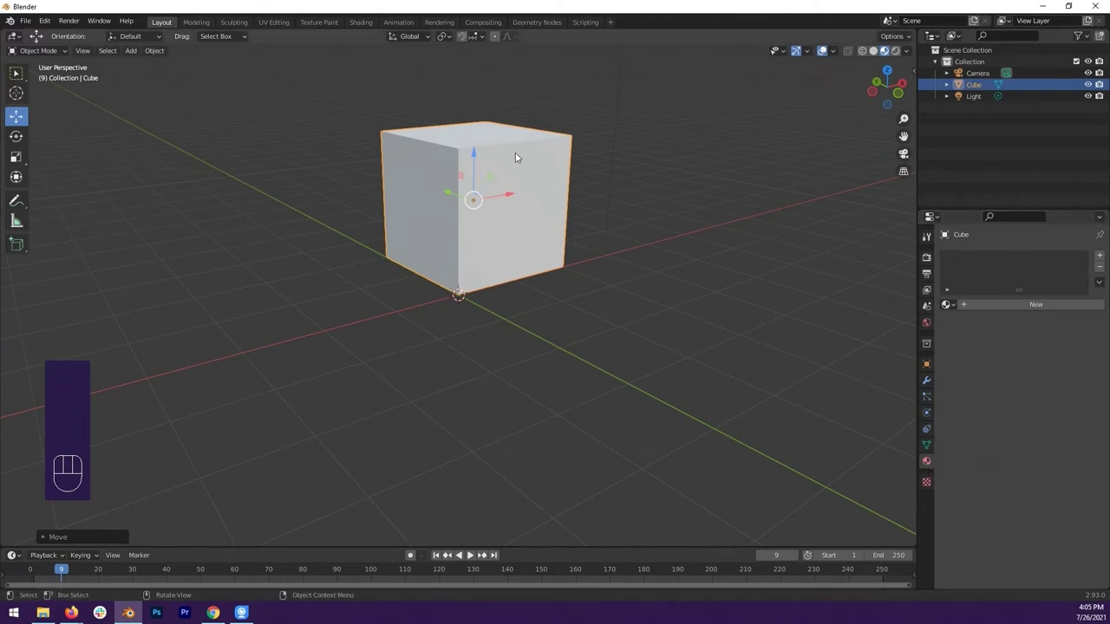
pyautogui.moveTo(691, 207); pyautogui.dragTo(684, 201)
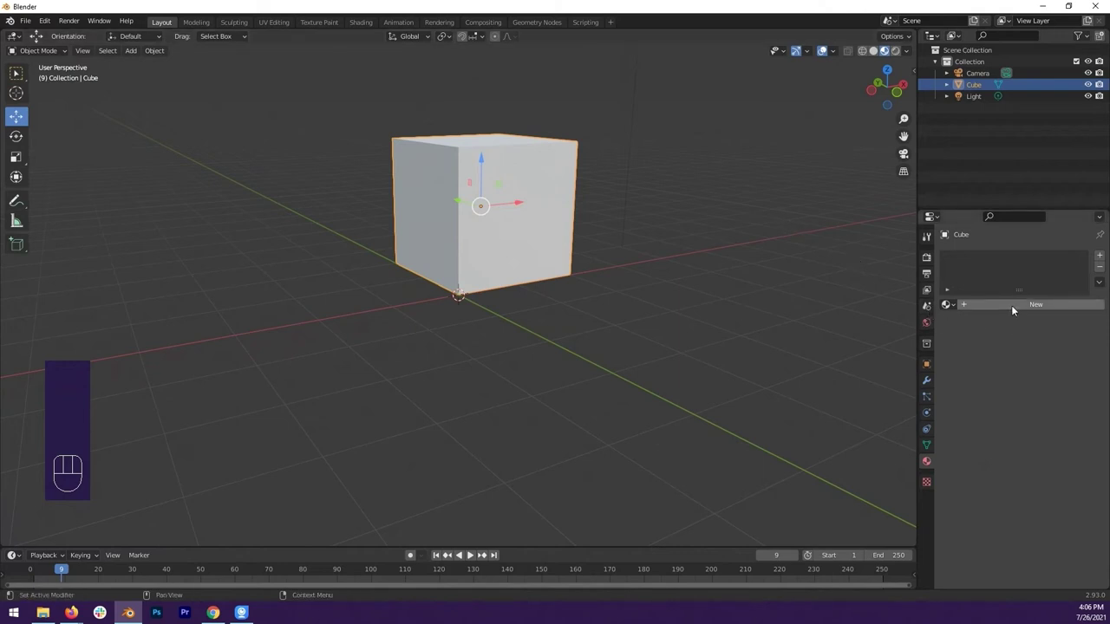
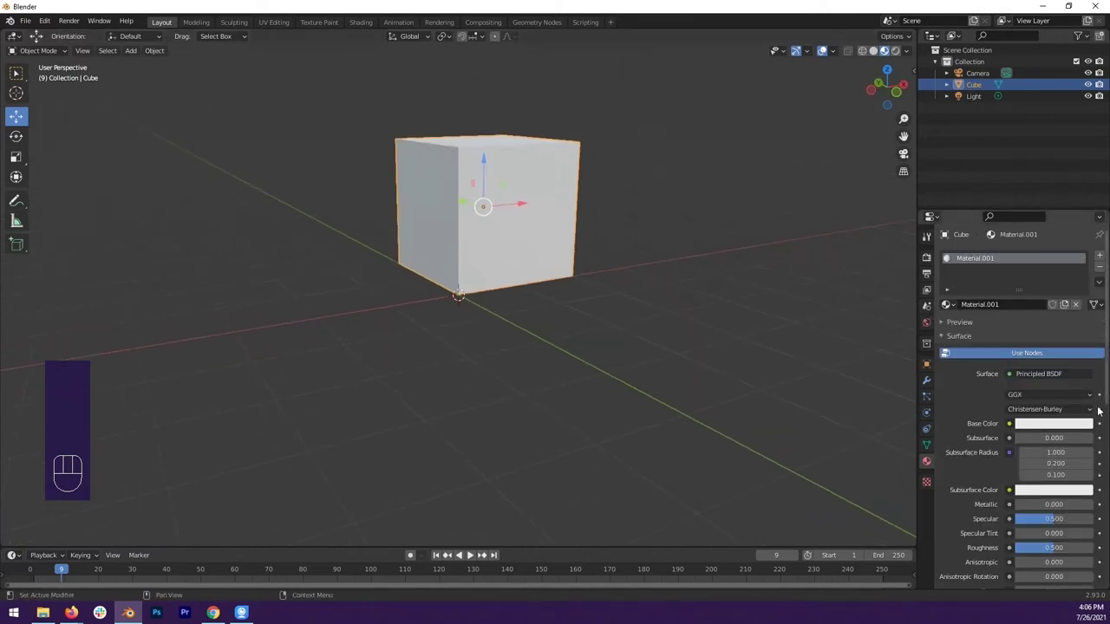
# Step: Confirm the red base colour and show the cube in Rendered viewport shading under the scene light
pyautogui.click(1056, 429)
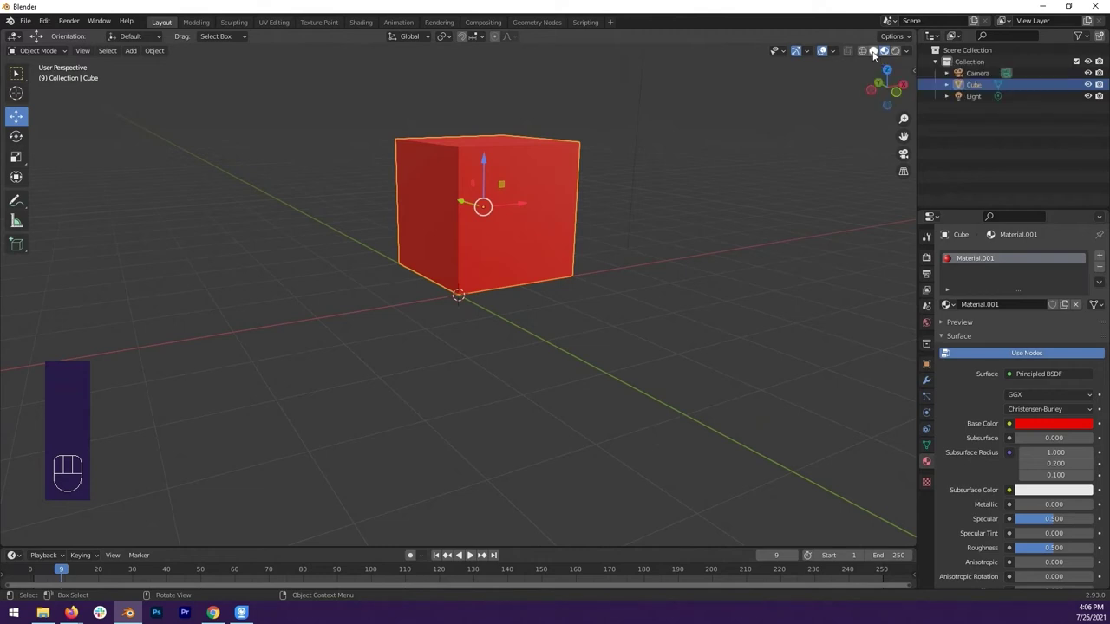
pyautogui.click(876, 54)
pyautogui.click(867, 53)
pyautogui.click(889, 54)
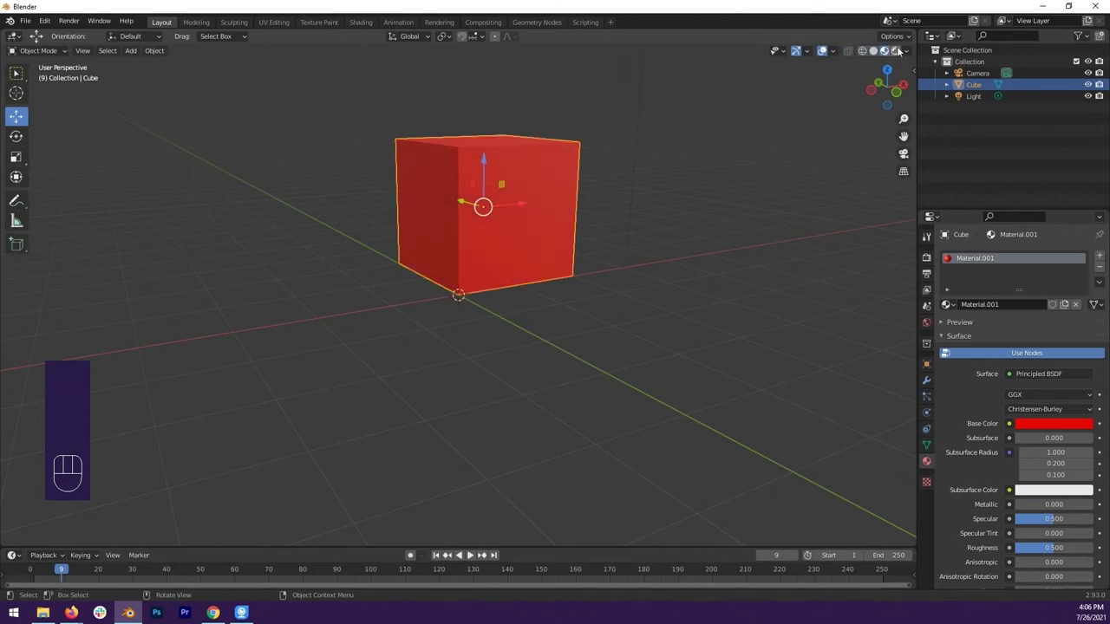
# Step: Orbit the view to face the rendered red cube head-on
pyautogui.moveTo(623, 169); pyautogui.dragTo(631, 158)
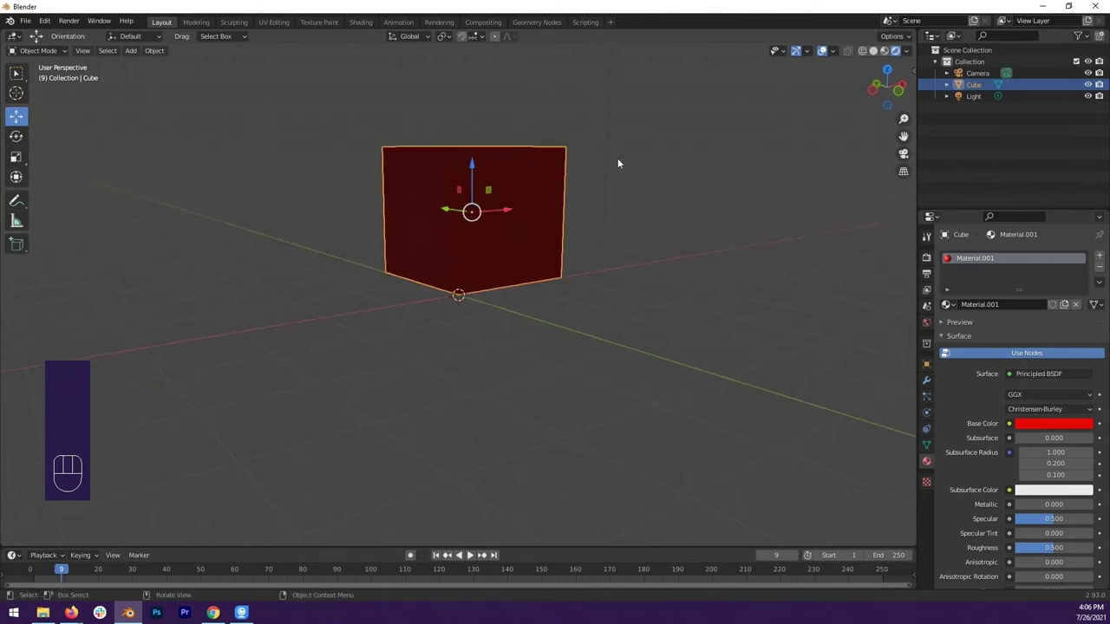
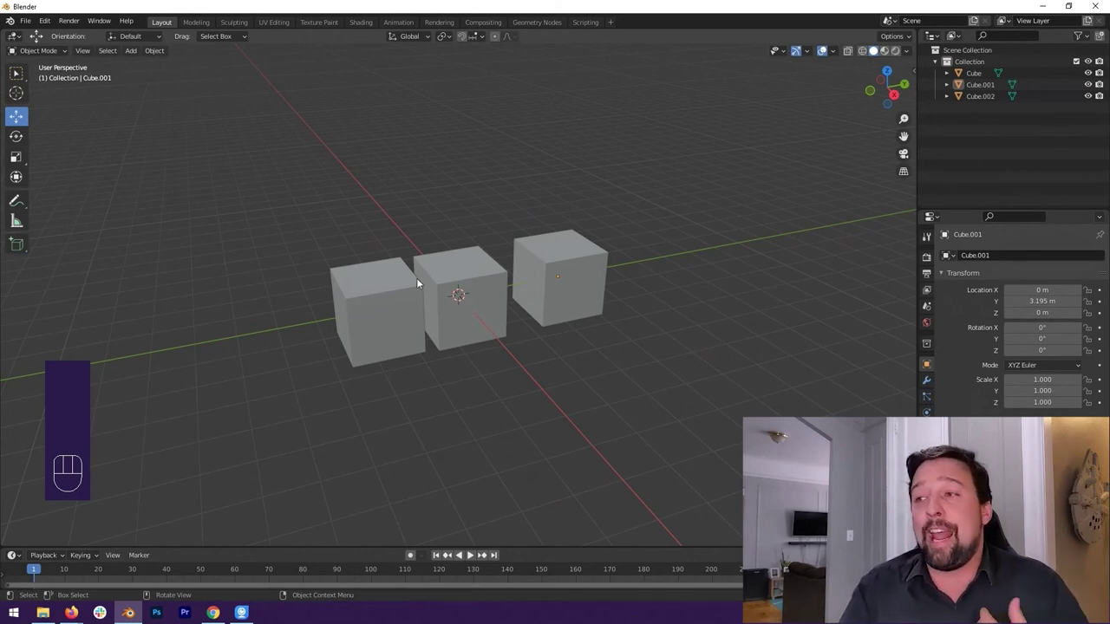
# Step: Select the middle cube, then the right-hand cube, Cube.001 at Y 3.195 m
pyautogui.click(469, 262)
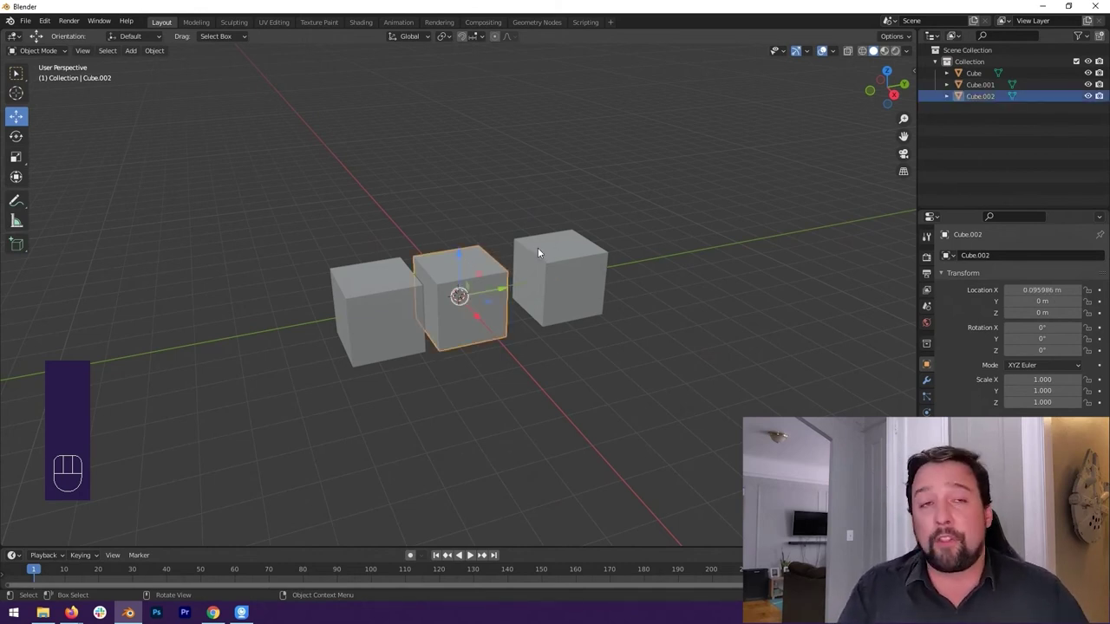
pyautogui.click(555, 250)
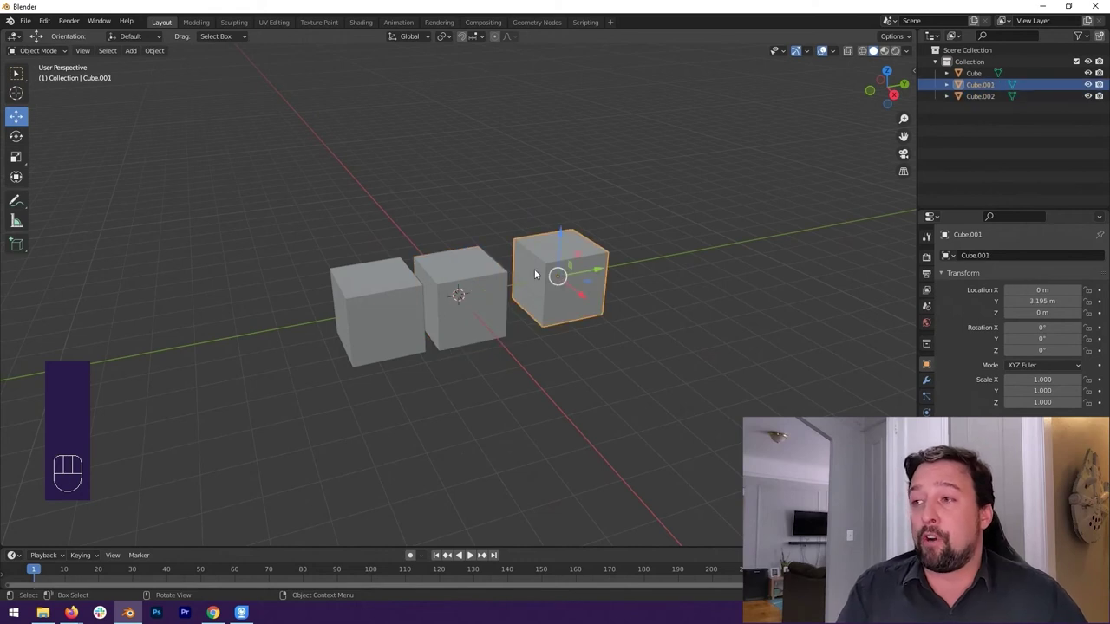
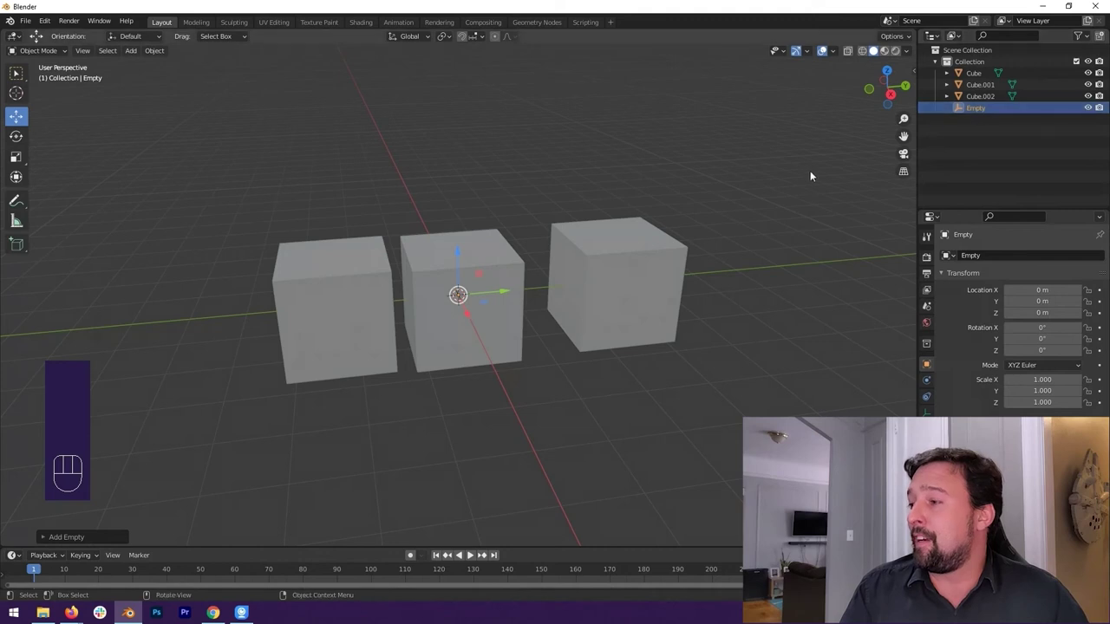
# Step: Move the Empty up to about Z 2.12 m above the origin and frame the three cubes beneath it
pyautogui.moveTo(460, 254); pyautogui.dragTo(472, 151)
pyautogui.moveTo(489, 178); pyautogui.dragTo(545, 203)
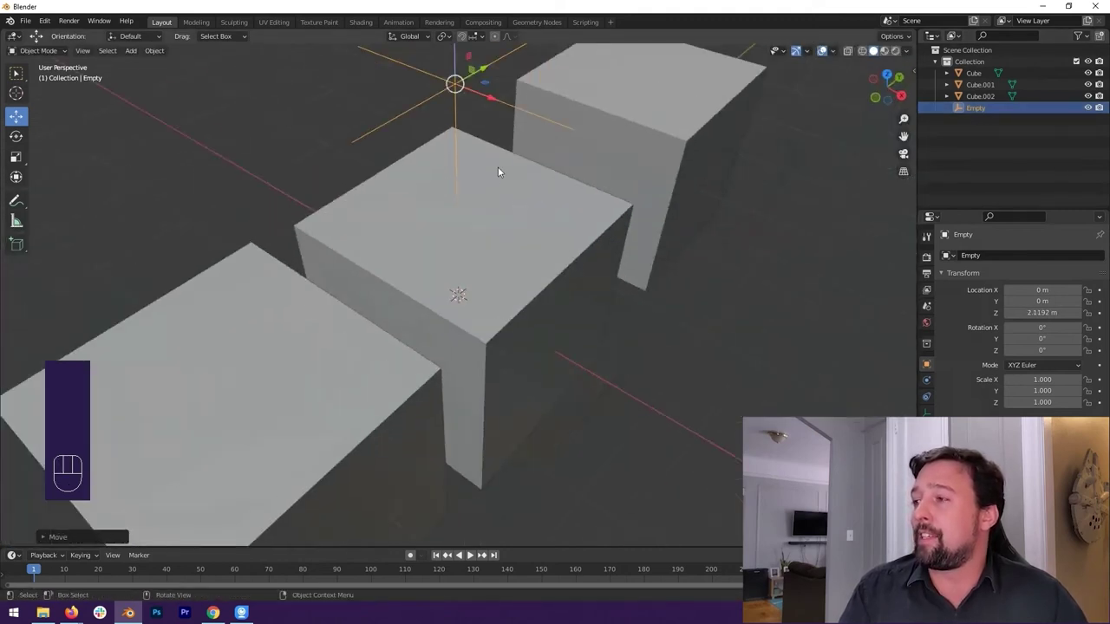
pyautogui.middleClick(502, 164)
pyautogui.click(588, 98)
pyautogui.moveTo(504, 101); pyautogui.dragTo(459, 90)
pyautogui.moveTo(485, 94); pyautogui.dragTo(506, 96)
pyautogui.click(515, 116)
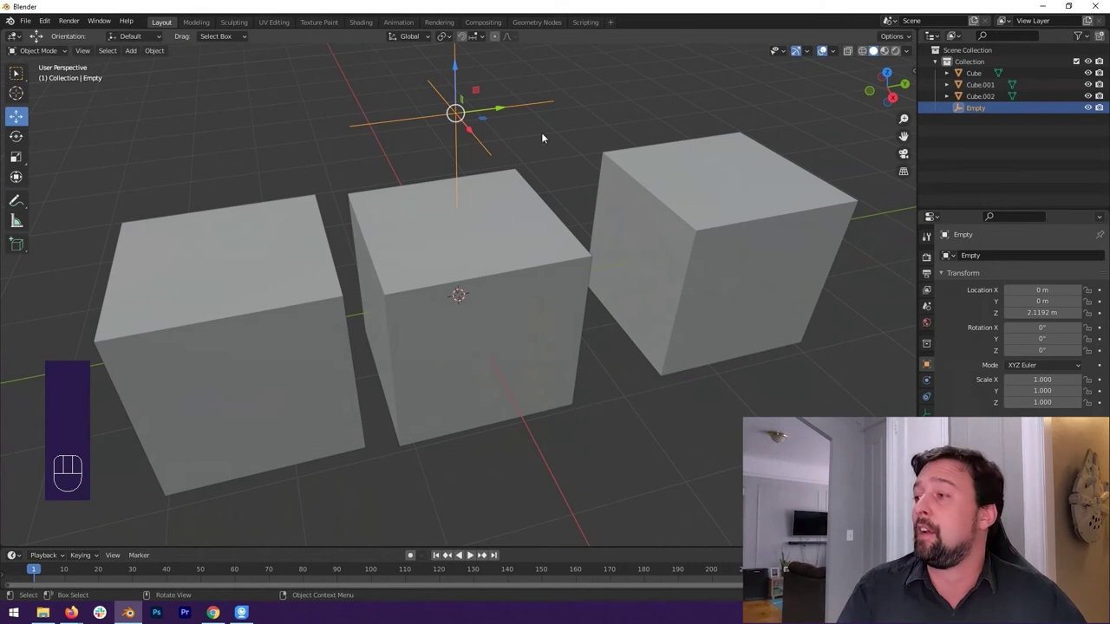
pyautogui.middleClick(552, 147)
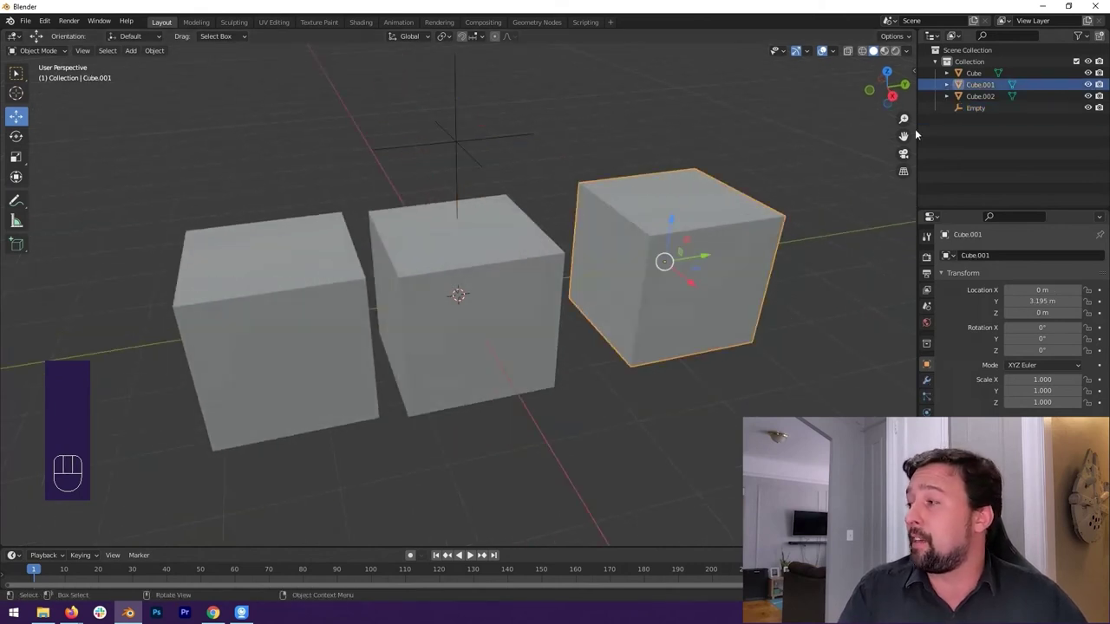
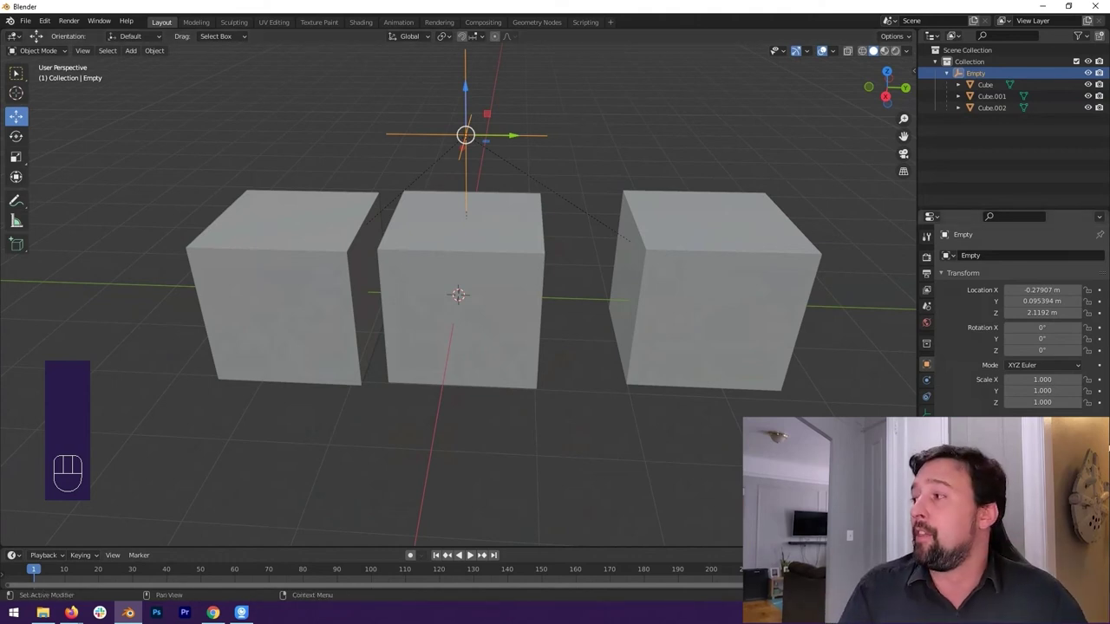
pyautogui.moveTo(538, 165); pyautogui.dragTo(567, 150)
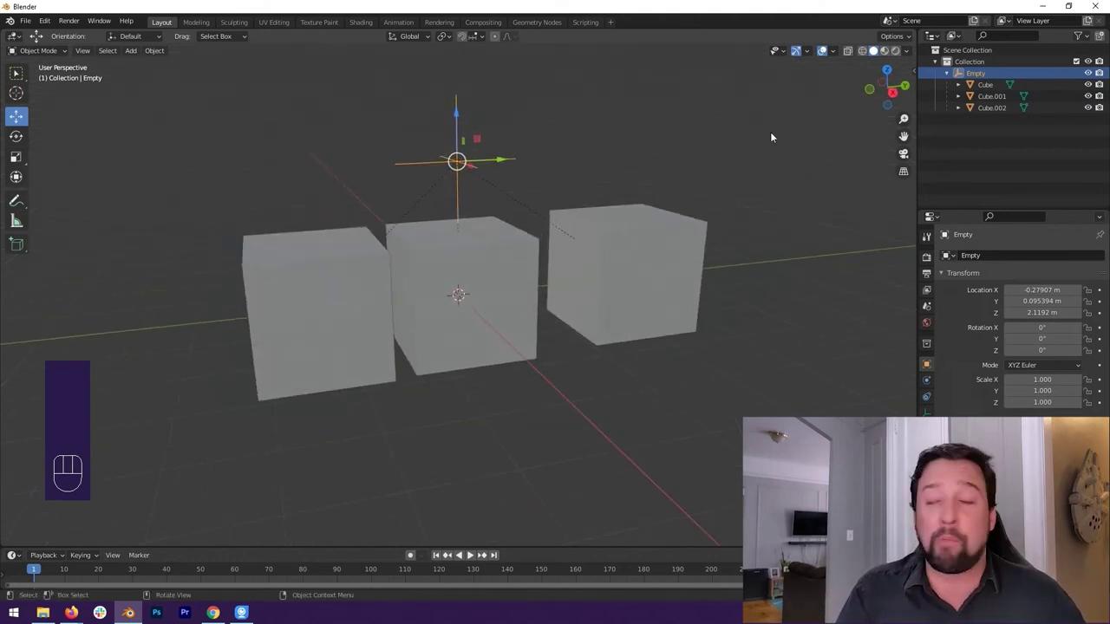
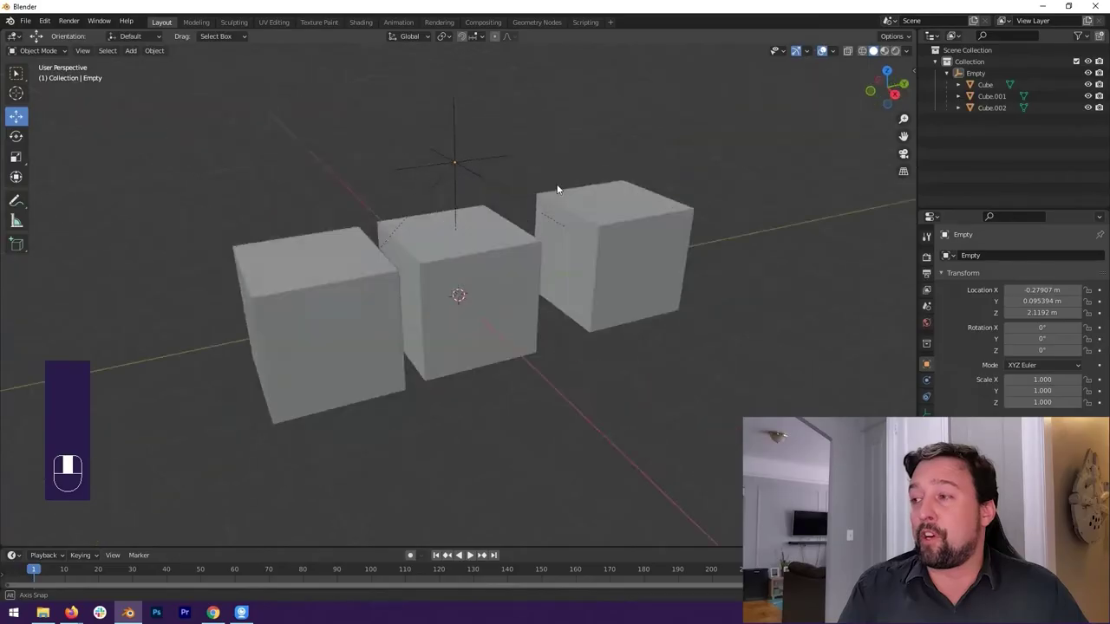
pyautogui.click(479, 257)
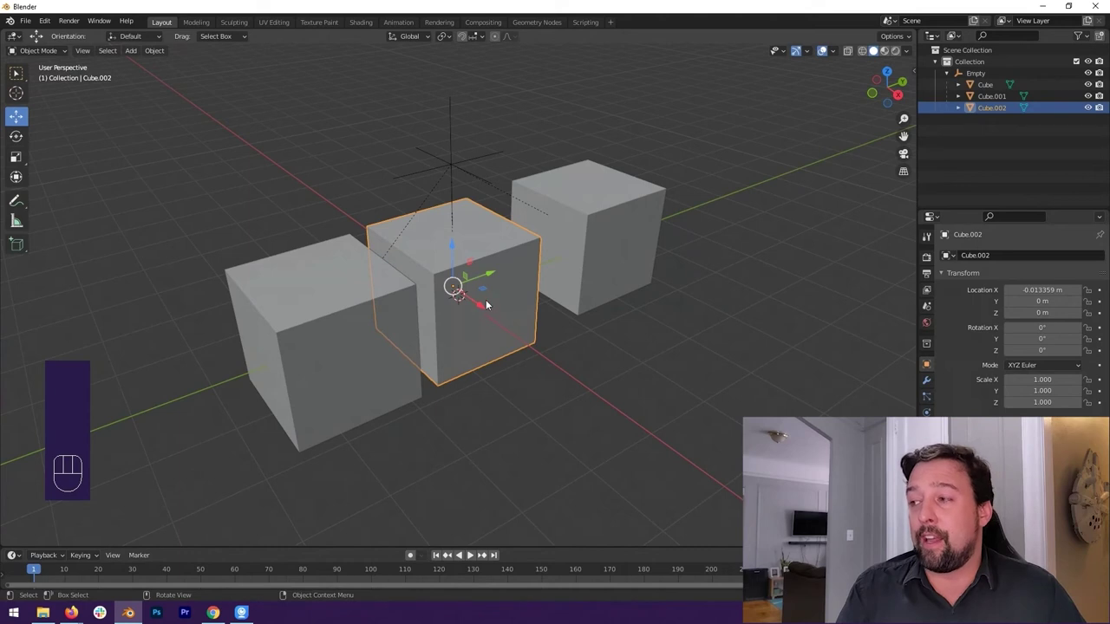
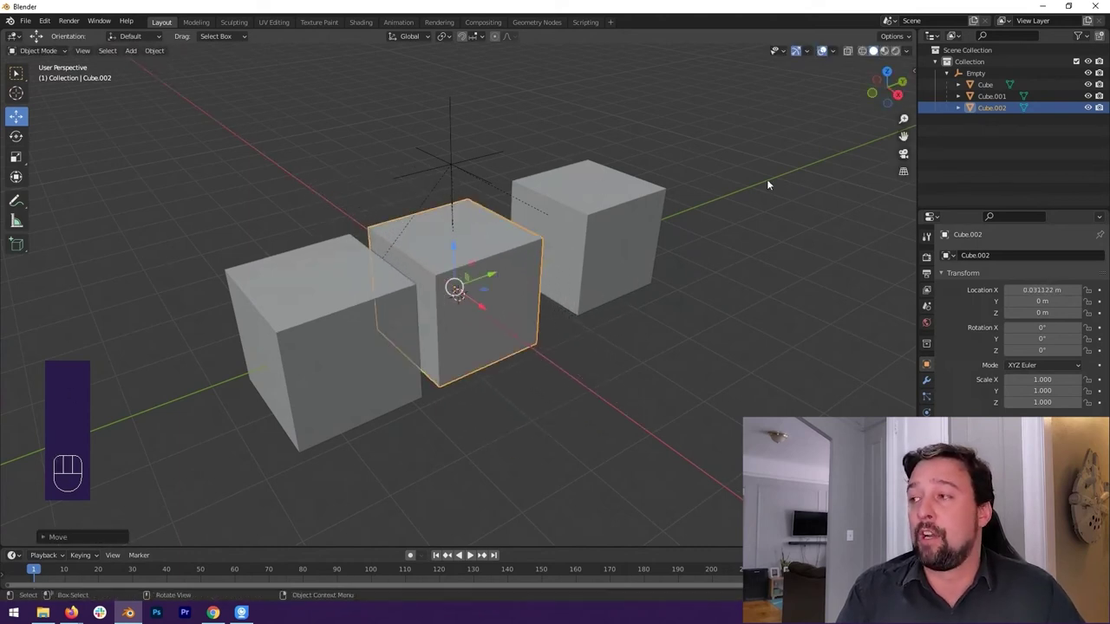
pyautogui.click(974, 75)
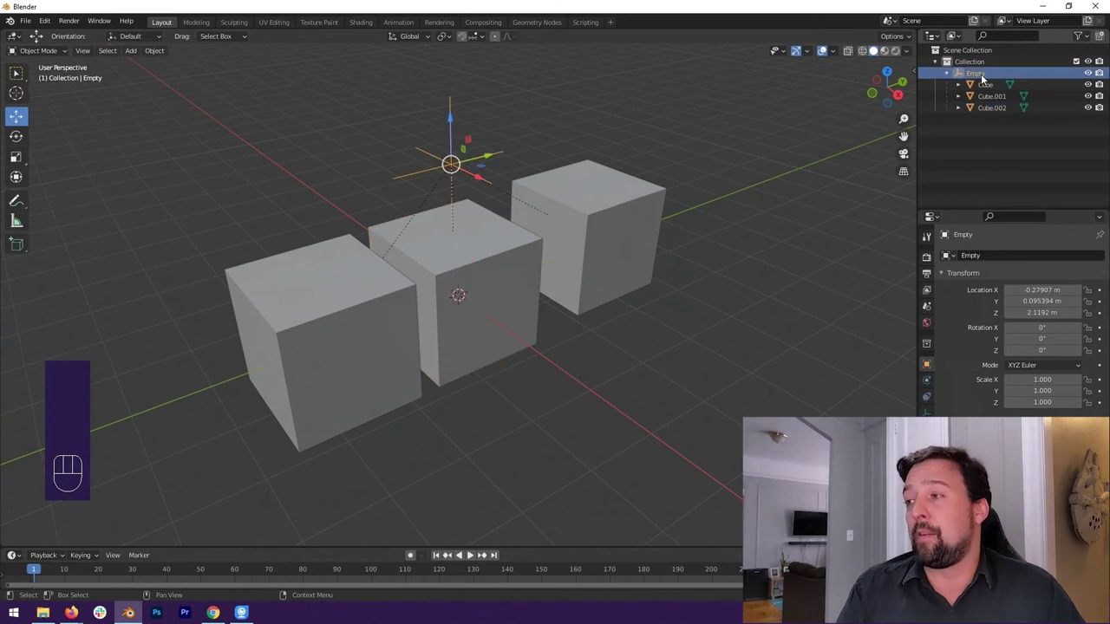
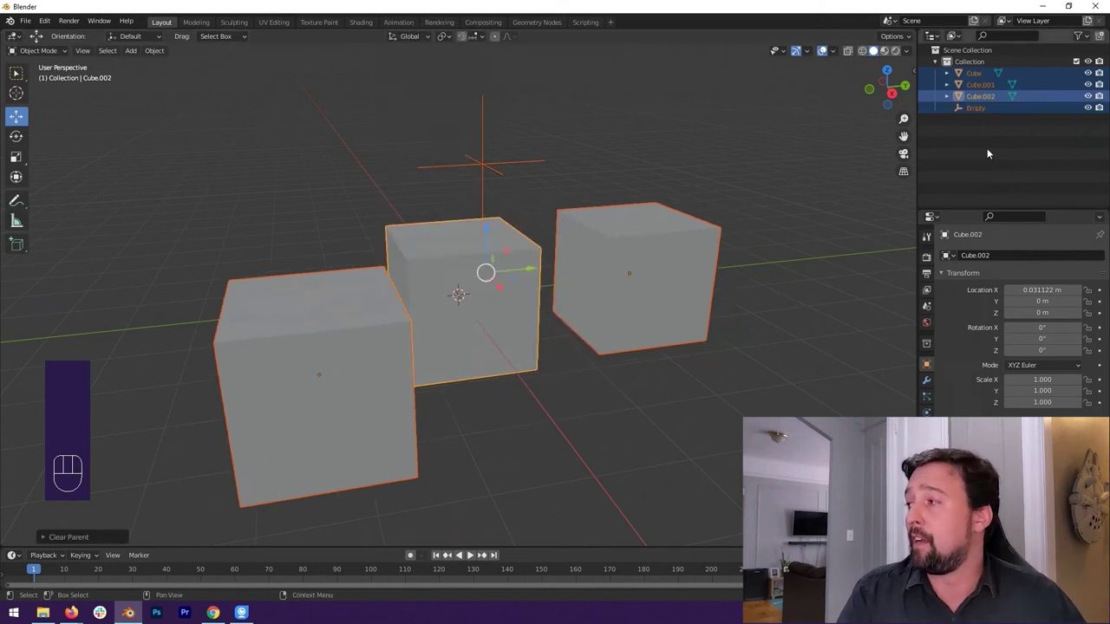
# Step: Re-parent the three cubes to the Empty, select the Empty and move it so the cubes follow
pyautogui.moveTo(667, 233); pyautogui.dragTo(621, 243)
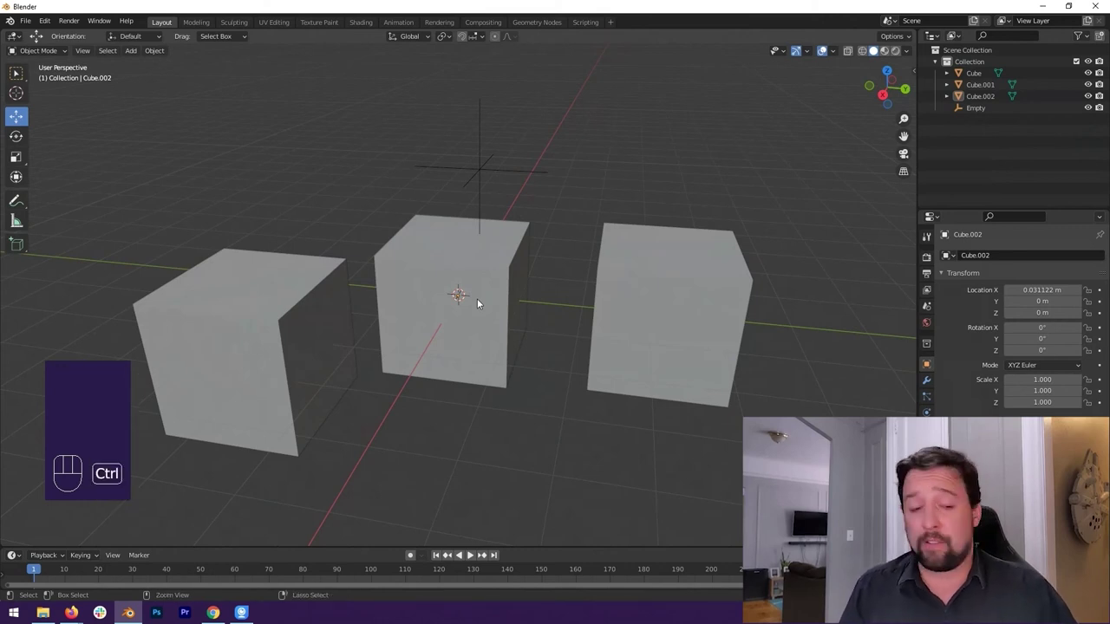
pyautogui.press('ctrl+z')
pyautogui.press('ctrl+z')
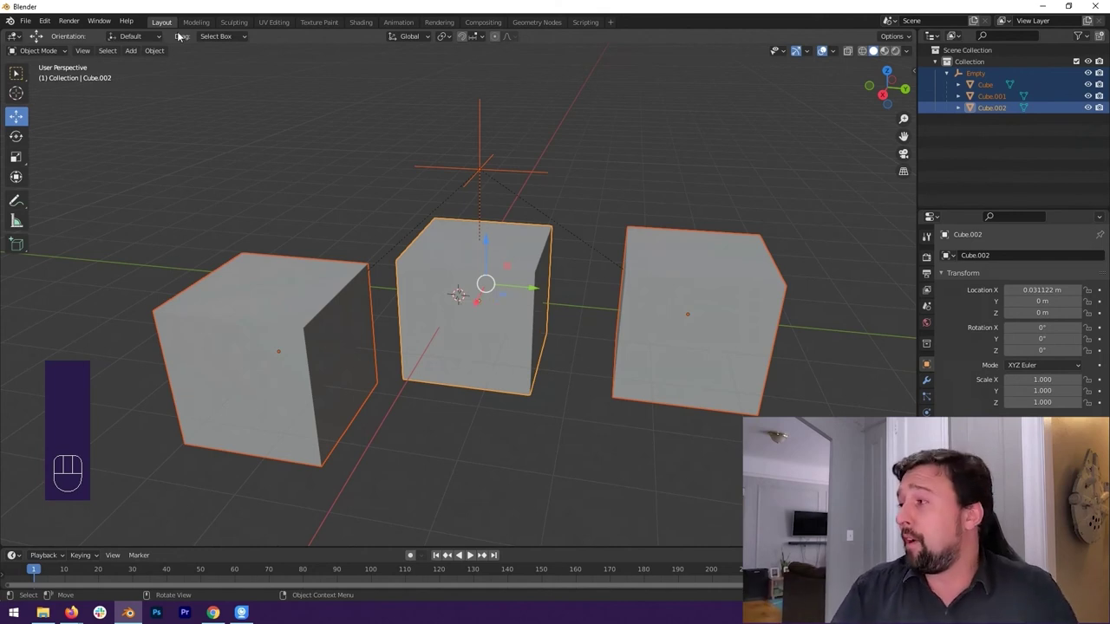
pyautogui.click(981, 147)
pyautogui.click(987, 86)
pyautogui.moveTo(626, 192); pyautogui.dragTo(658, 188)
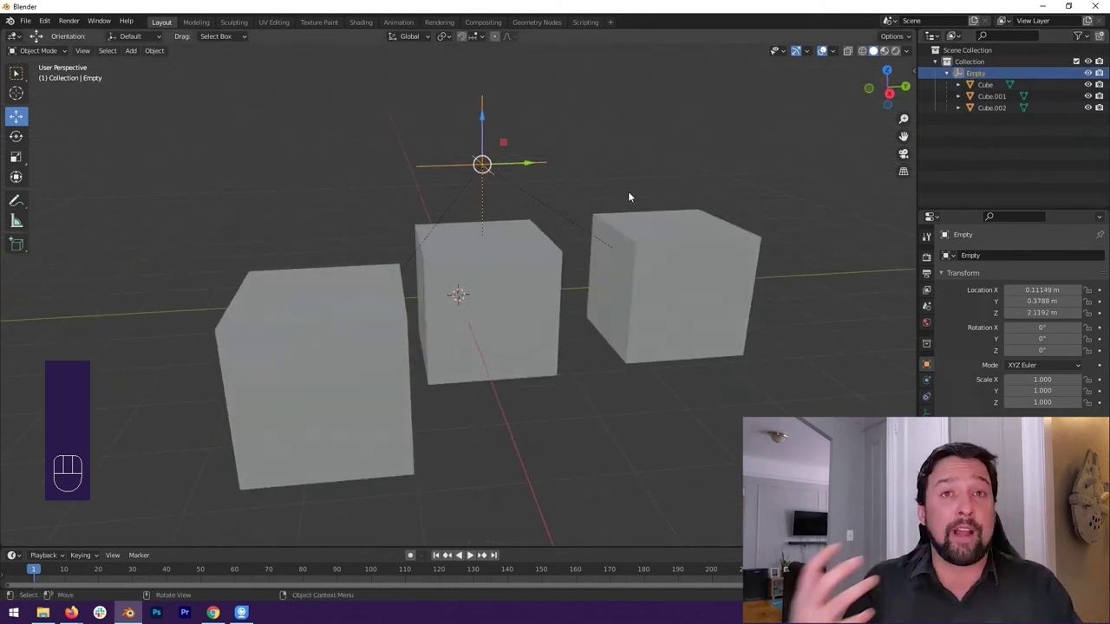
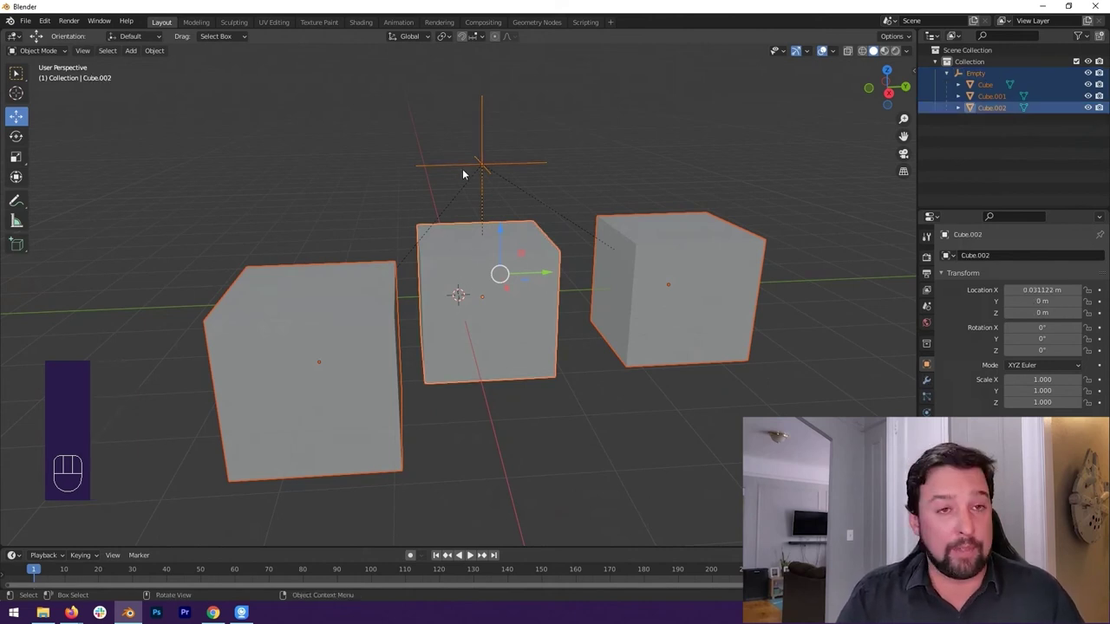
# Step: Clear the Empty's parent in the Outliner so it sits beside Cube.002, keeping its transform
pyautogui.moveTo(468, 237); pyautogui.dragTo(308, 364)
pyautogui.moveTo(307, 364); pyautogui.dragTo(343, 362)
pyautogui.moveTo(635, 250); pyautogui.dragTo(579, 253)
pyautogui.moveTo(685, 316); pyautogui.dragTo(205, 318)
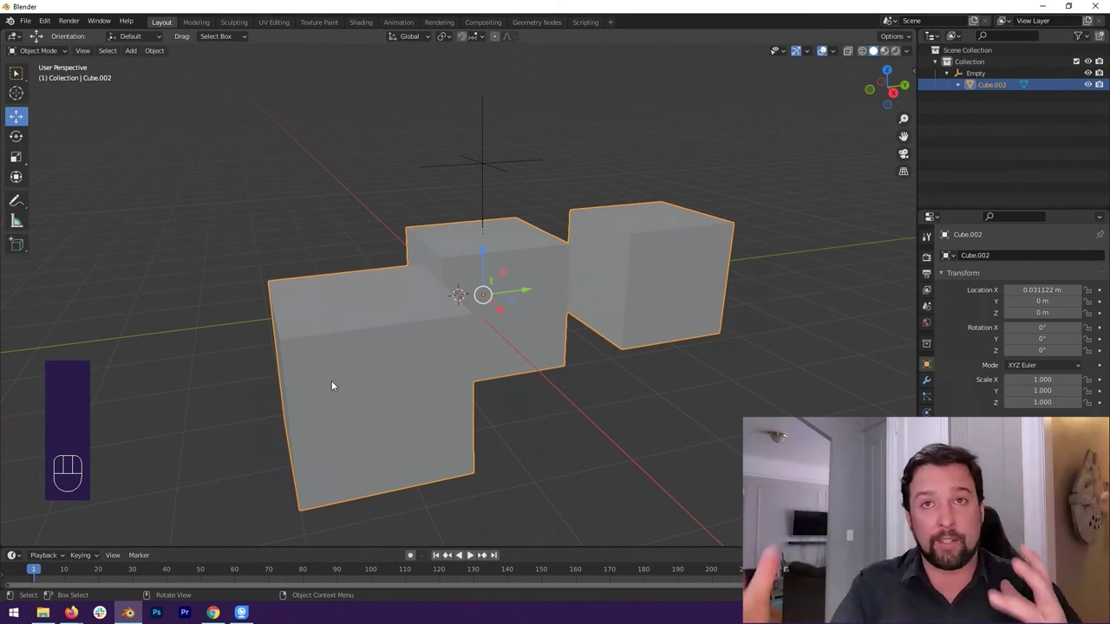
pyautogui.click(987, 78)
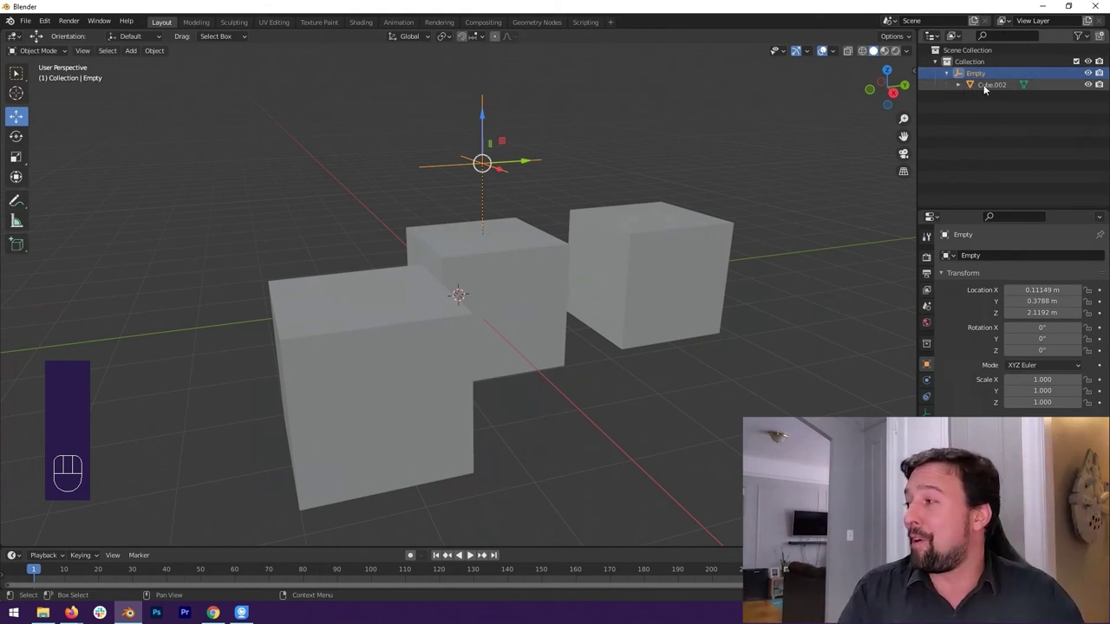
# Step: Select Cube.002, then make the Empty alone the active object near Z 2.12 m
pyautogui.moveTo(538, 306); pyautogui.dragTo(564, 303)
pyautogui.click(442, 361)
pyautogui.middleClick(430, 367)
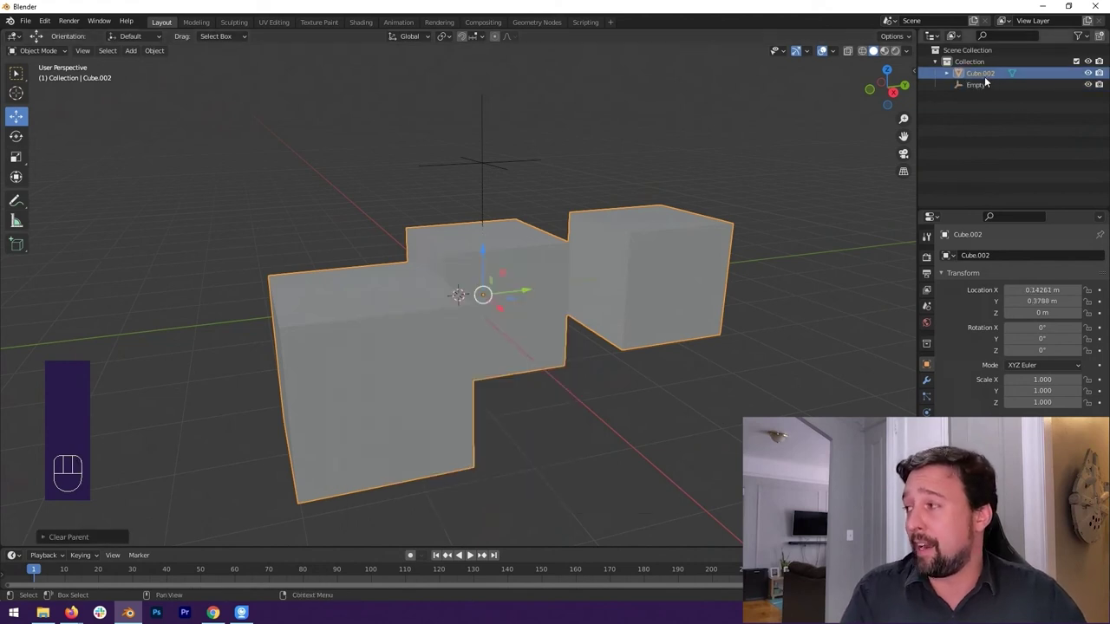
pyautogui.click(986, 79)
pyautogui.click(963, 125)
pyautogui.click(983, 79)
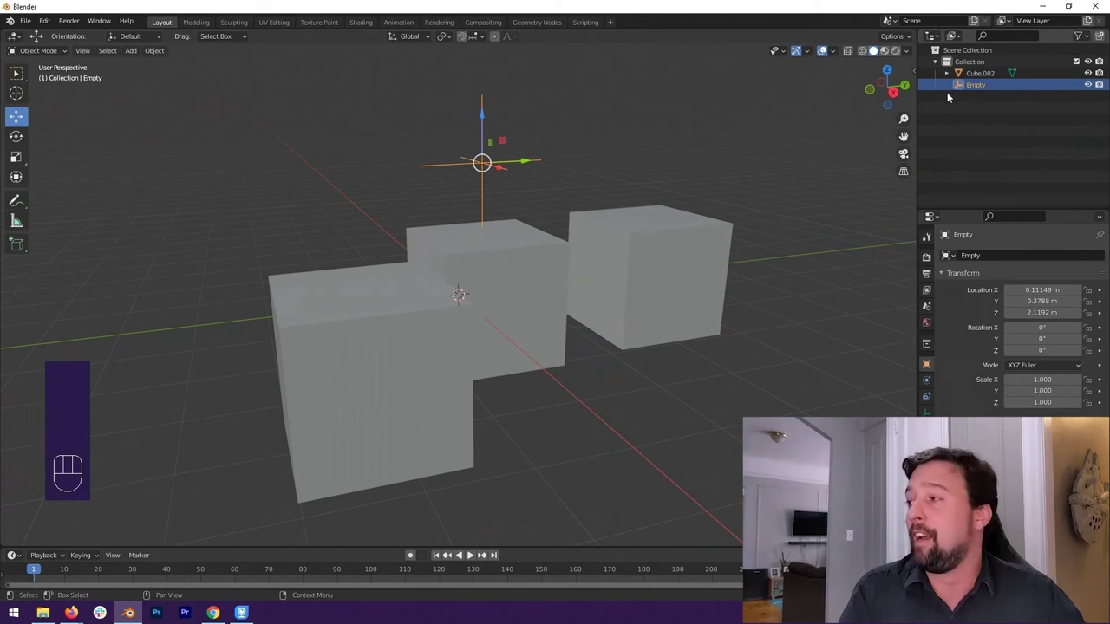
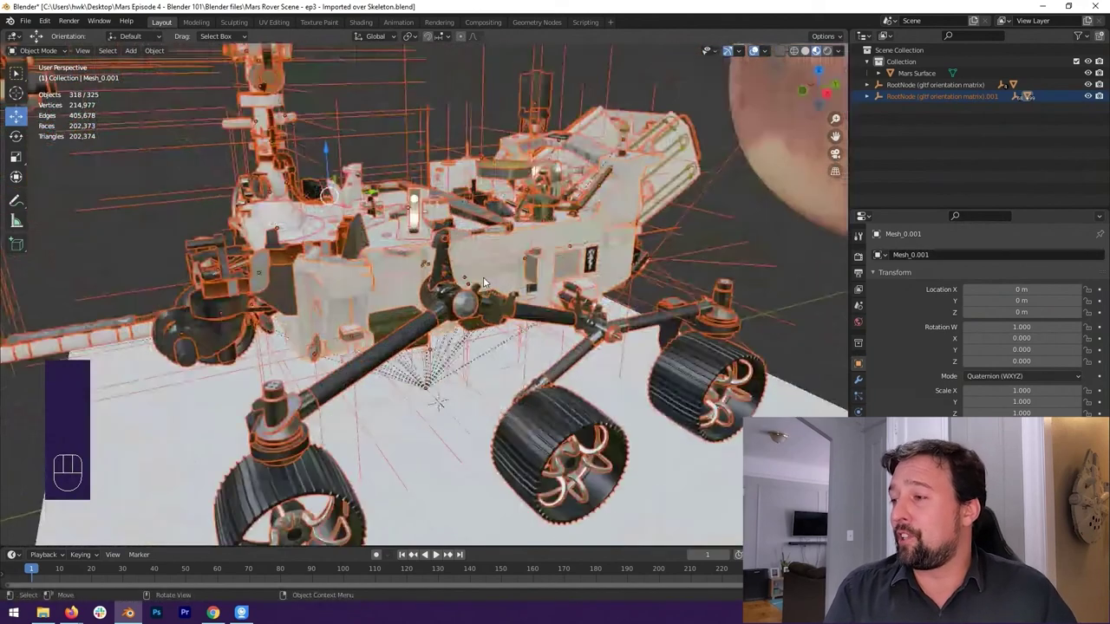
# Step: Drag the joined rover mesh Mesh_38 out of the imported root-node hierarchy in the Outliner
pyautogui.moveTo(278, 295); pyautogui.dragTo(316, 298)
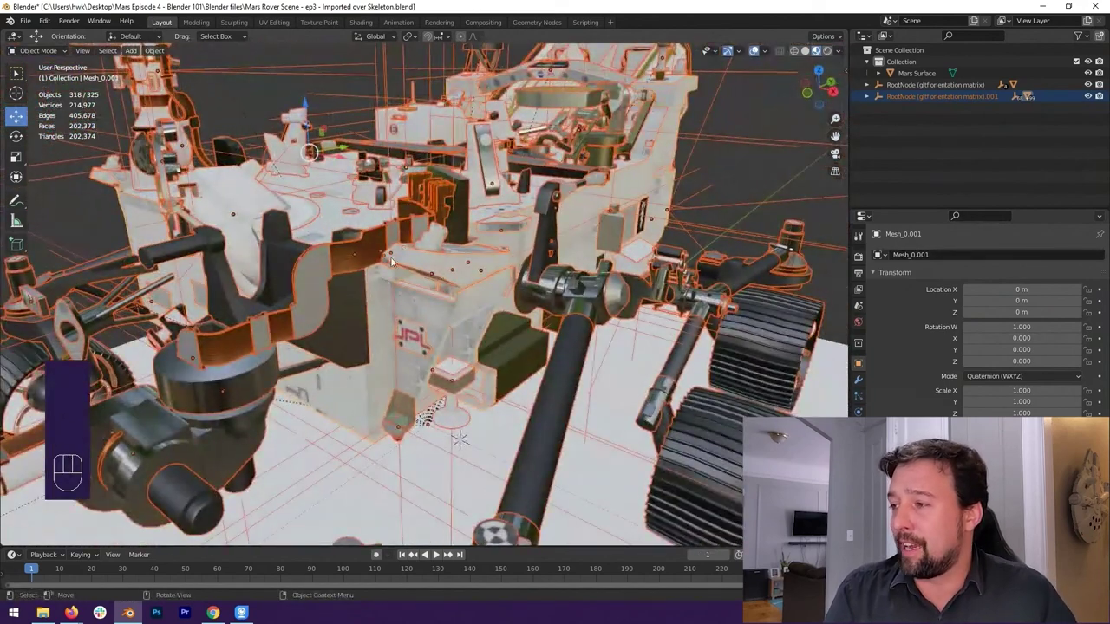
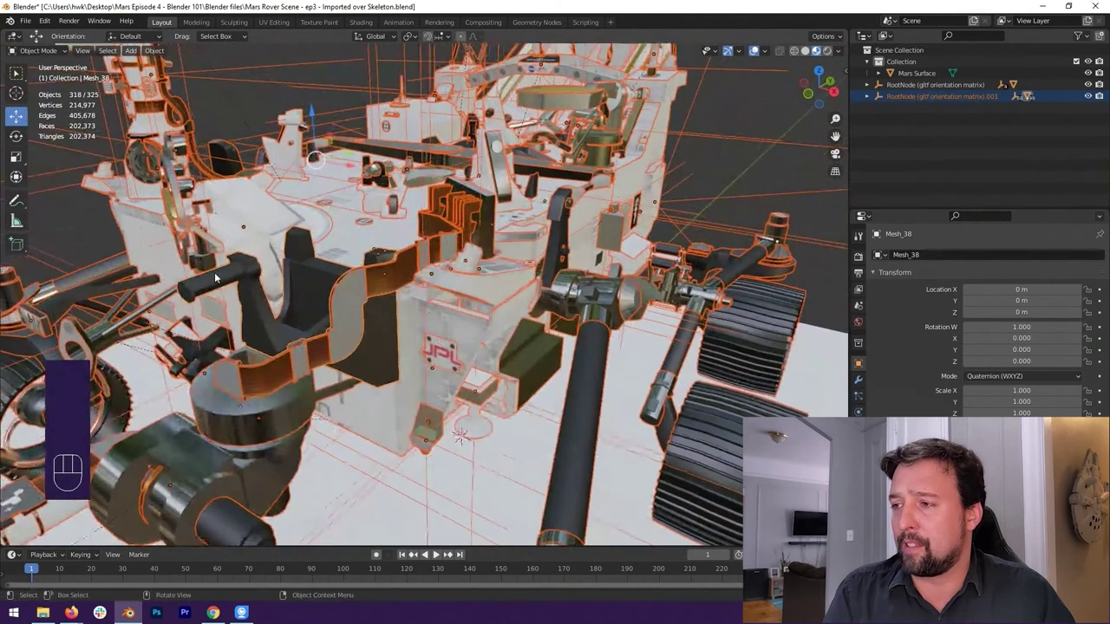
pyautogui.middleClick(405, 294)
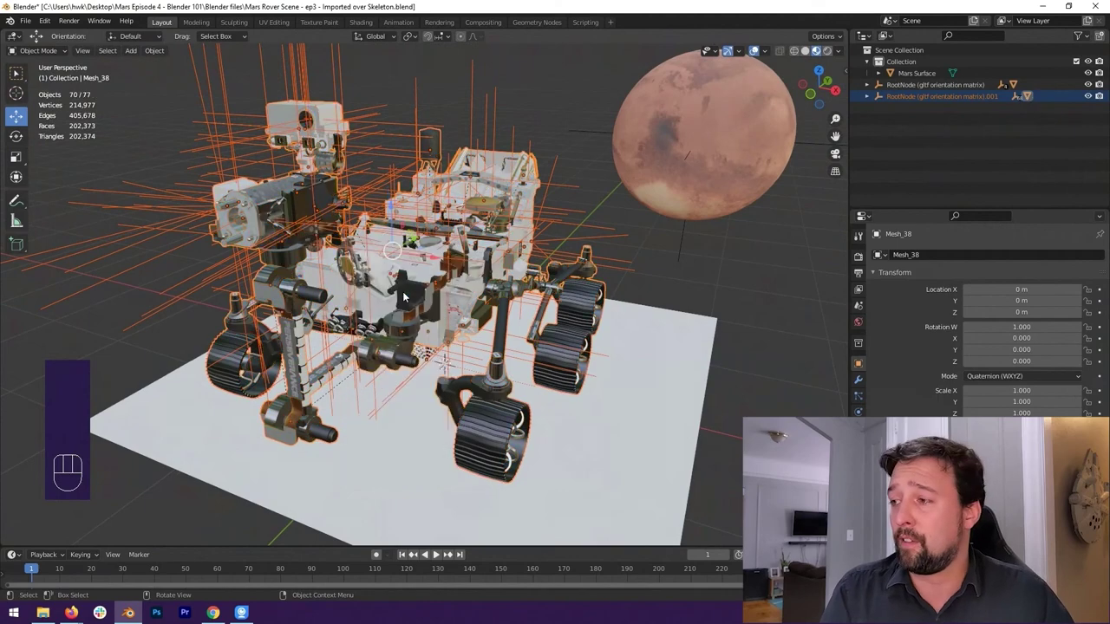
pyautogui.moveTo(577, 316); pyautogui.dragTo(591, 301)
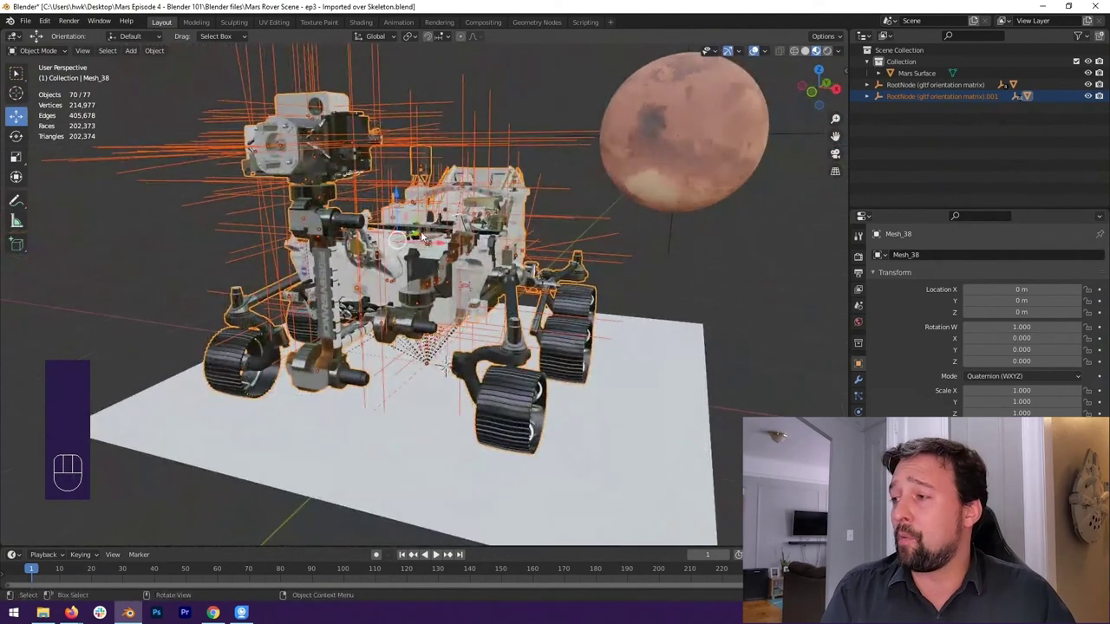
pyautogui.doubleClick(470, 223)
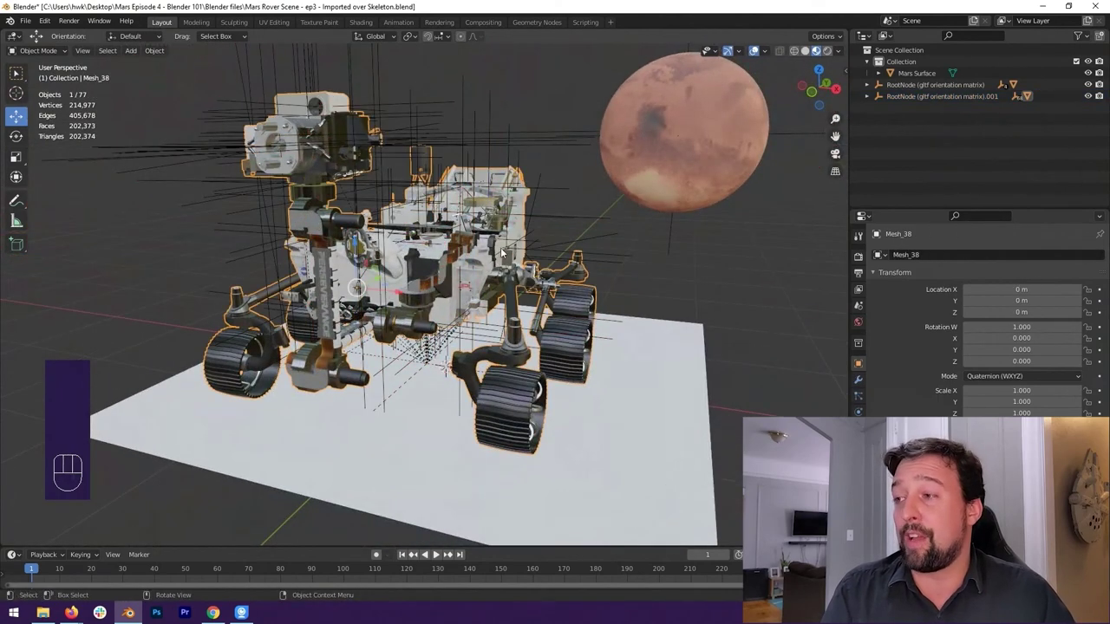
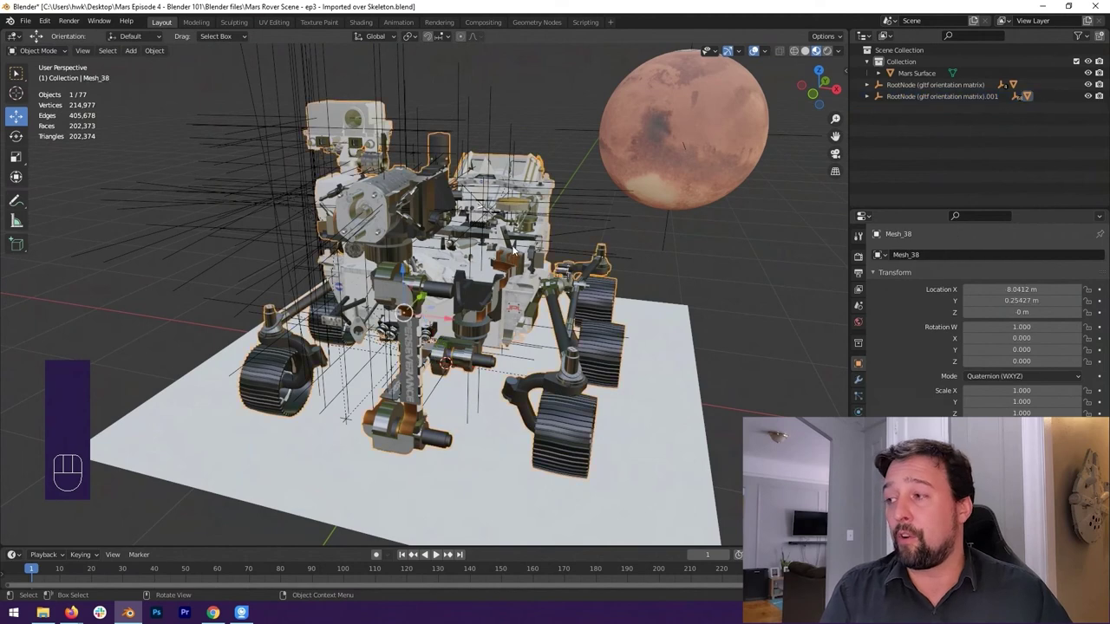
pyautogui.moveTo(513, 218); pyautogui.dragTo(492, 218)
# Step: Clear Mesh_38's parent while keeping its transform so it stands as a top-level object in the Collection
pyautogui.click(408, 214)
pyautogui.click(500, 261)
pyautogui.moveTo(514, 258); pyautogui.dragTo(501, 252)
pyautogui.moveTo(534, 252); pyautogui.dragTo(542, 233)
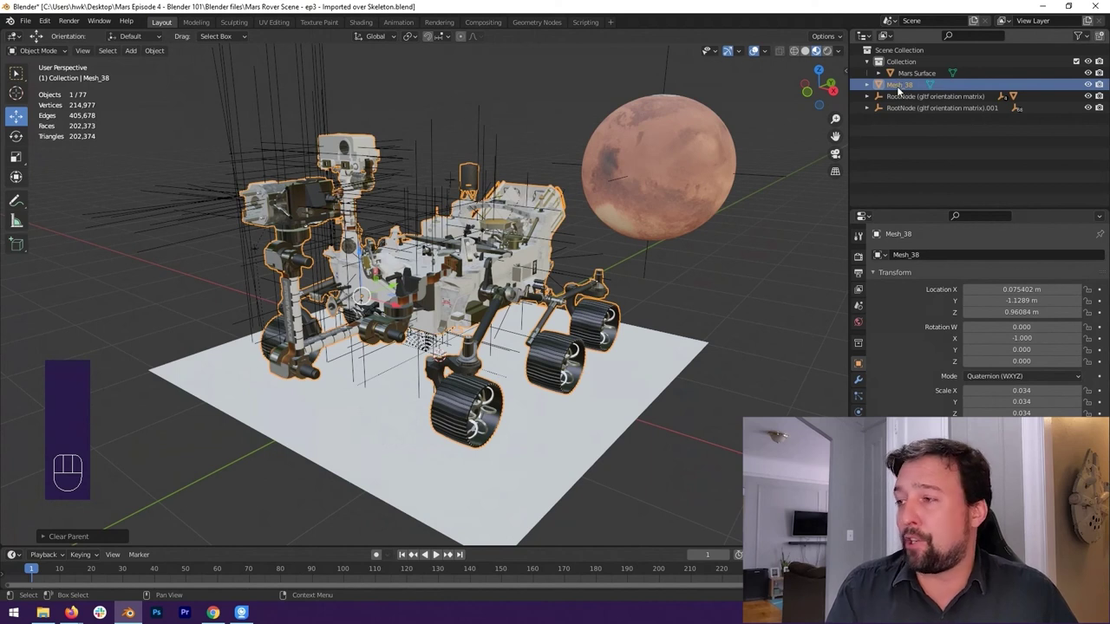
# Step: Select the rover's leftover RootNode .001 and expand its nested hierarchy in the Outliner
pyautogui.moveTo(893, 87); pyautogui.dragTo(884, 125)
pyautogui.click(910, 110)
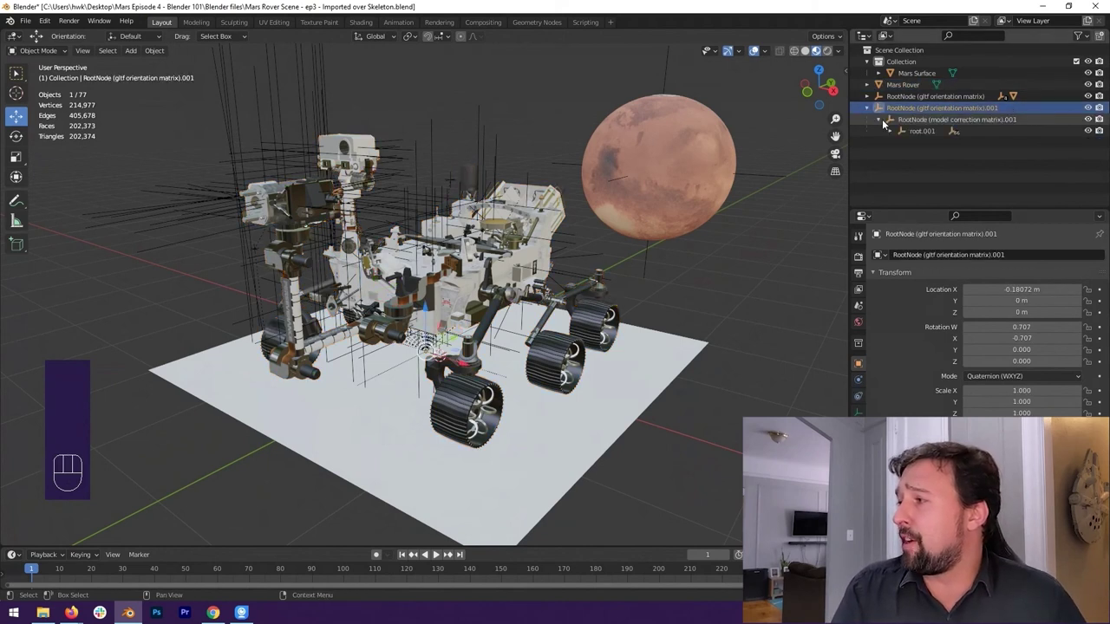
pyautogui.click(898, 134)
pyautogui.click(904, 146)
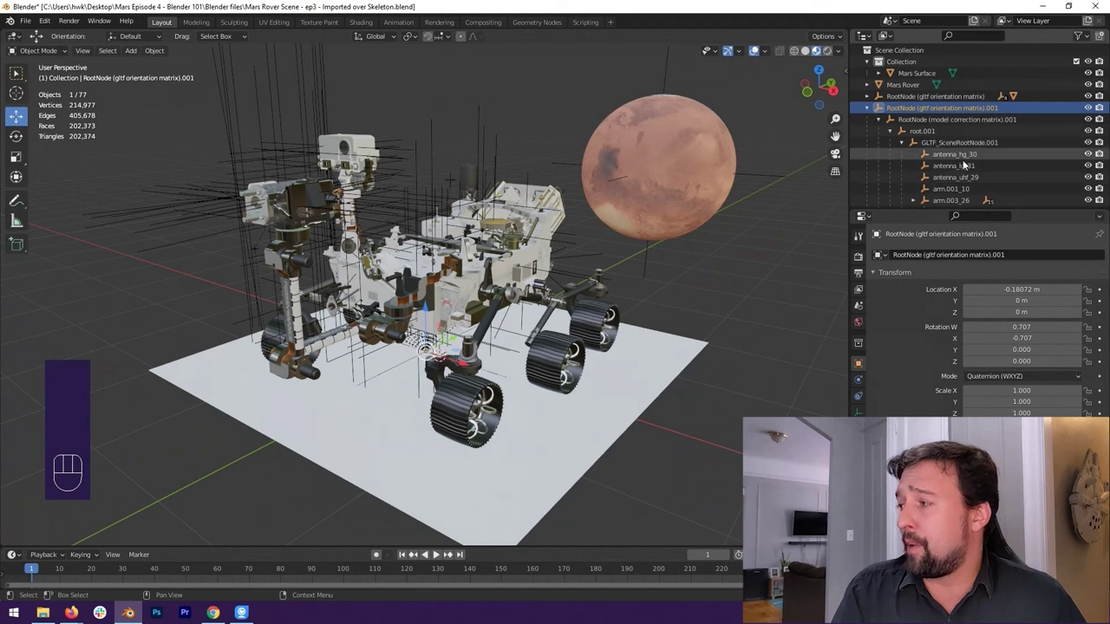
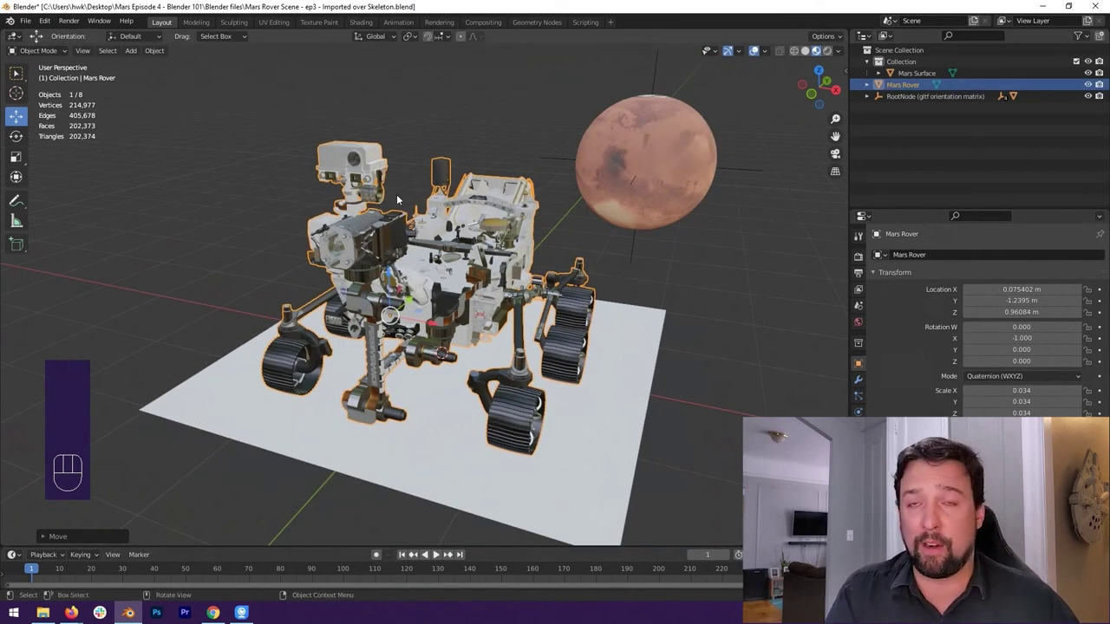
# Step: Expand the planet's RootNode down to Mesh_0 and select the whole hierarchy via Select Hierarchy
pyautogui.click(918, 97)
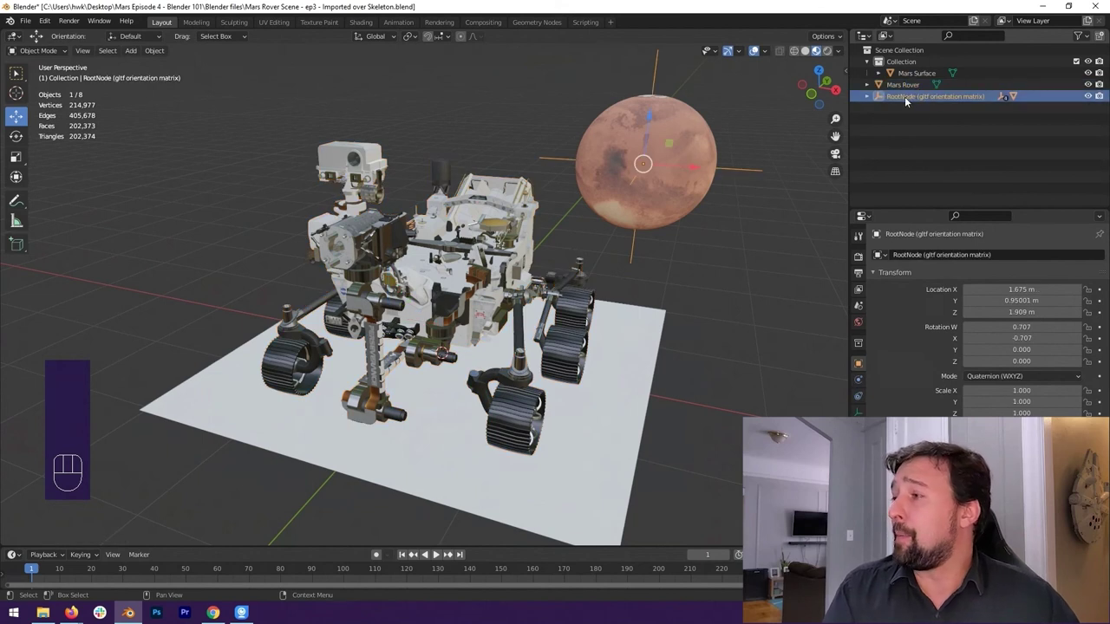
pyautogui.click(867, 97)
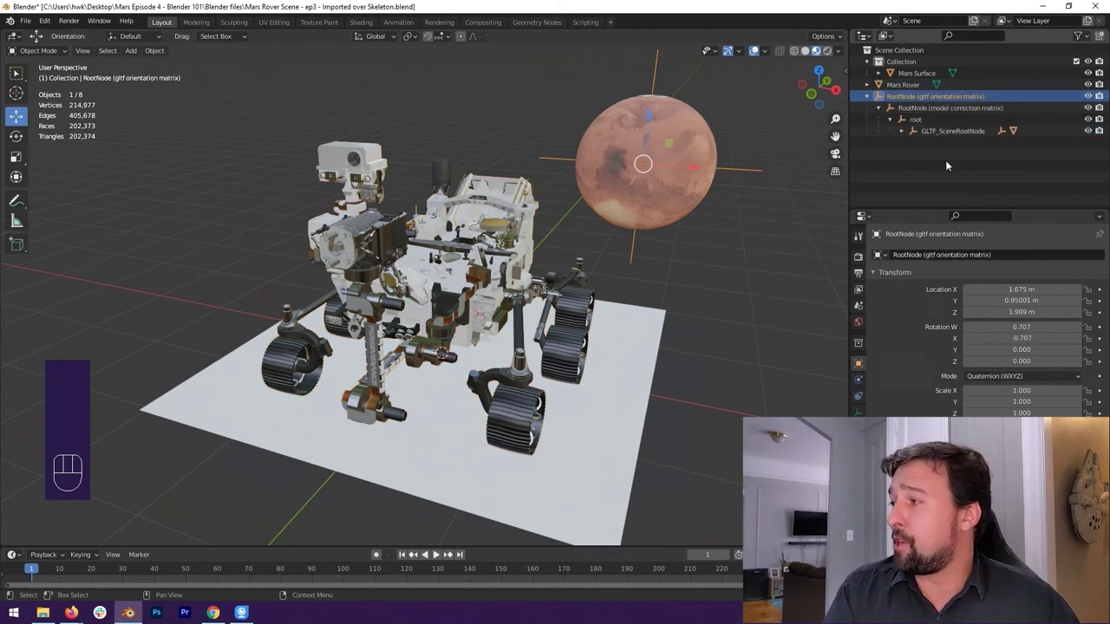
pyautogui.click(908, 134)
pyautogui.click(920, 146)
pyautogui.click(952, 157)
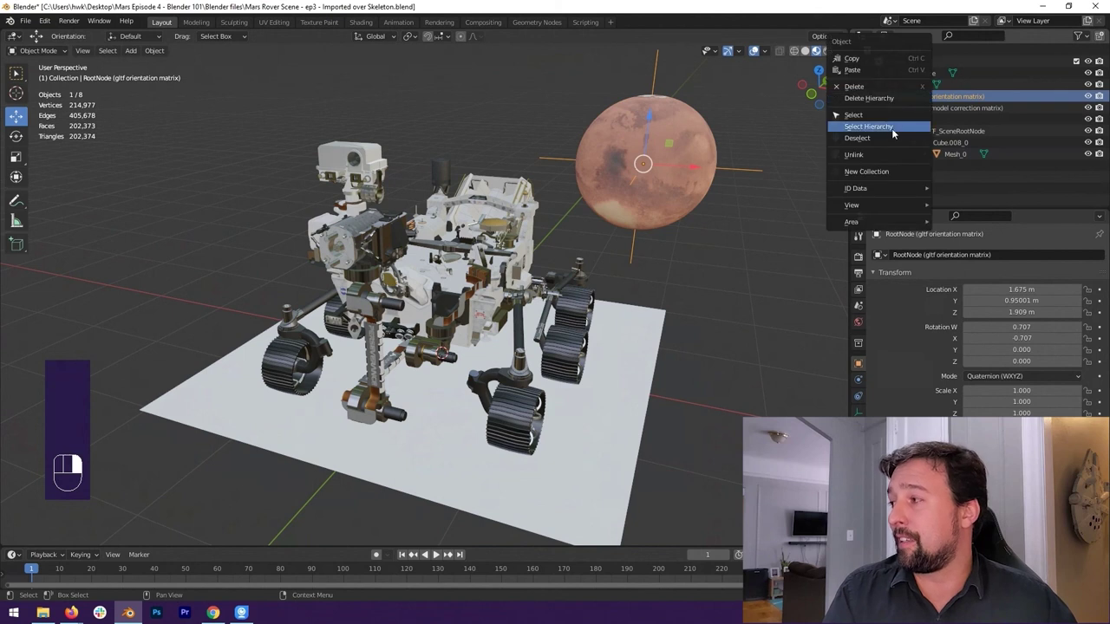
pyautogui.click(692, 139)
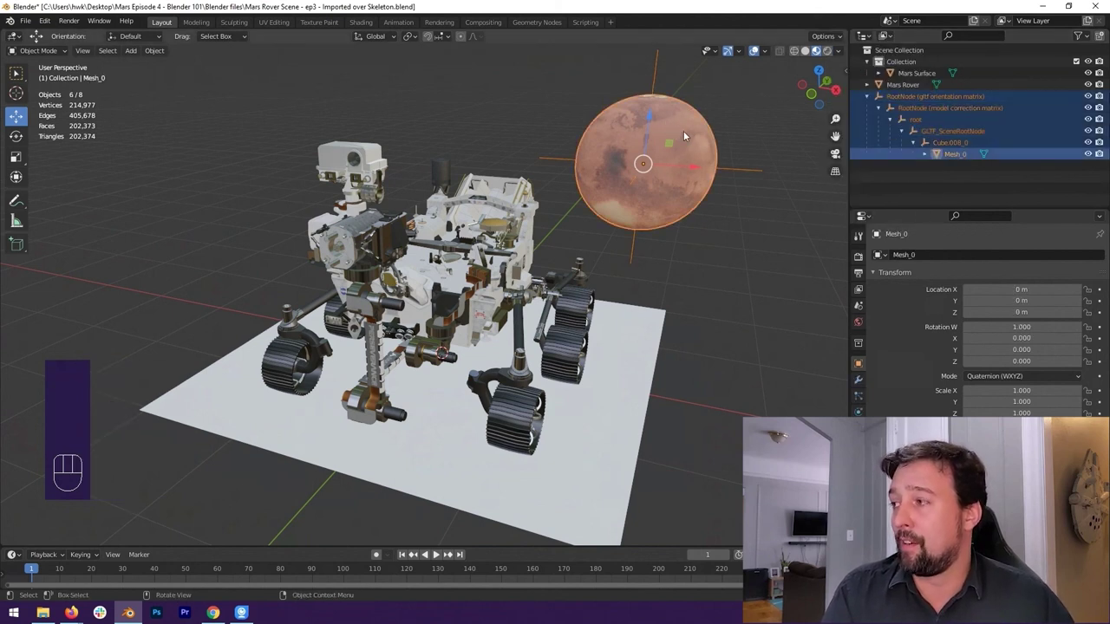
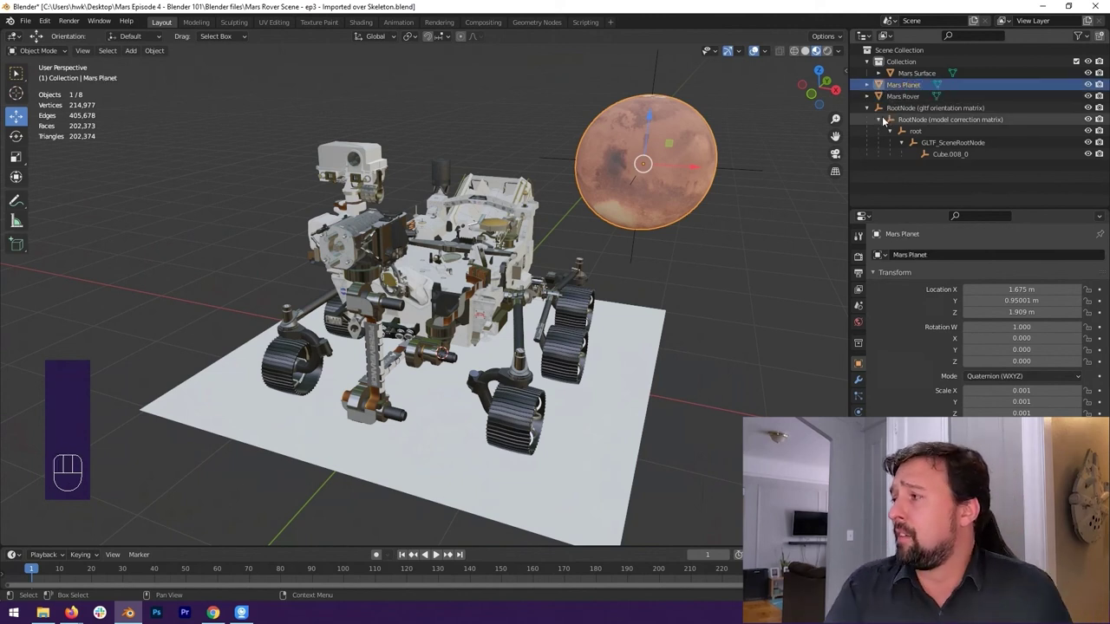
# Step: Select the leftover planet RootNode for deletion, then pick the Mars Surface plane in the viewport
pyautogui.click(909, 108)
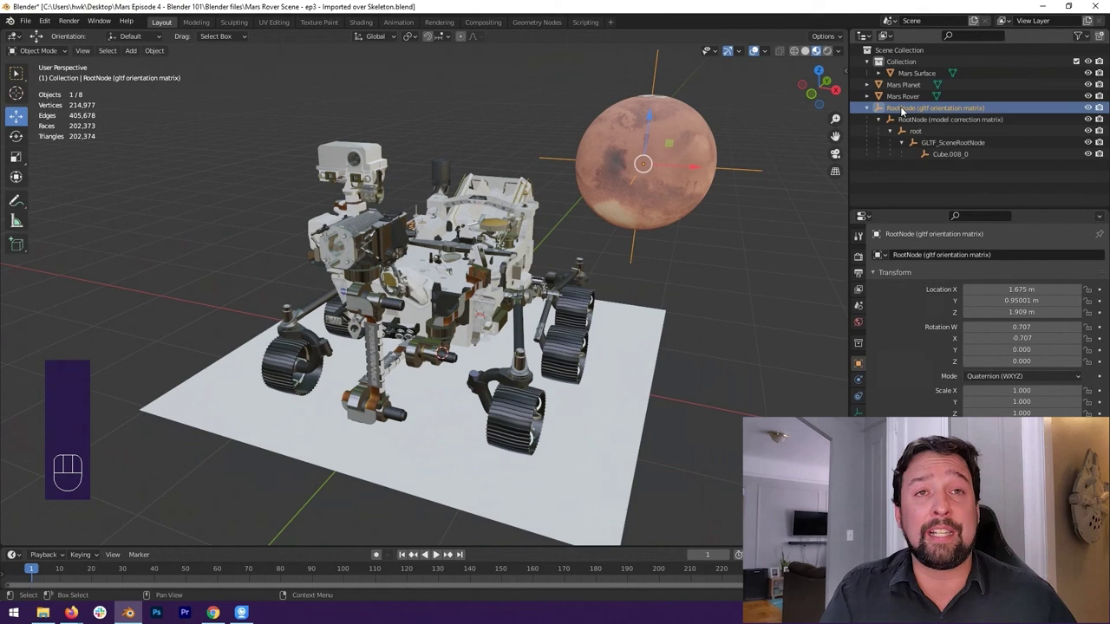
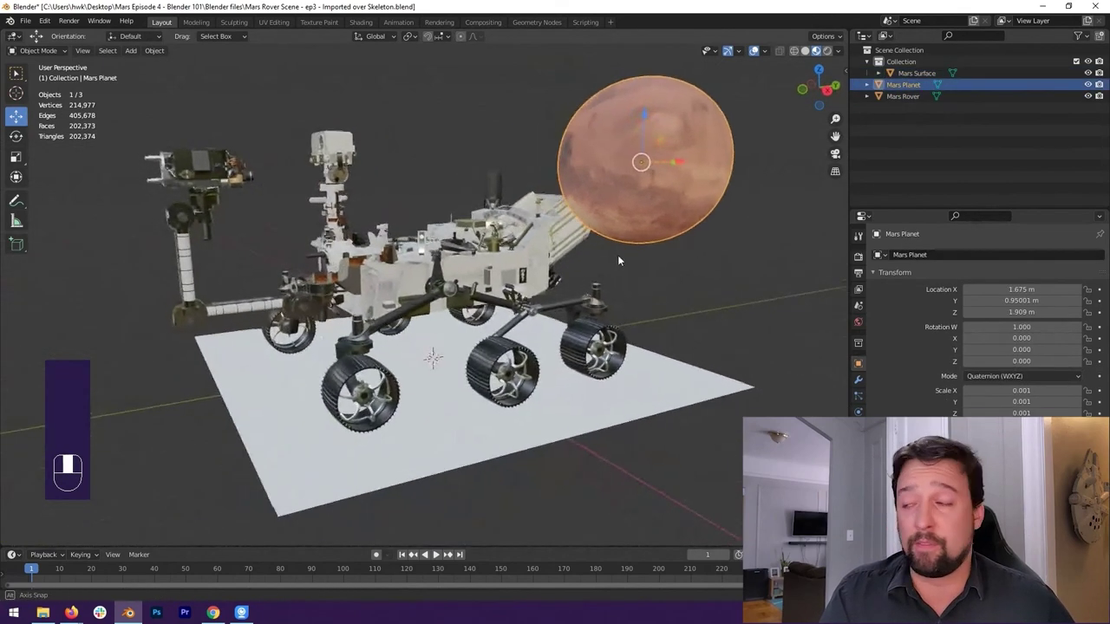
pyautogui.click(552, 413)
pyautogui.moveTo(559, 417); pyautogui.dragTo(611, 420)
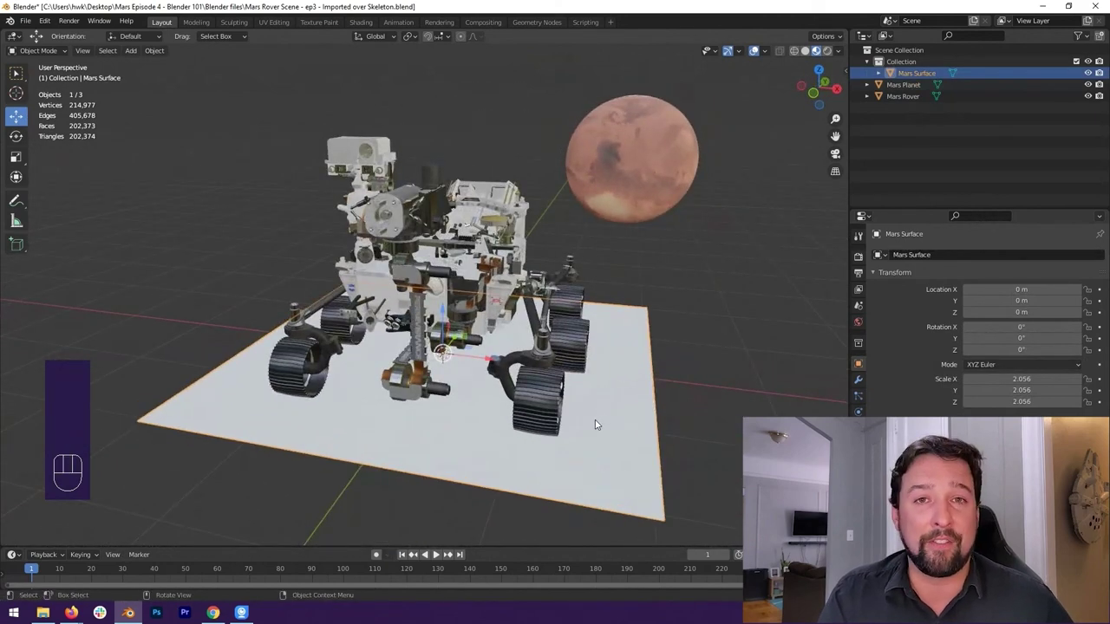